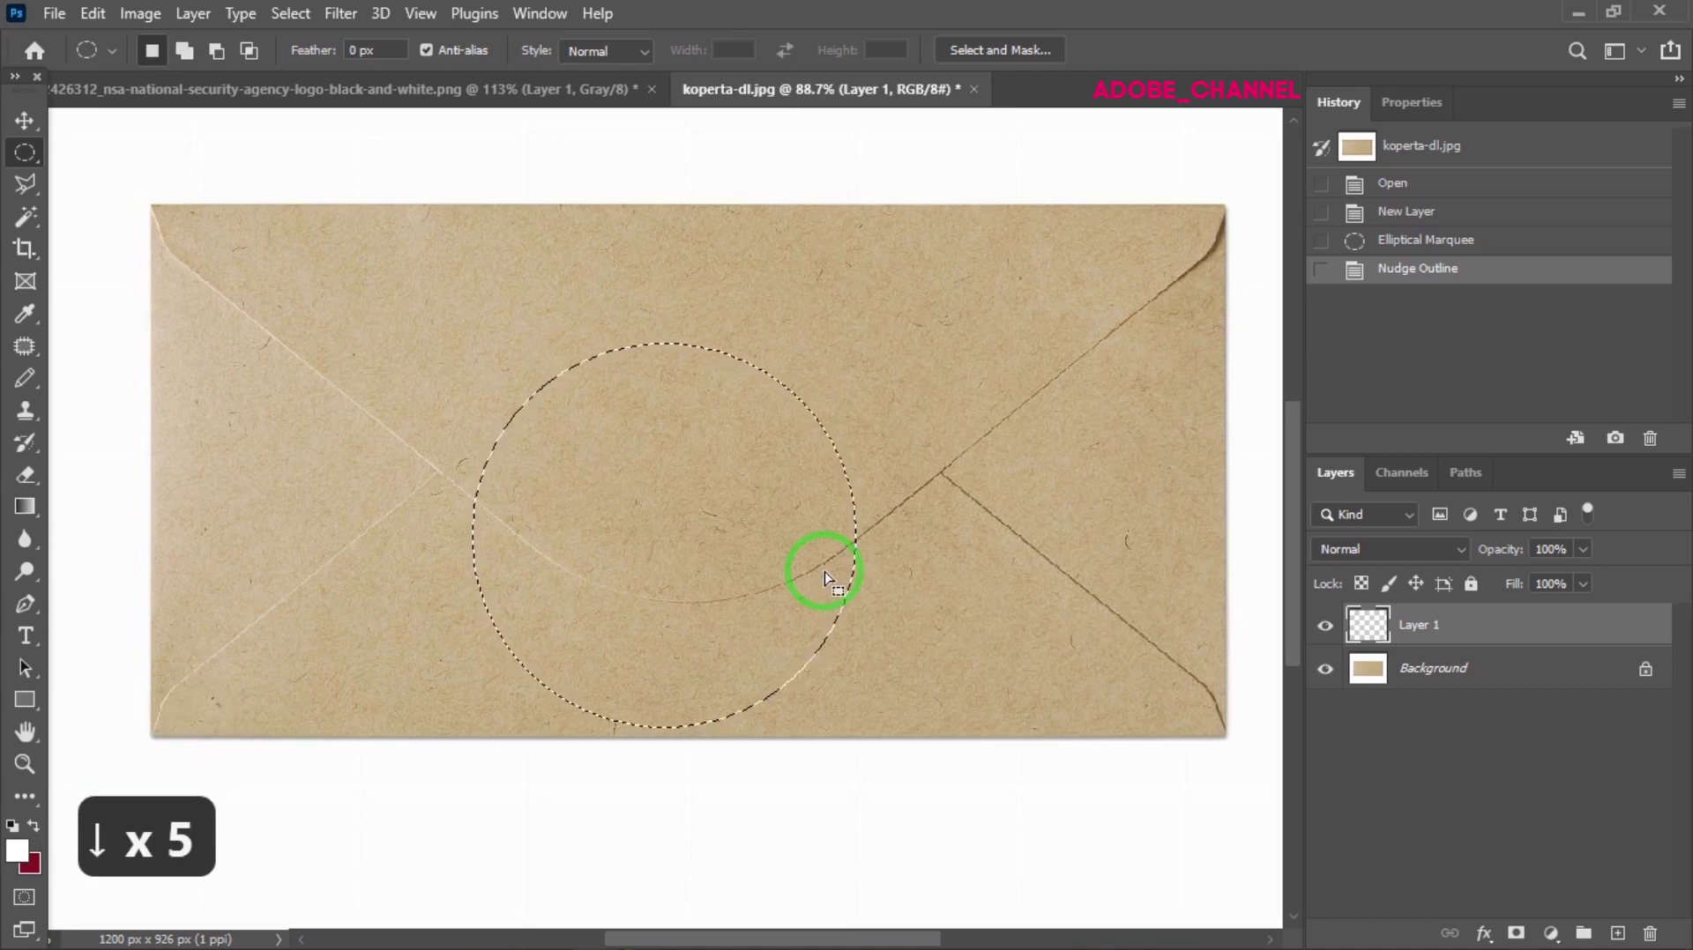
Nudge the circle selection into place, pick a crimson foreground colour, fill it and deselect
key("Up")
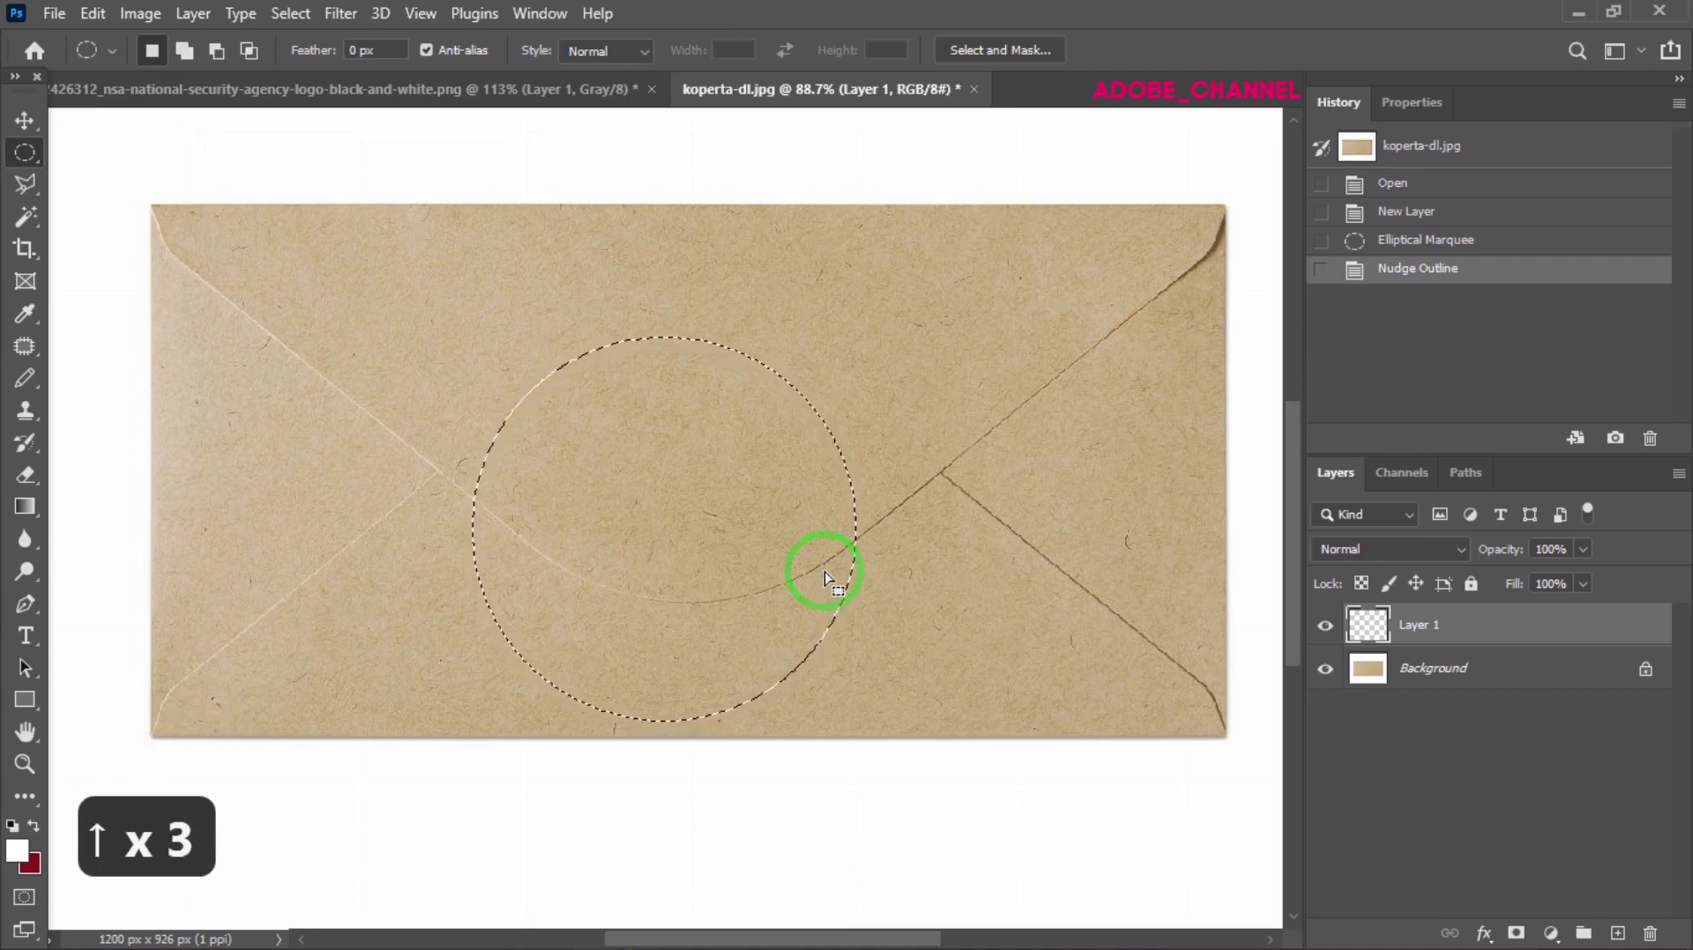
key("Up")
left_click(19, 834)
left_click(25, 866)
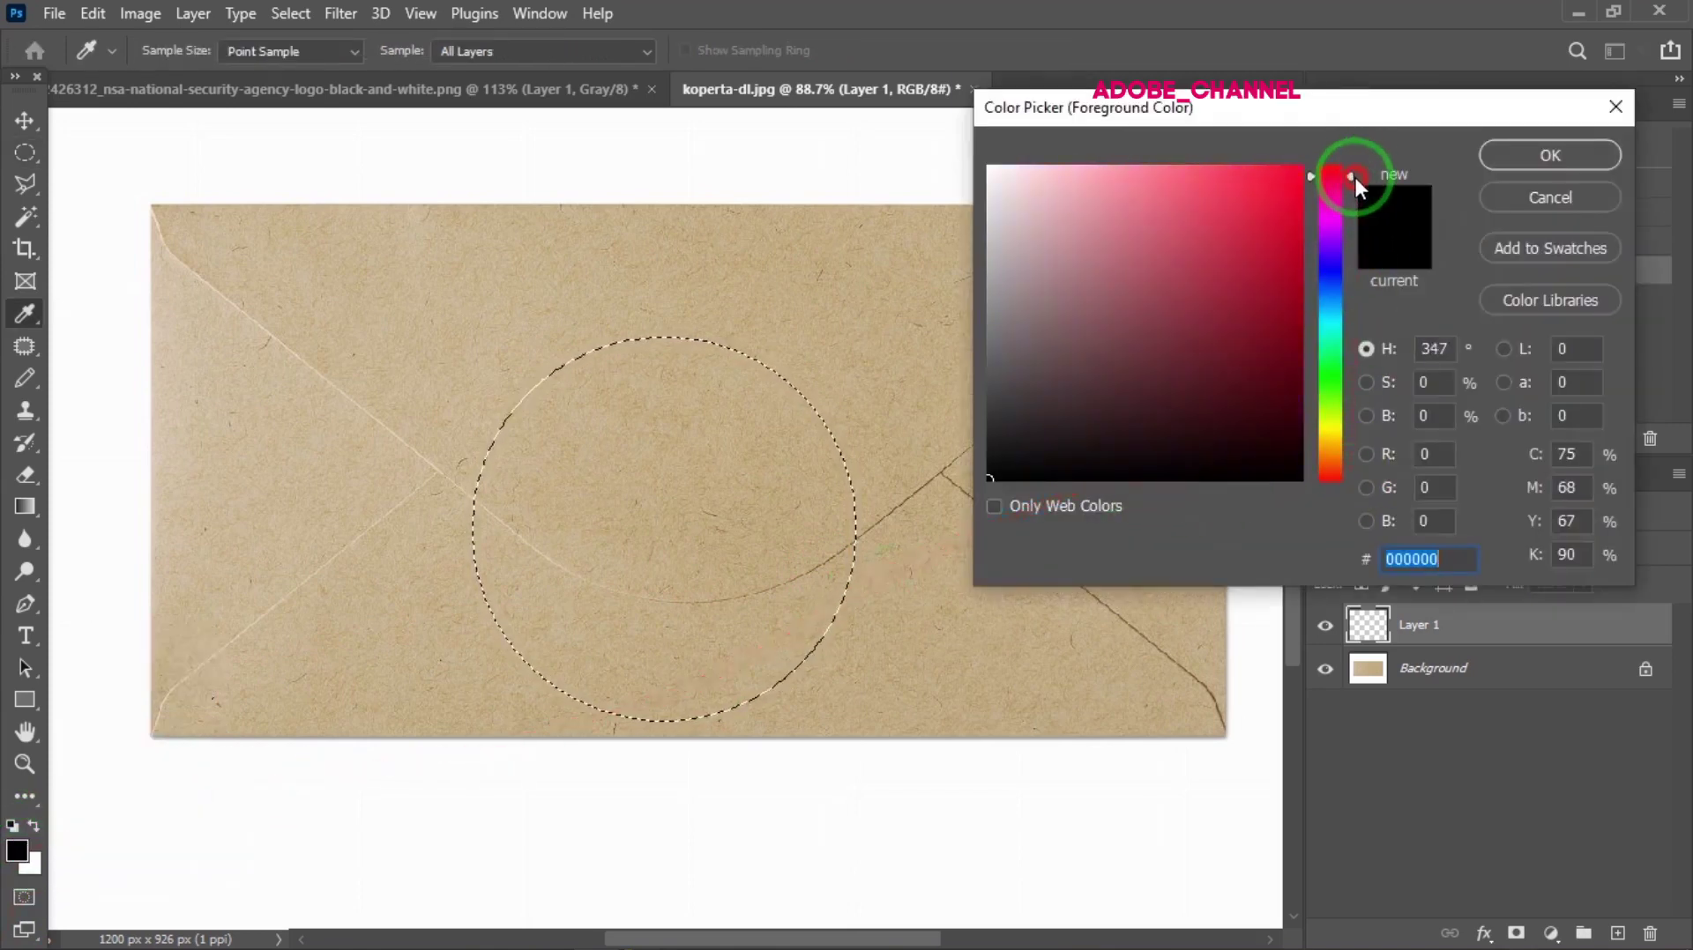
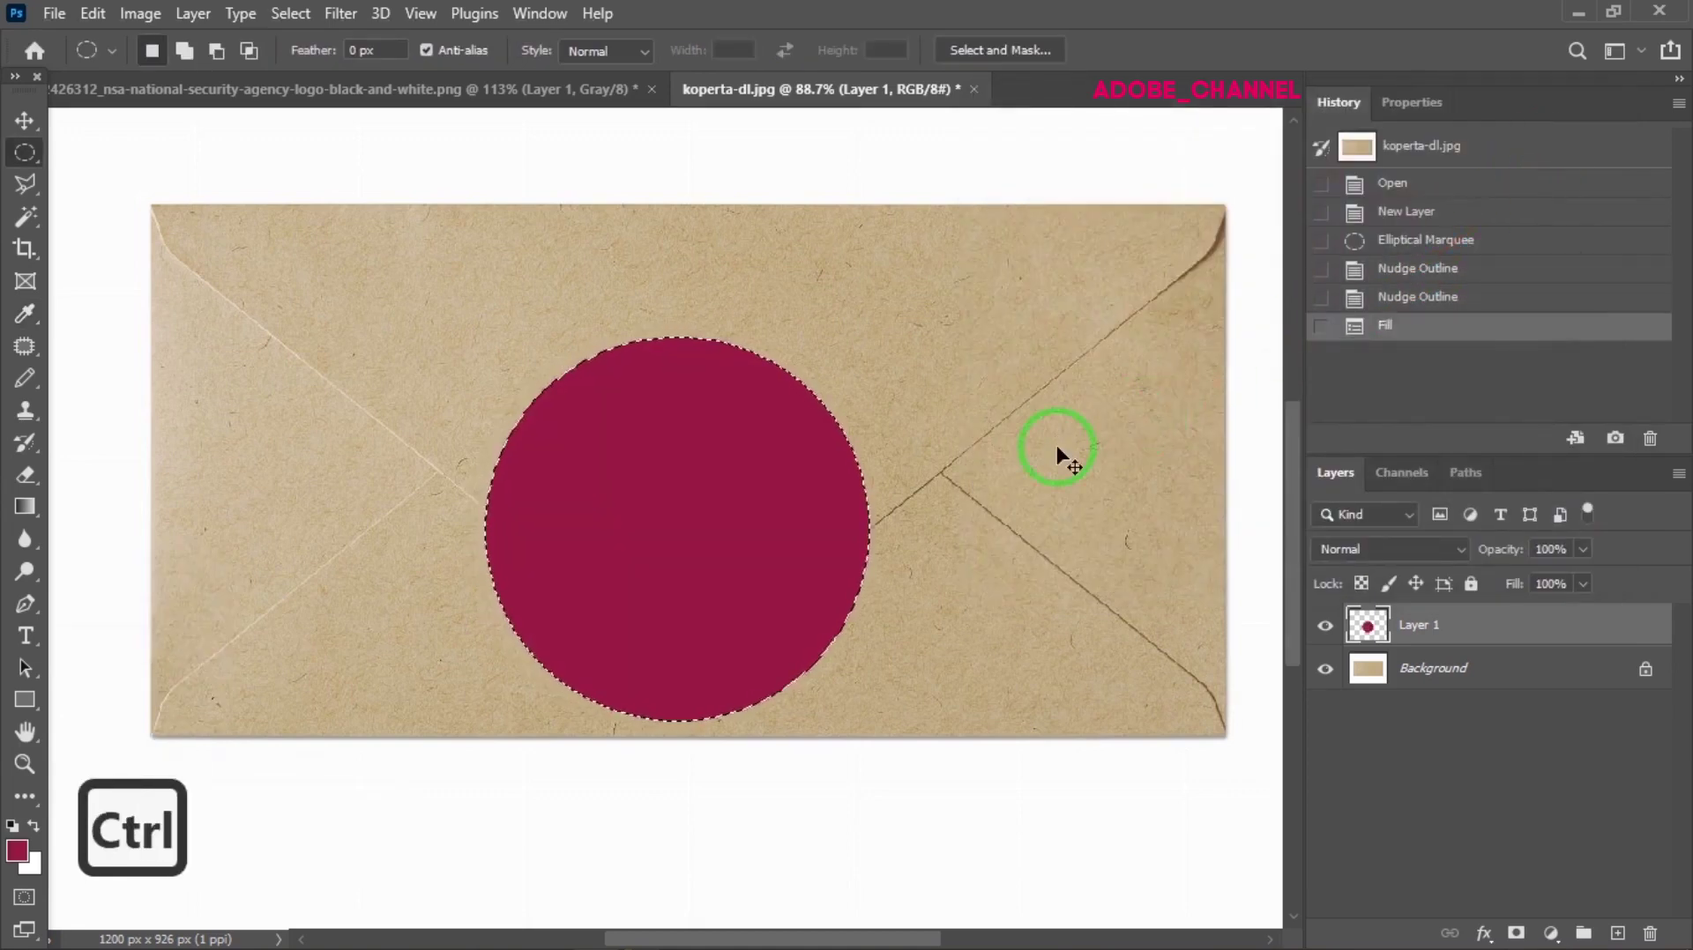
key("ctrl+d")
Make the seal layer a smart object and add an inner bevel, size 15 px, angle 90°
left_click(1682, 488)
left_click(1563, 512)
double_click(1549, 623)
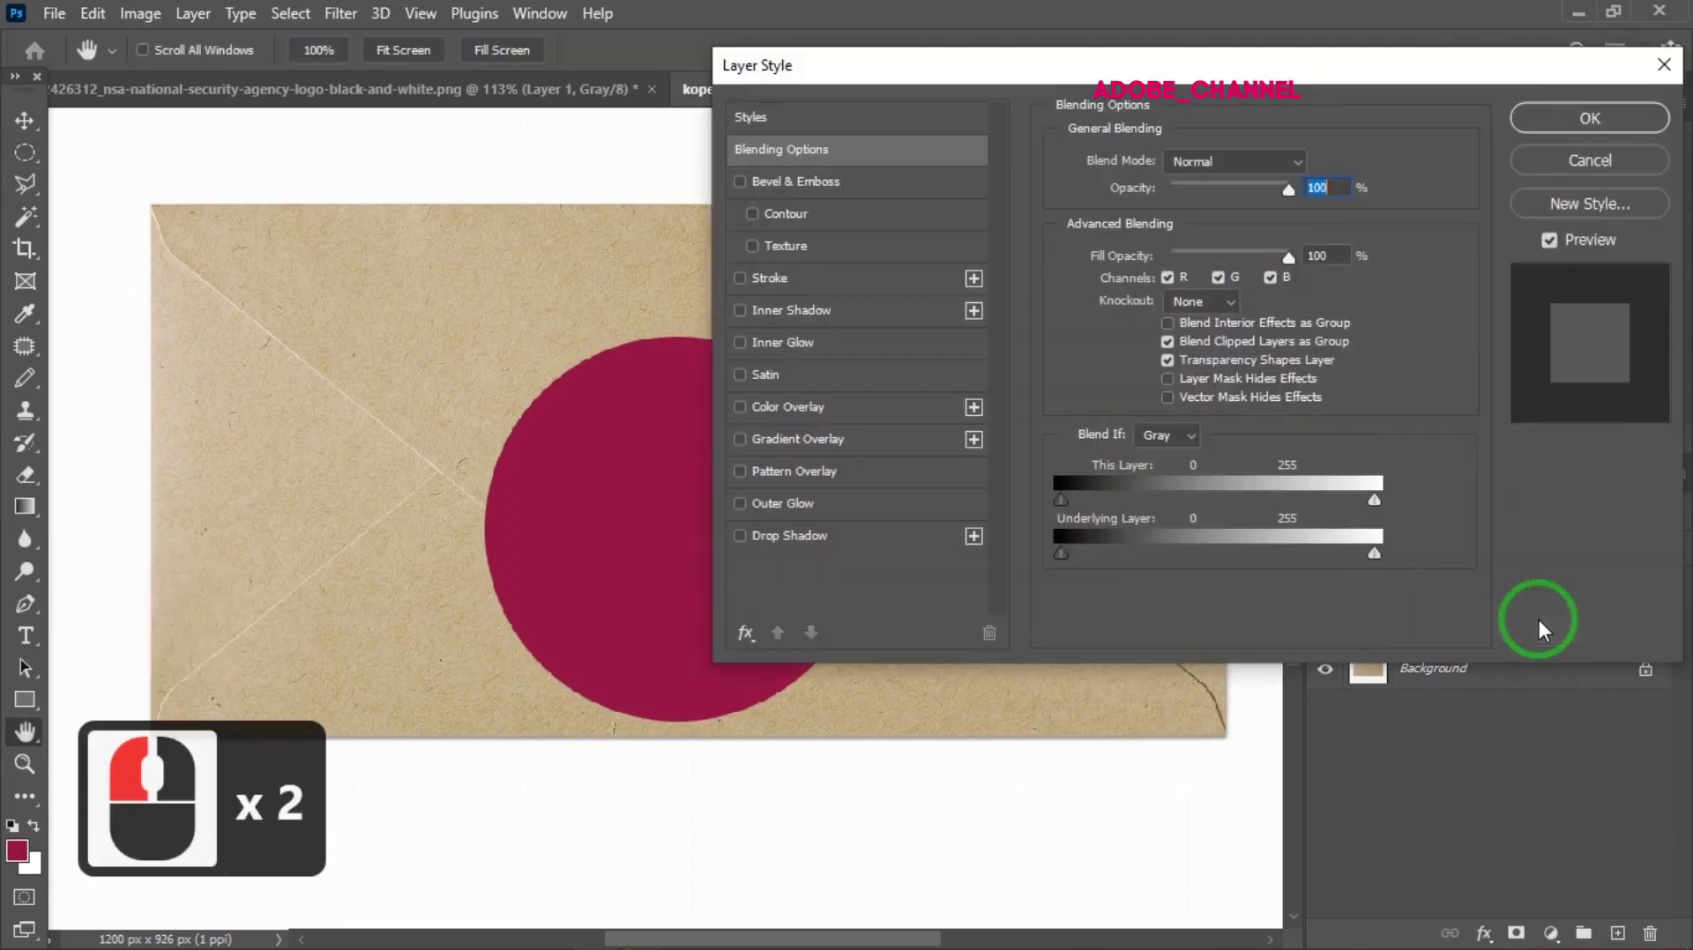
left_click(845, 196)
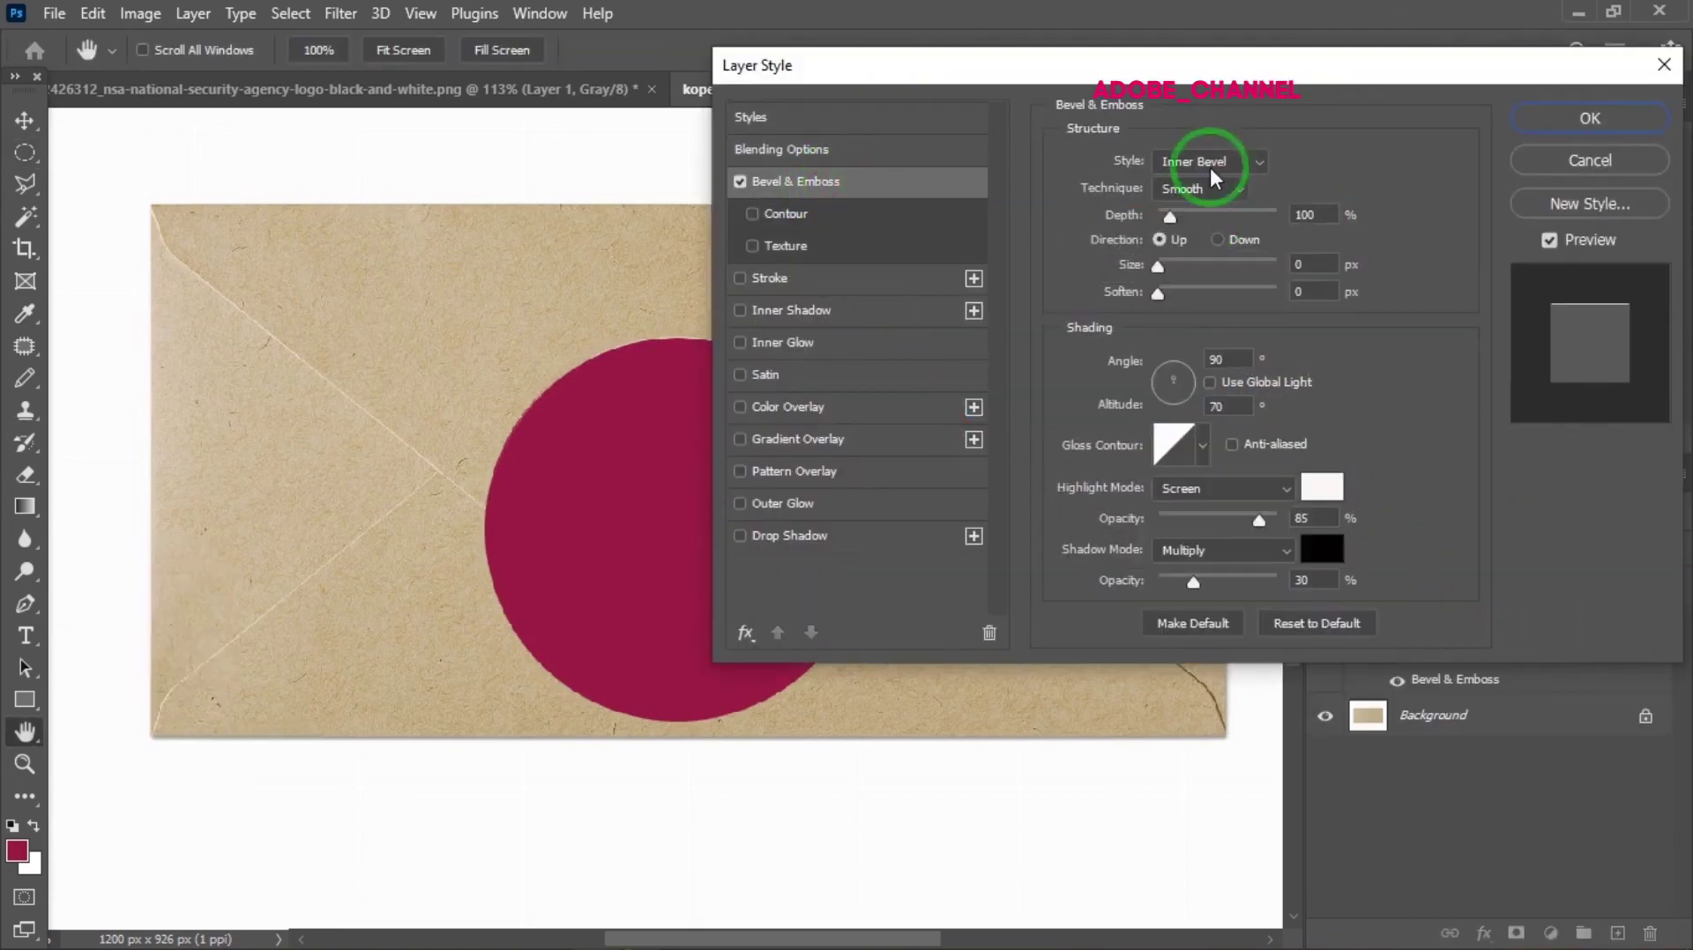
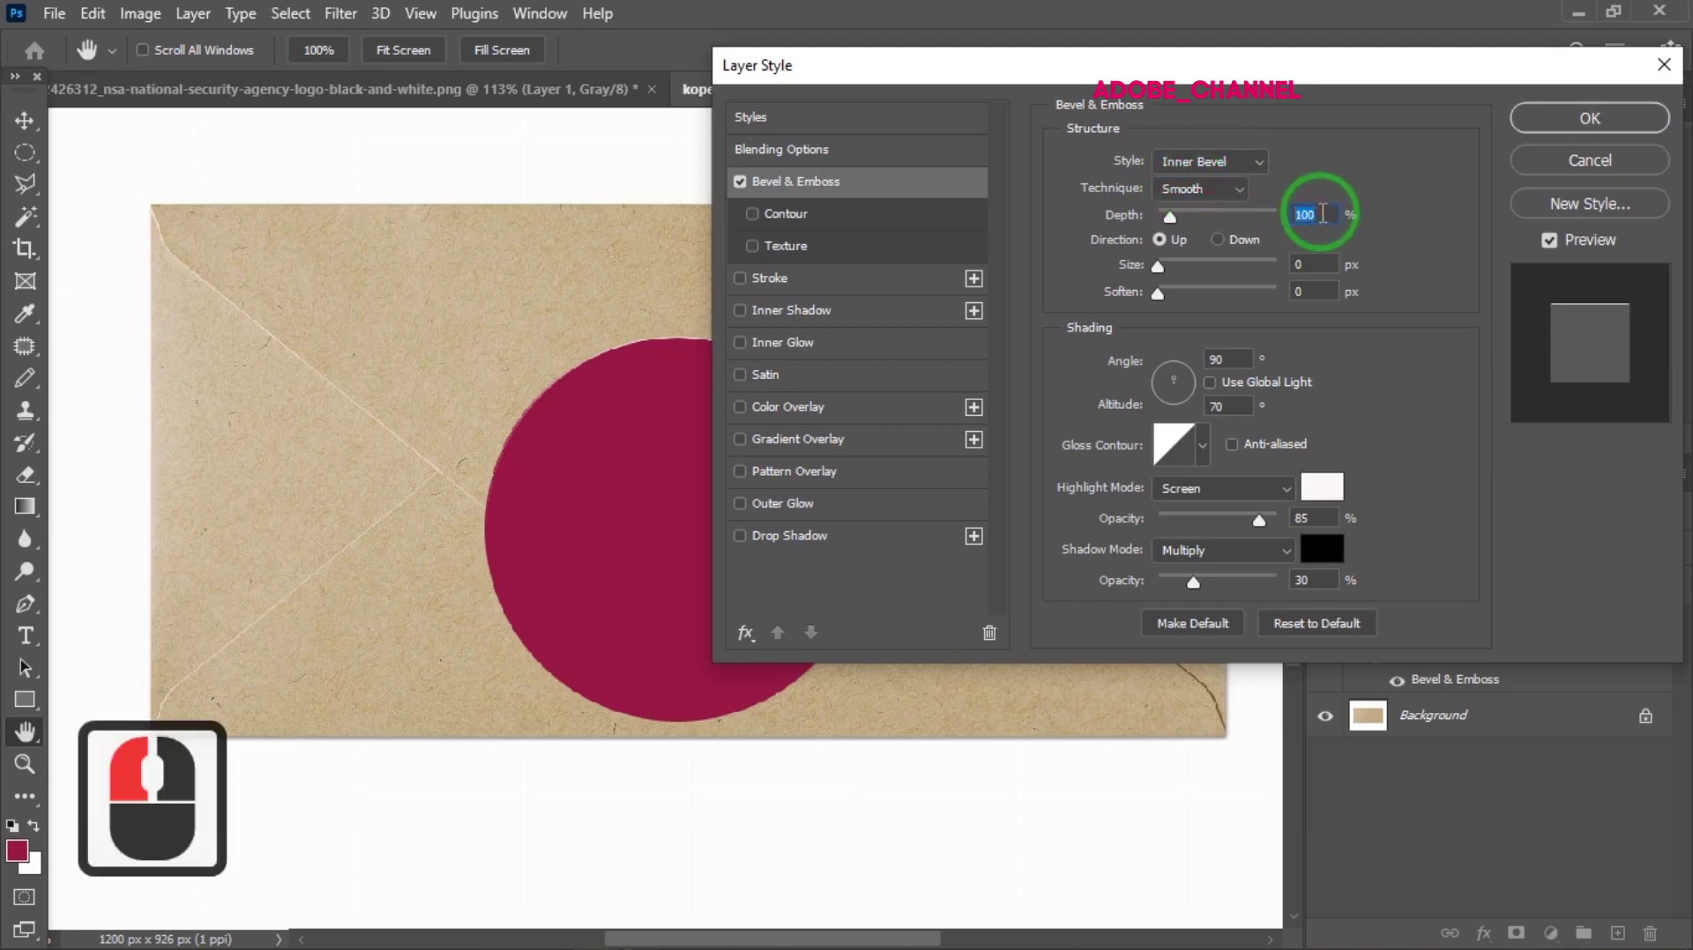
left_click(1165, 252)
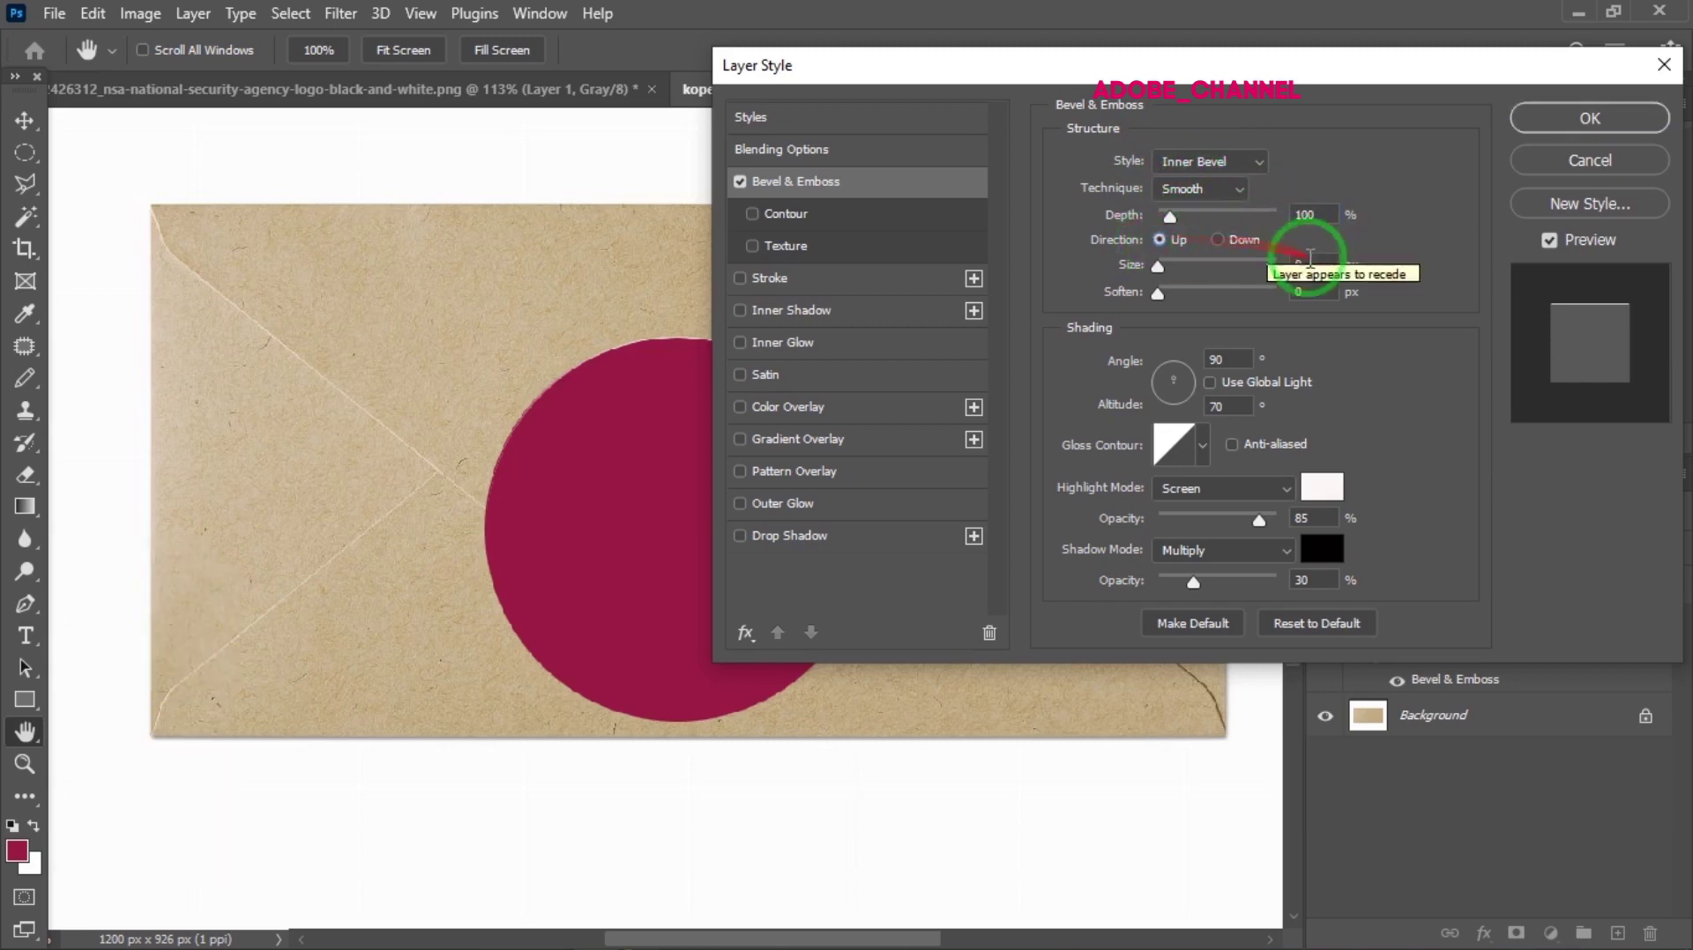
left_click(1294, 243)
type("15")
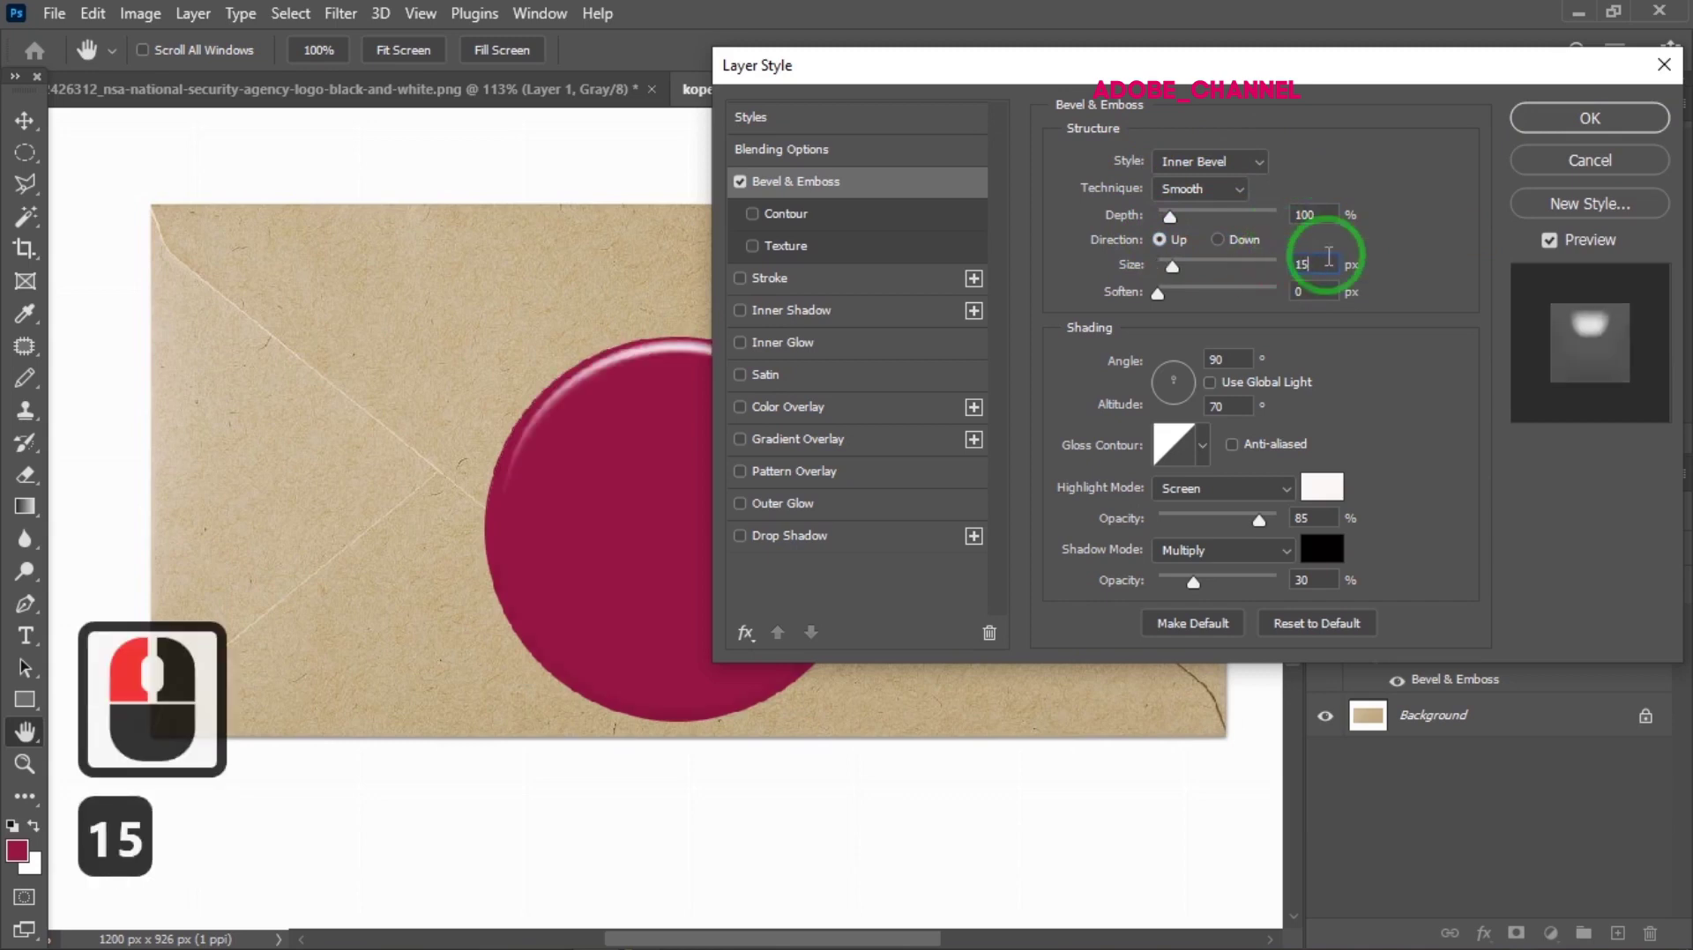
left_click(1286, 310)
type("15")
left_click(1203, 374)
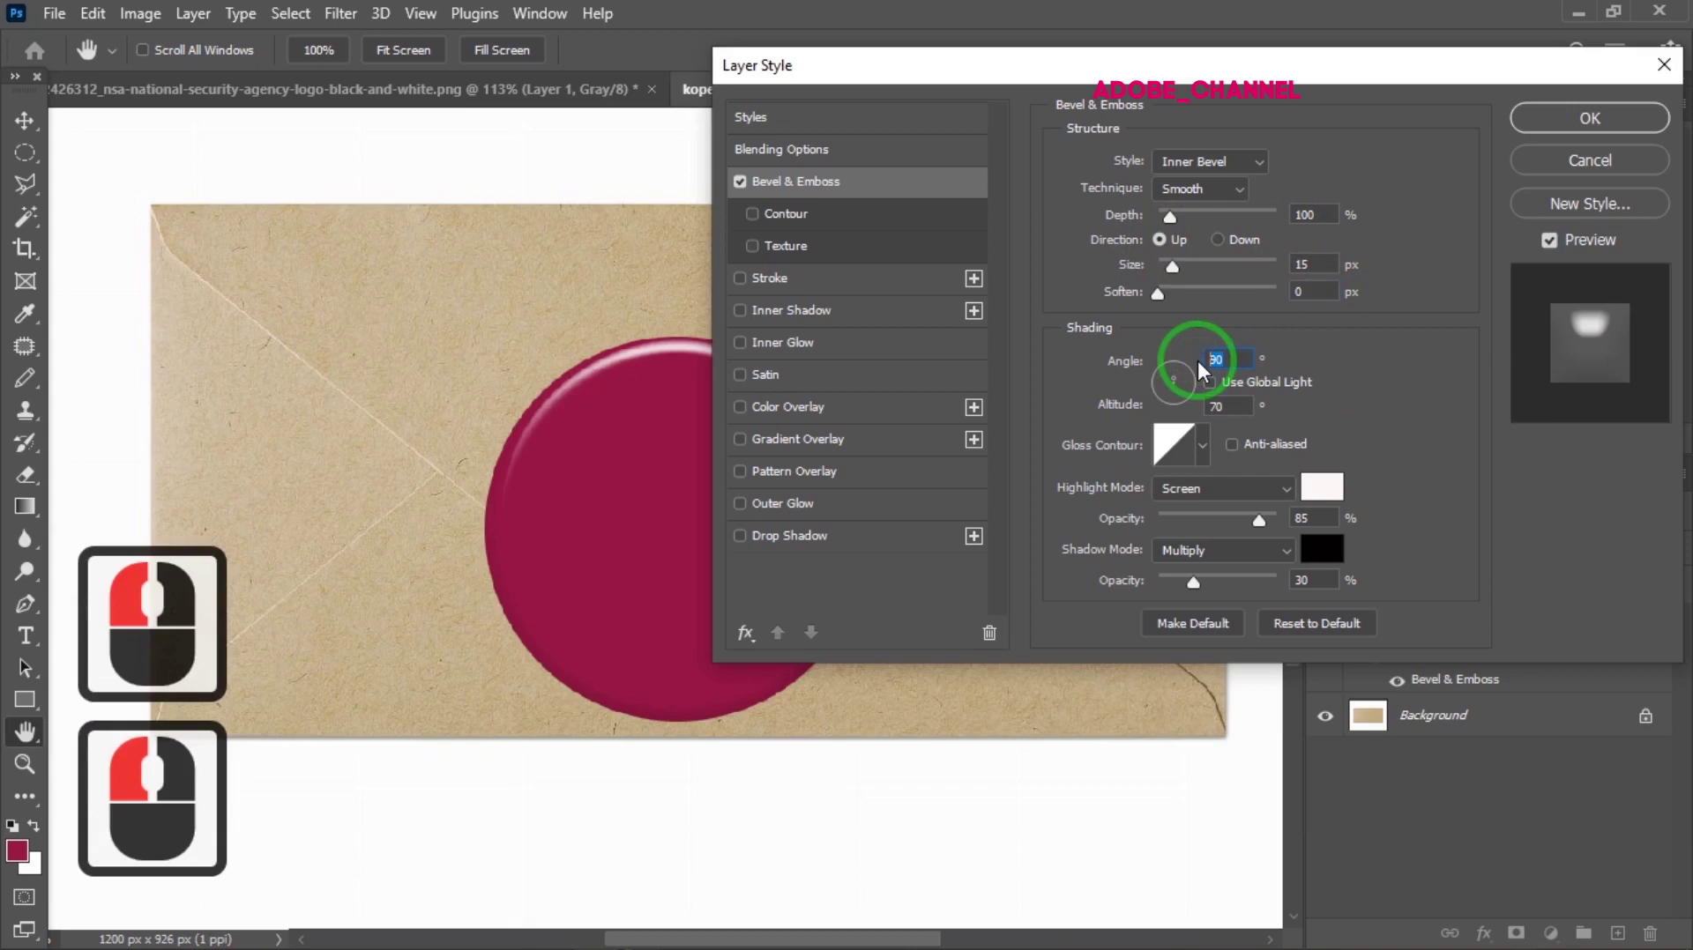
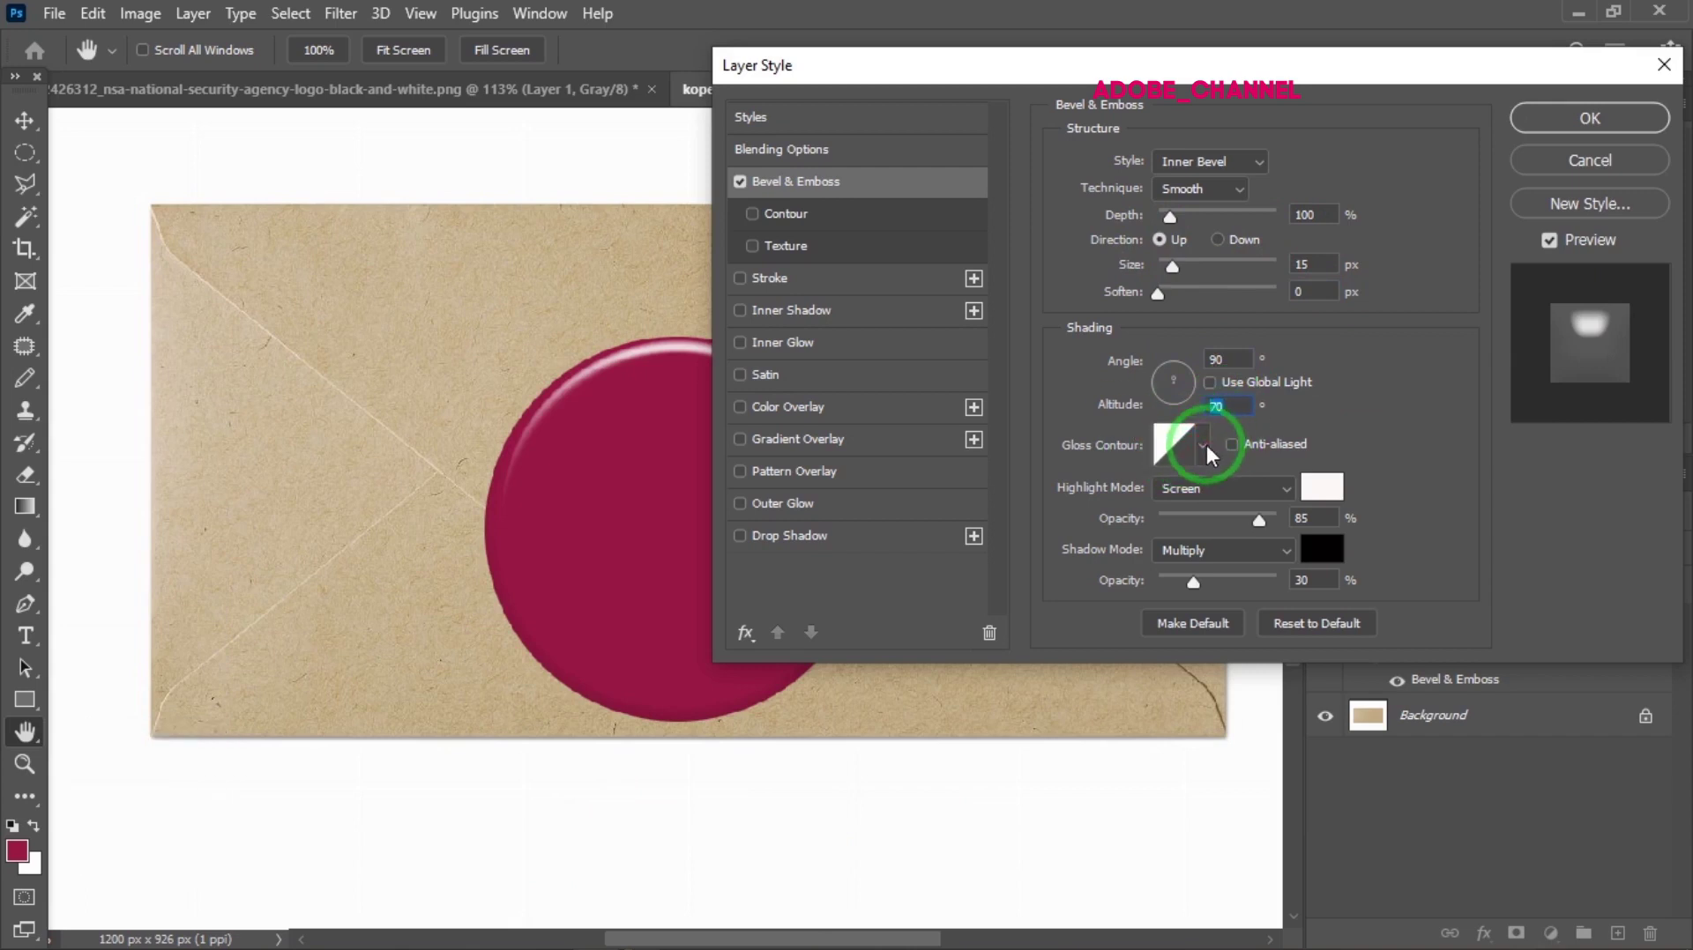
Adjust the bevel's gloss contour, lighting altitude and shadow opacity
left_click(1210, 459)
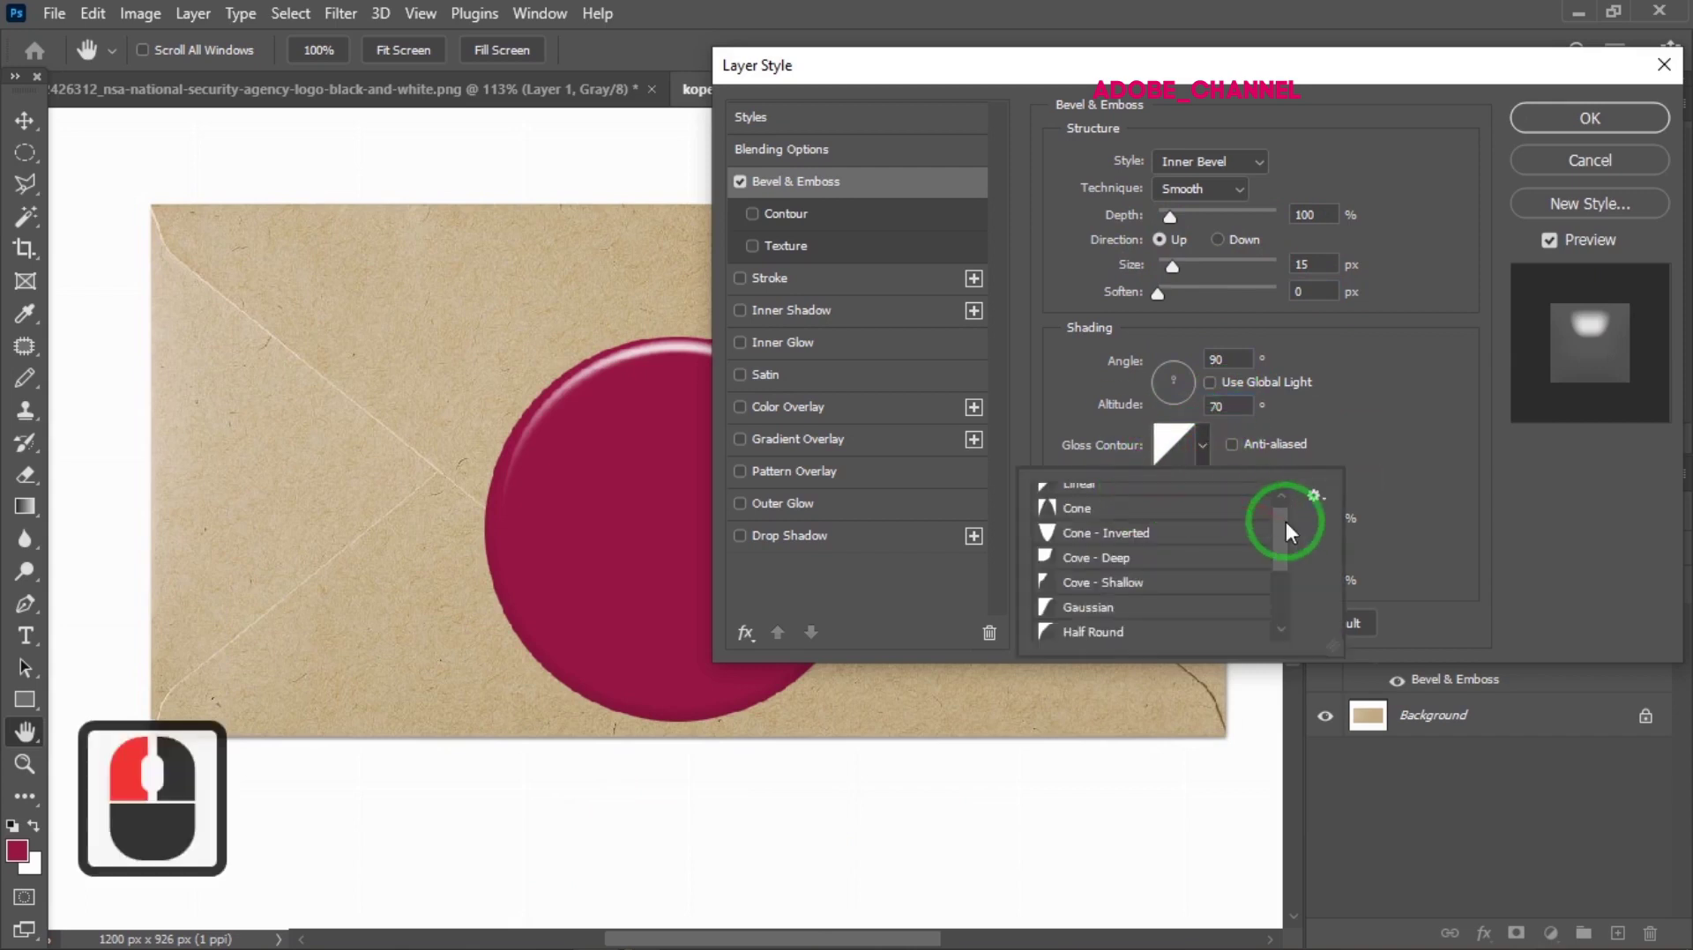
left_click(1244, 499)
left_click(1109, 498)
left_click(1116, 496)
left_click(1208, 458)
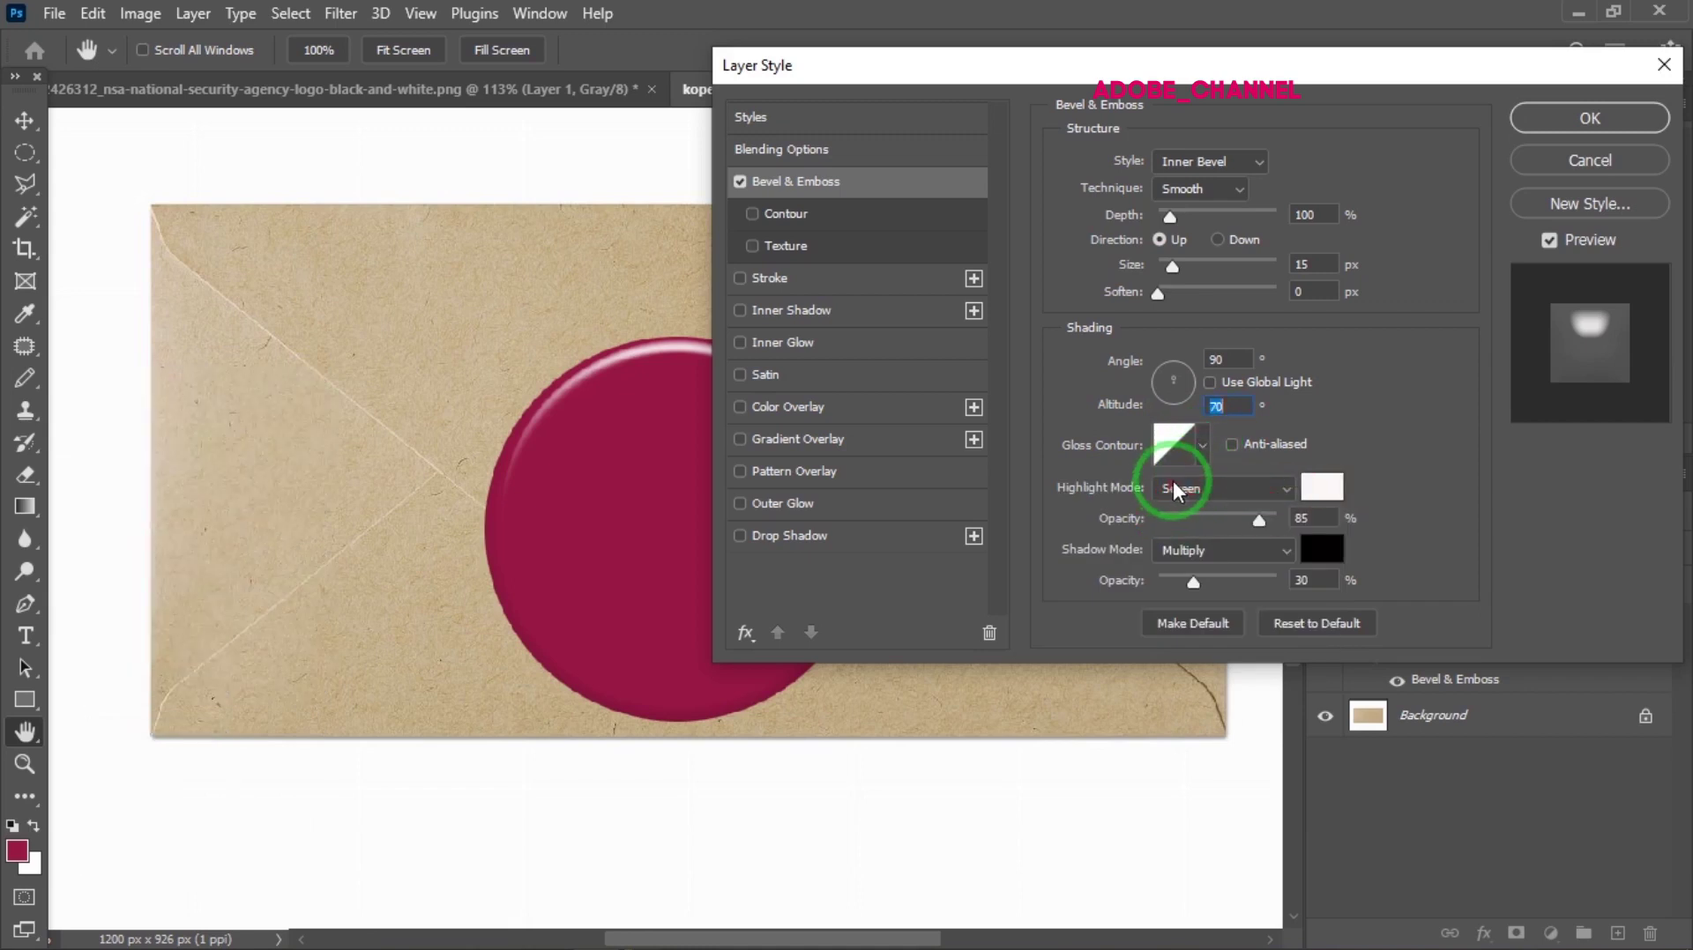
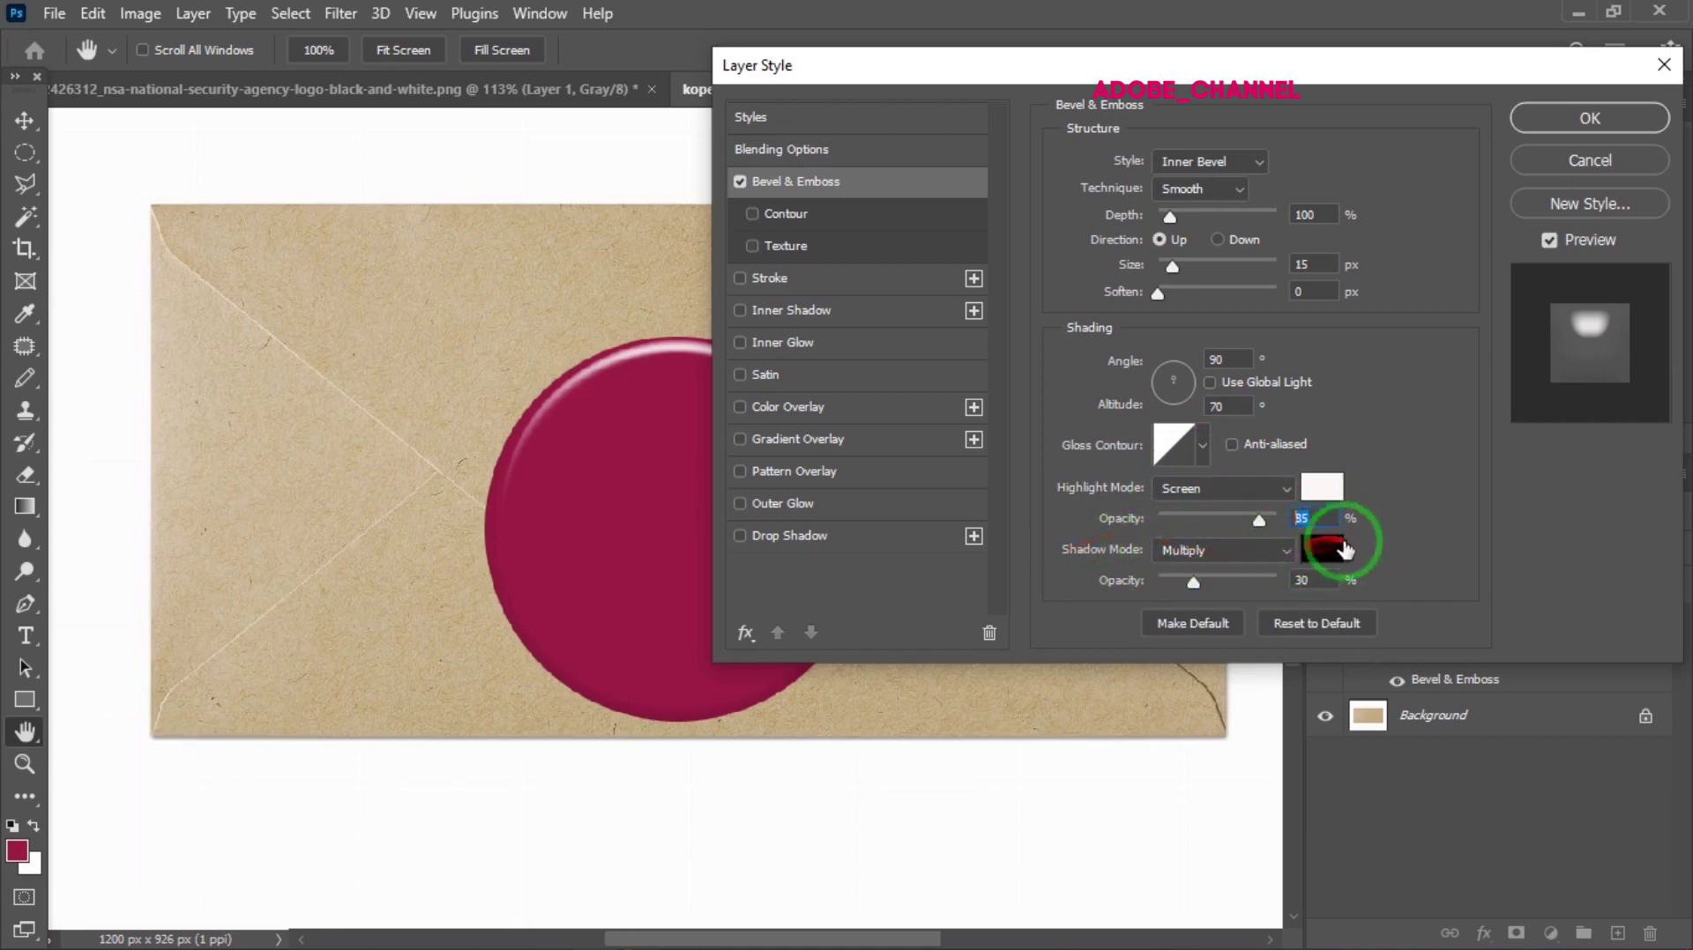
left_click(1238, 604)
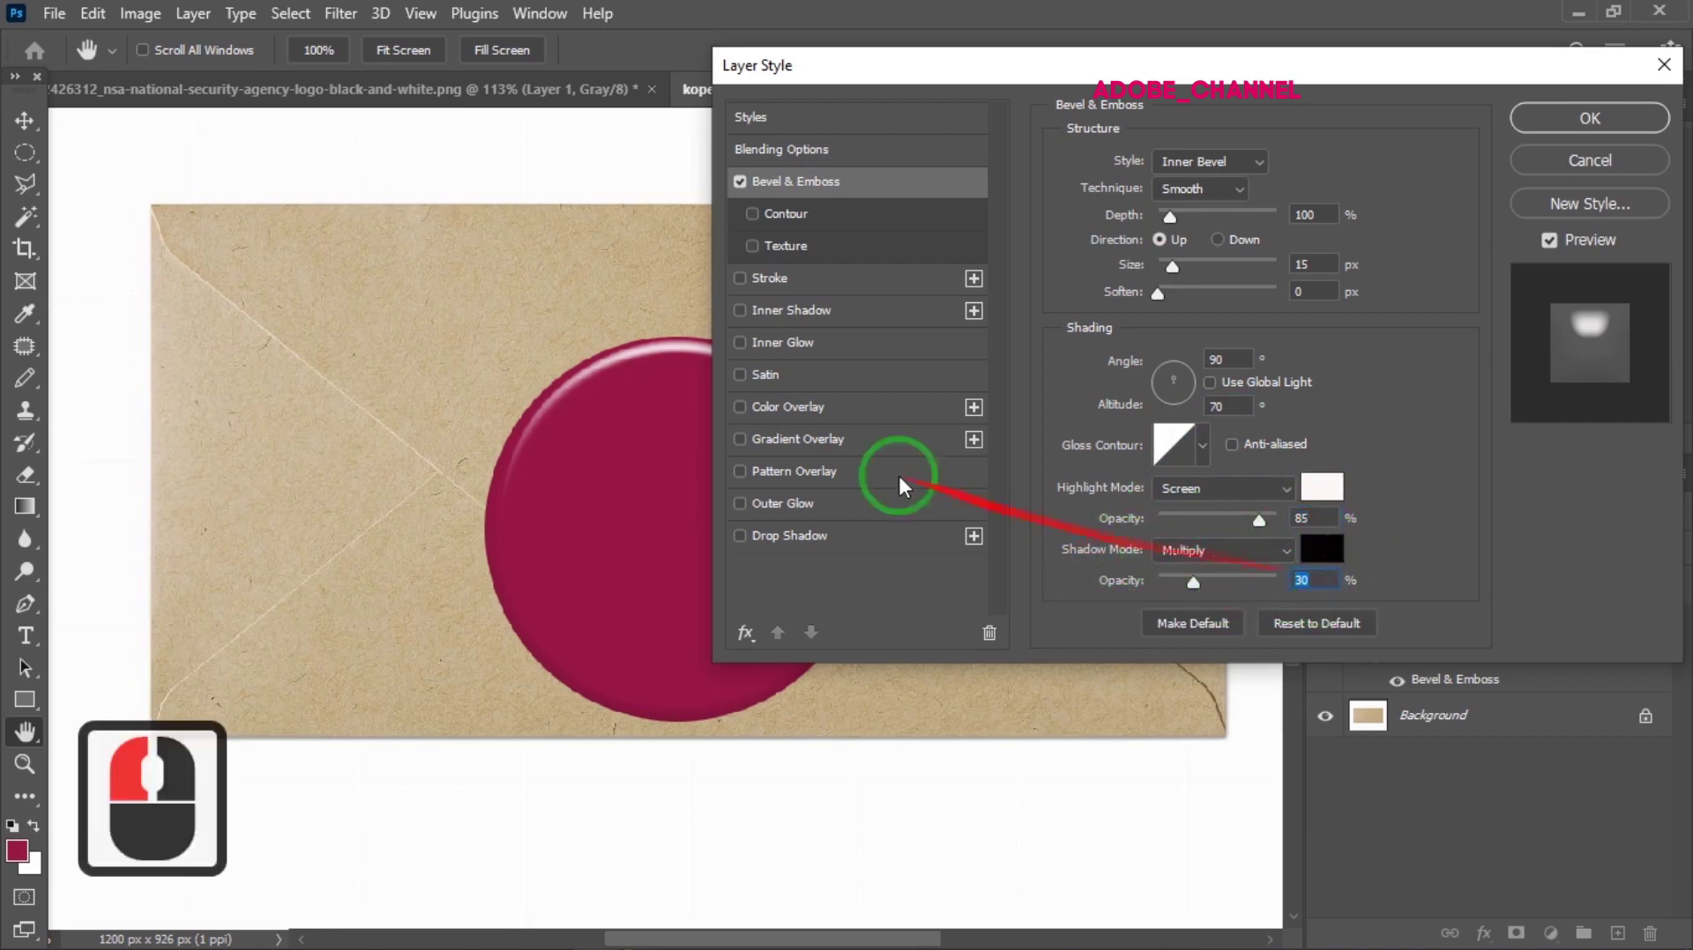
Enable Contour under Bevel & Emboss and choose the Half Round contour shape
left_click(791, 223)
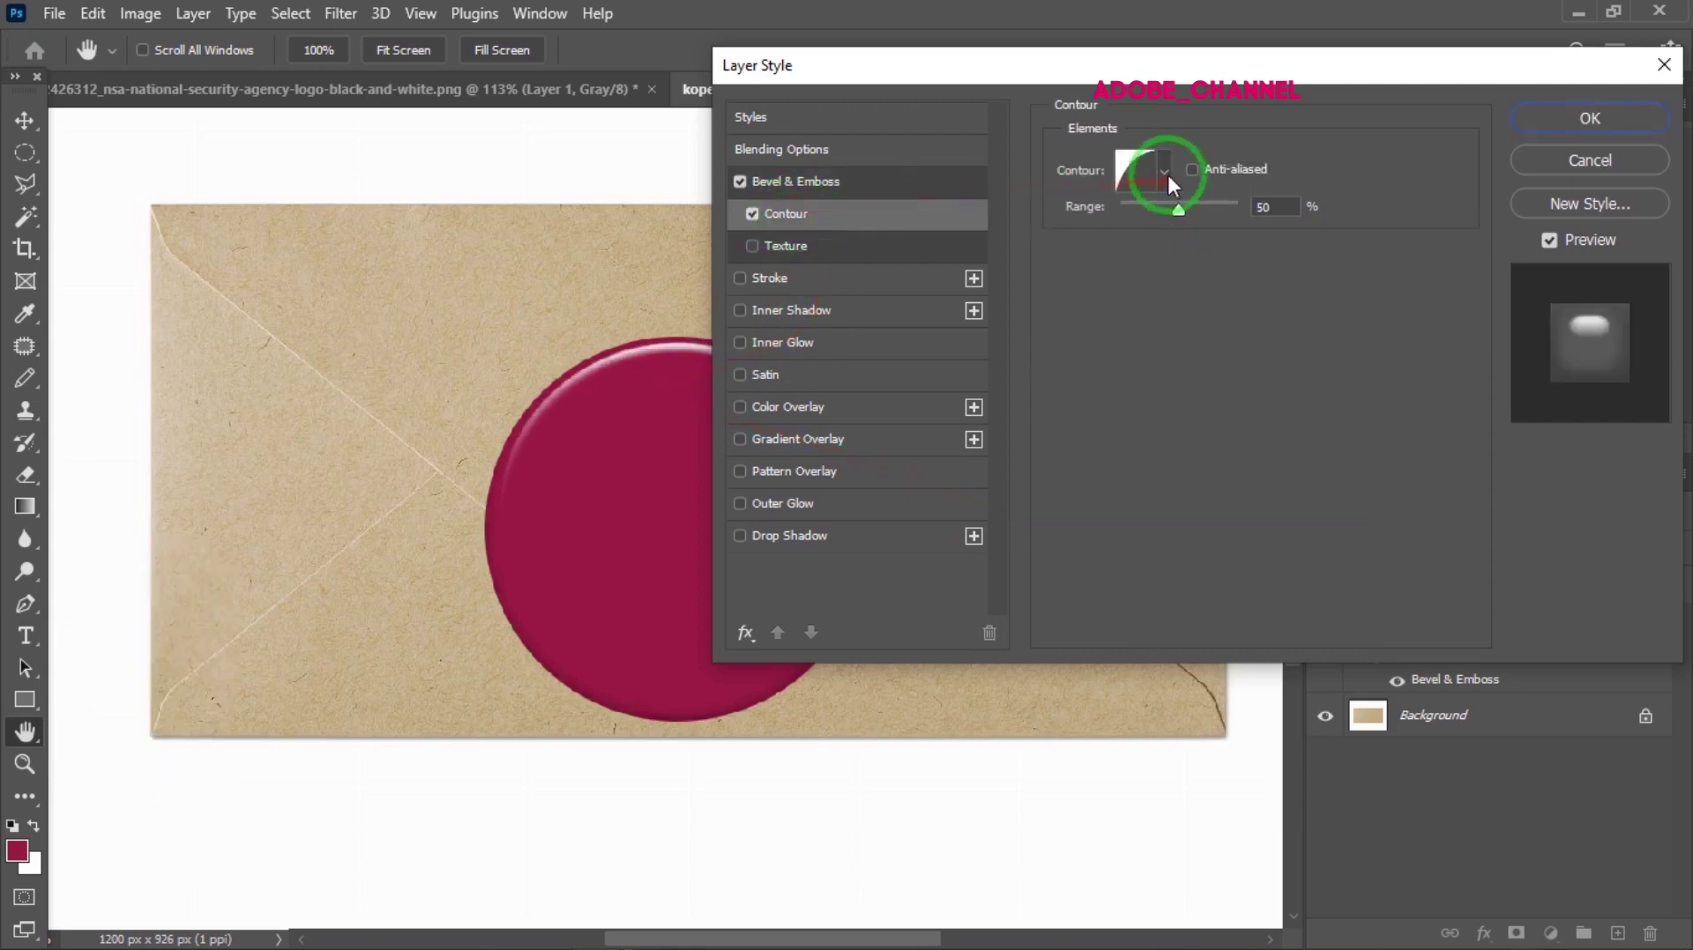
left_click(1171, 186)
left_click(1279, 231)
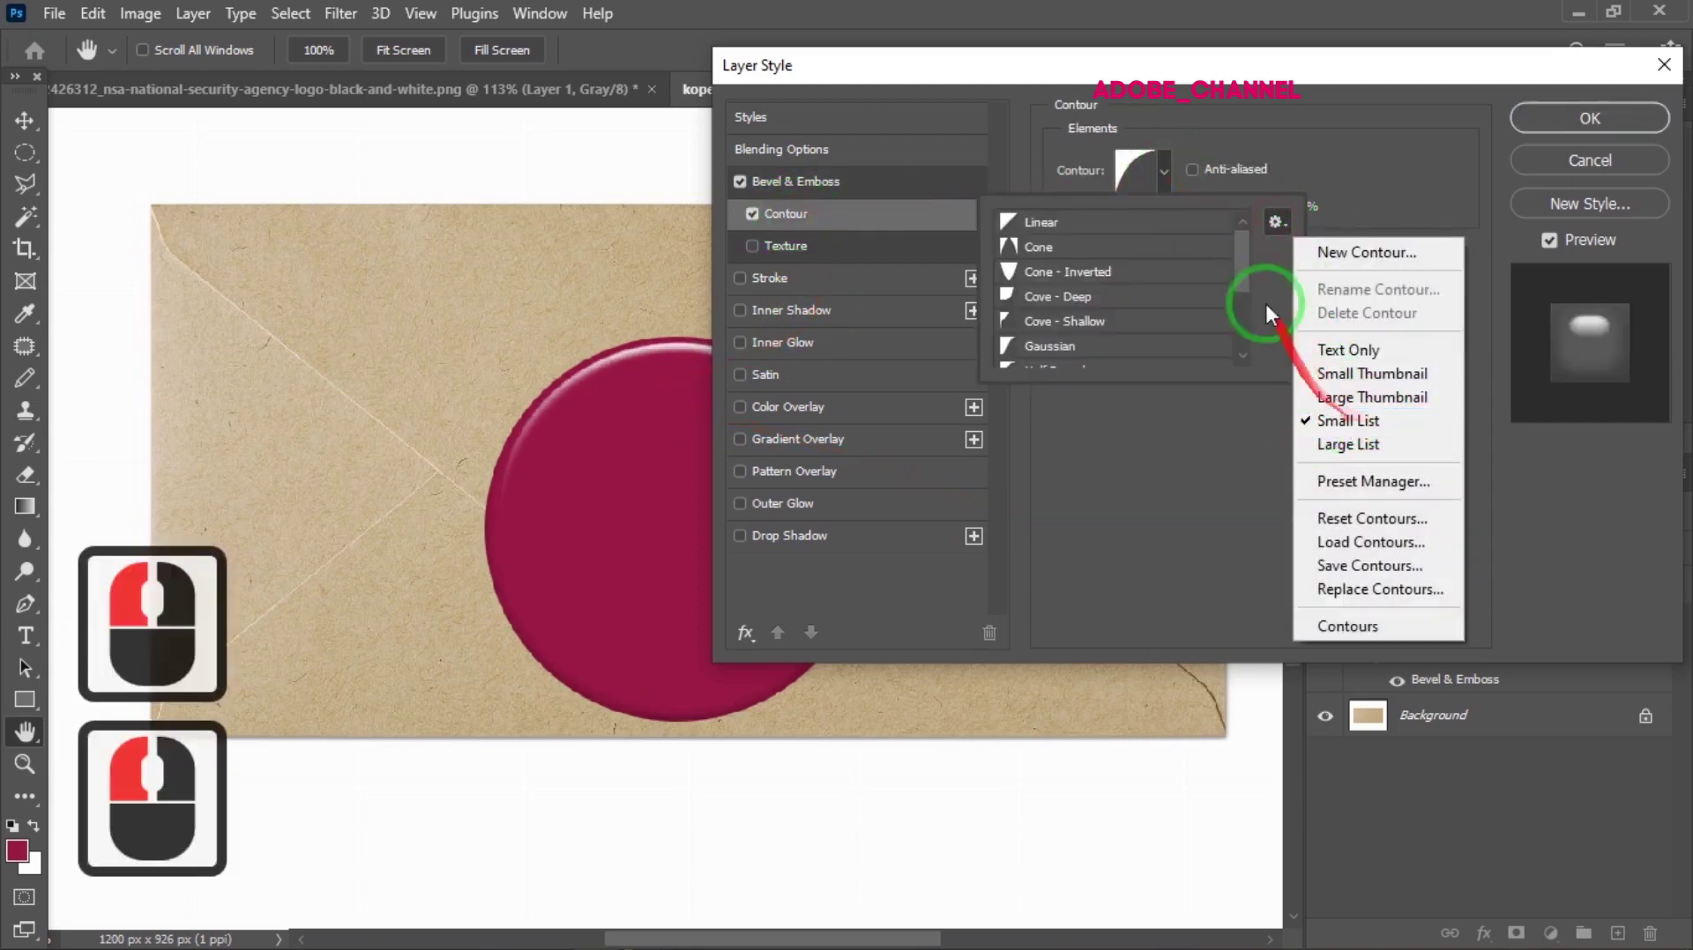
left_click(1279, 230)
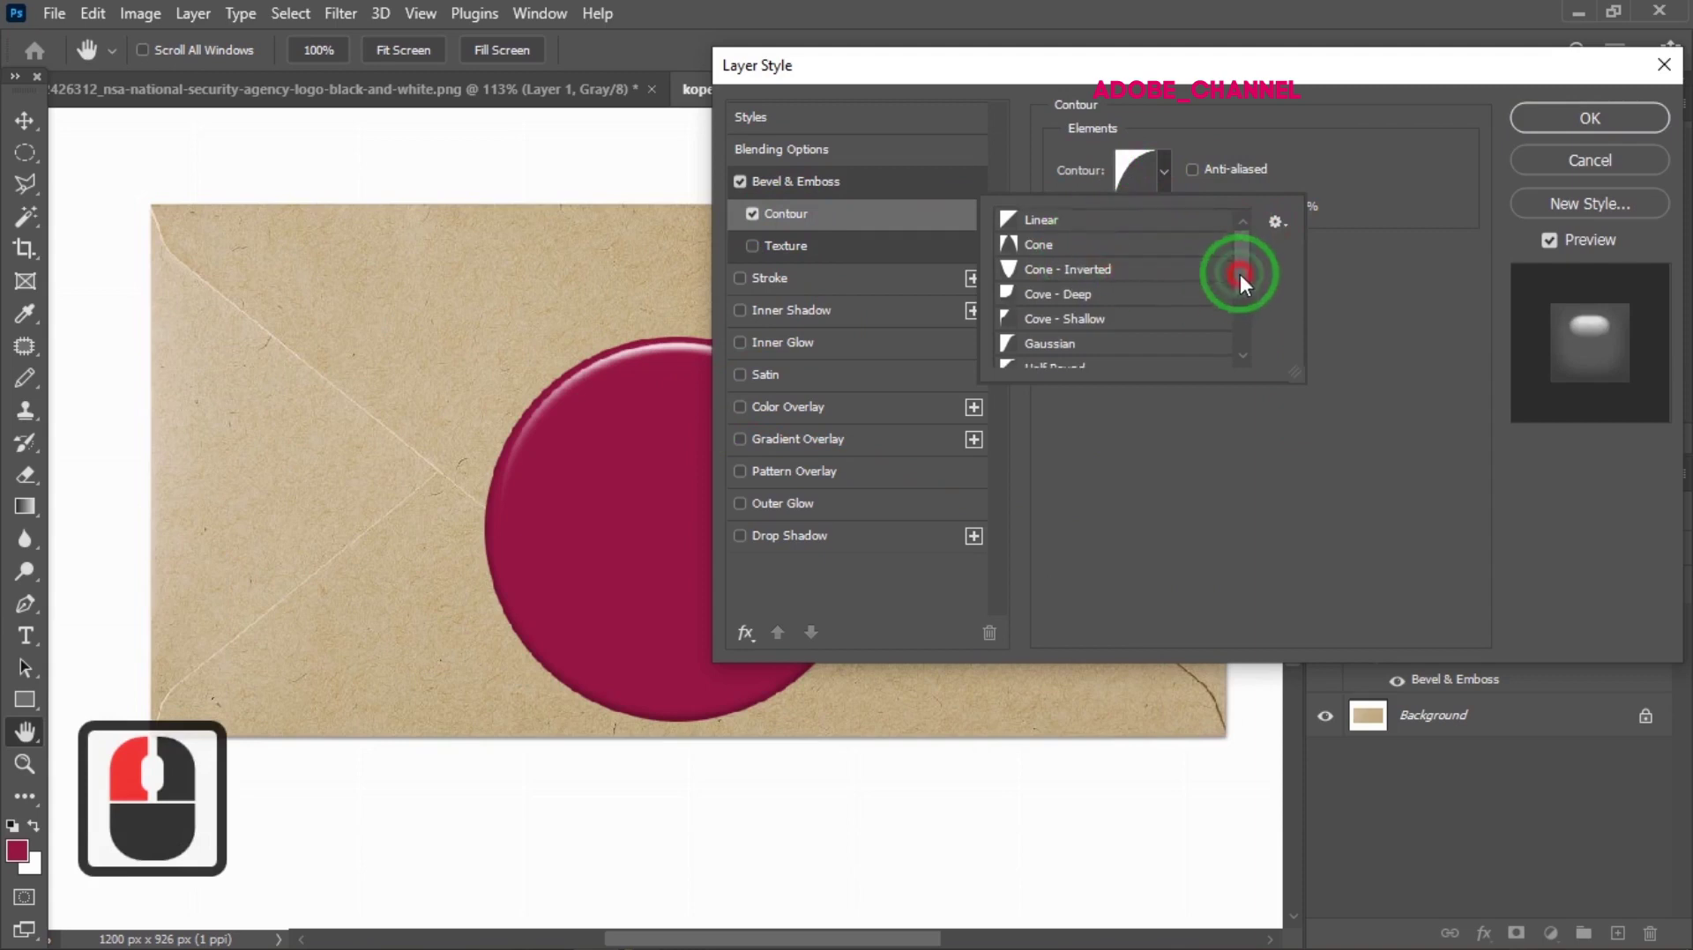
left_click(1227, 301)
left_click(1090, 317)
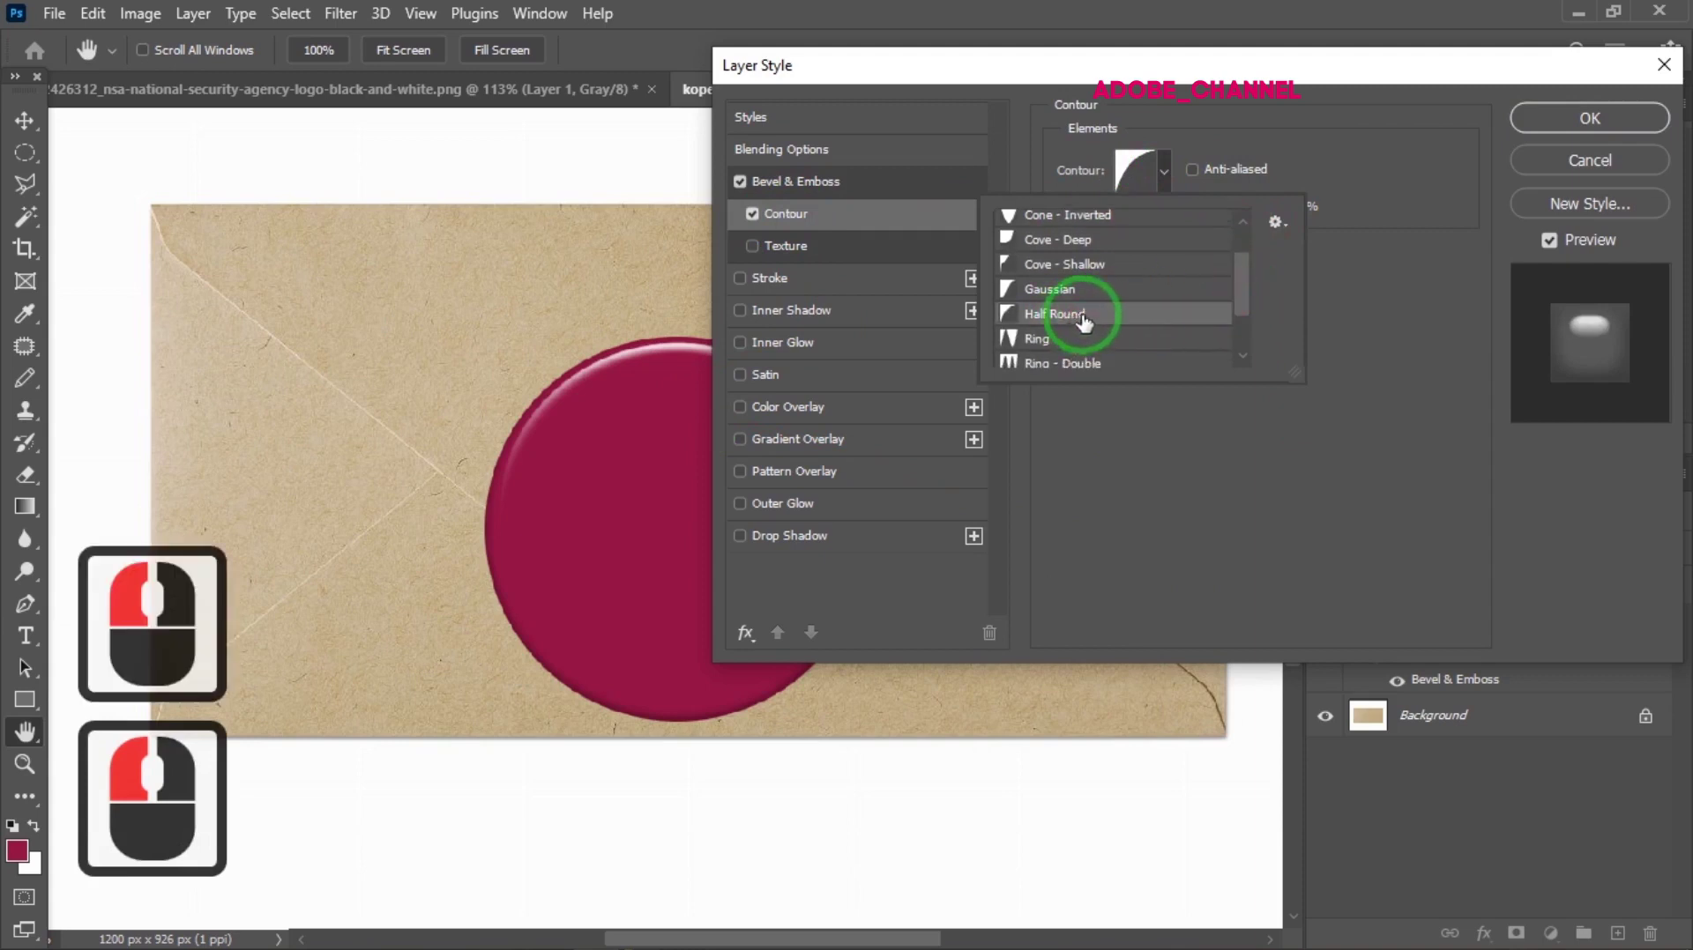
left_click(1169, 184)
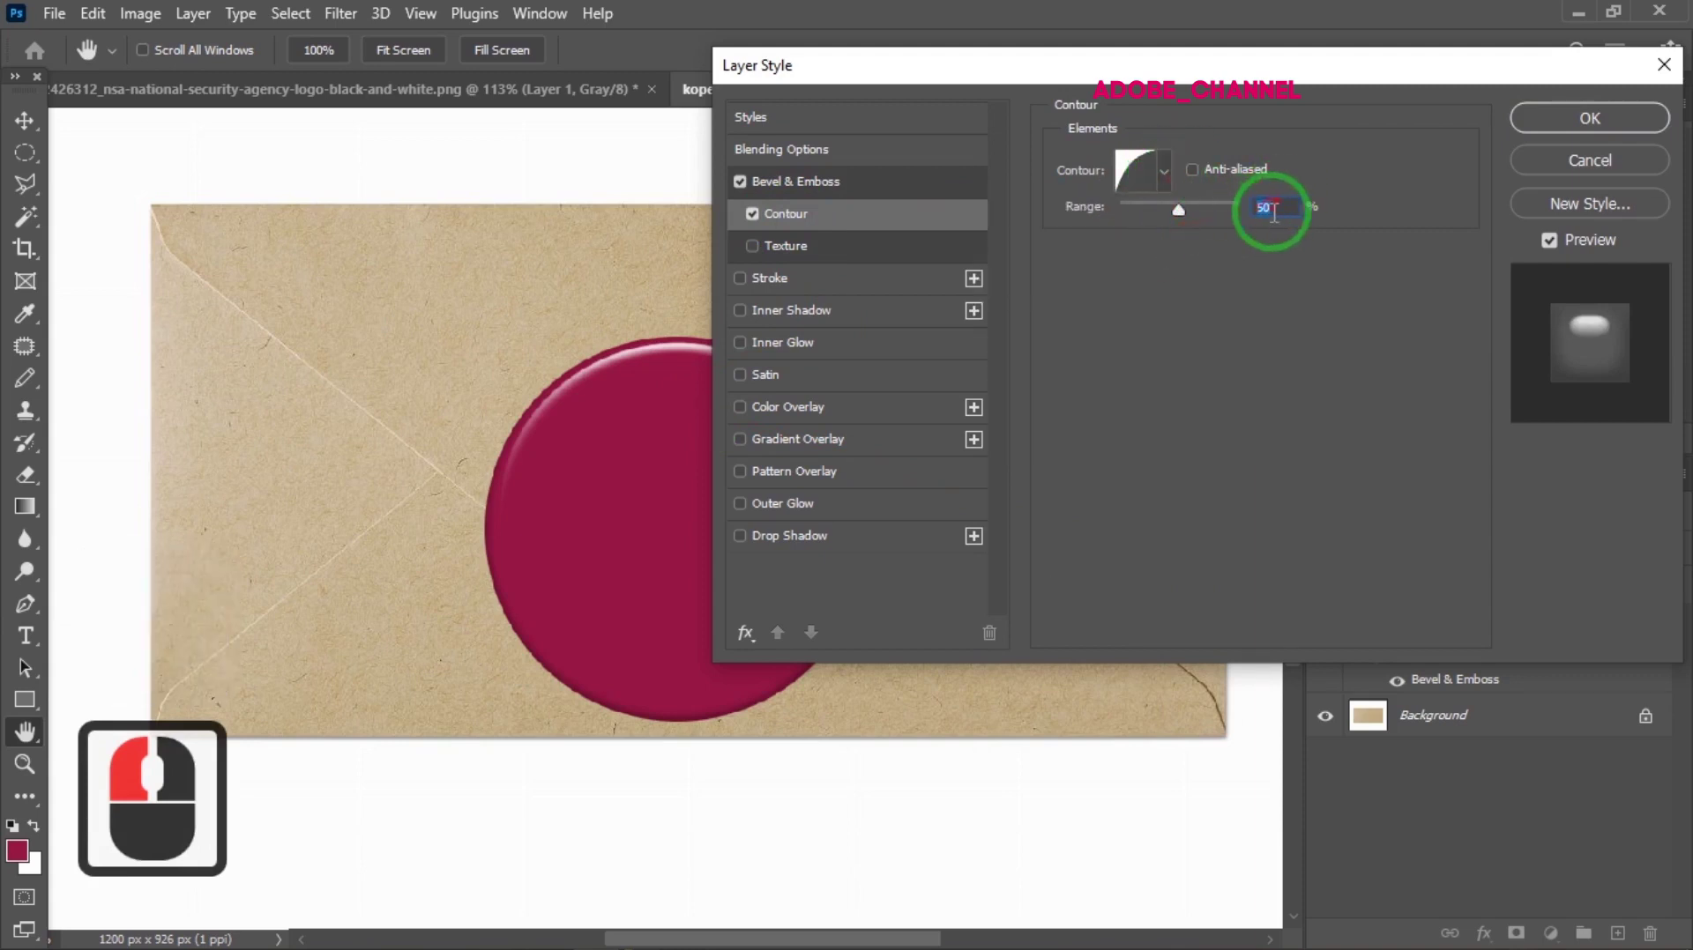
Add a dark brown (3e1100) drop shadow with 10 px distance and 20 px size
left_click(800, 548)
left_click(1317, 177)
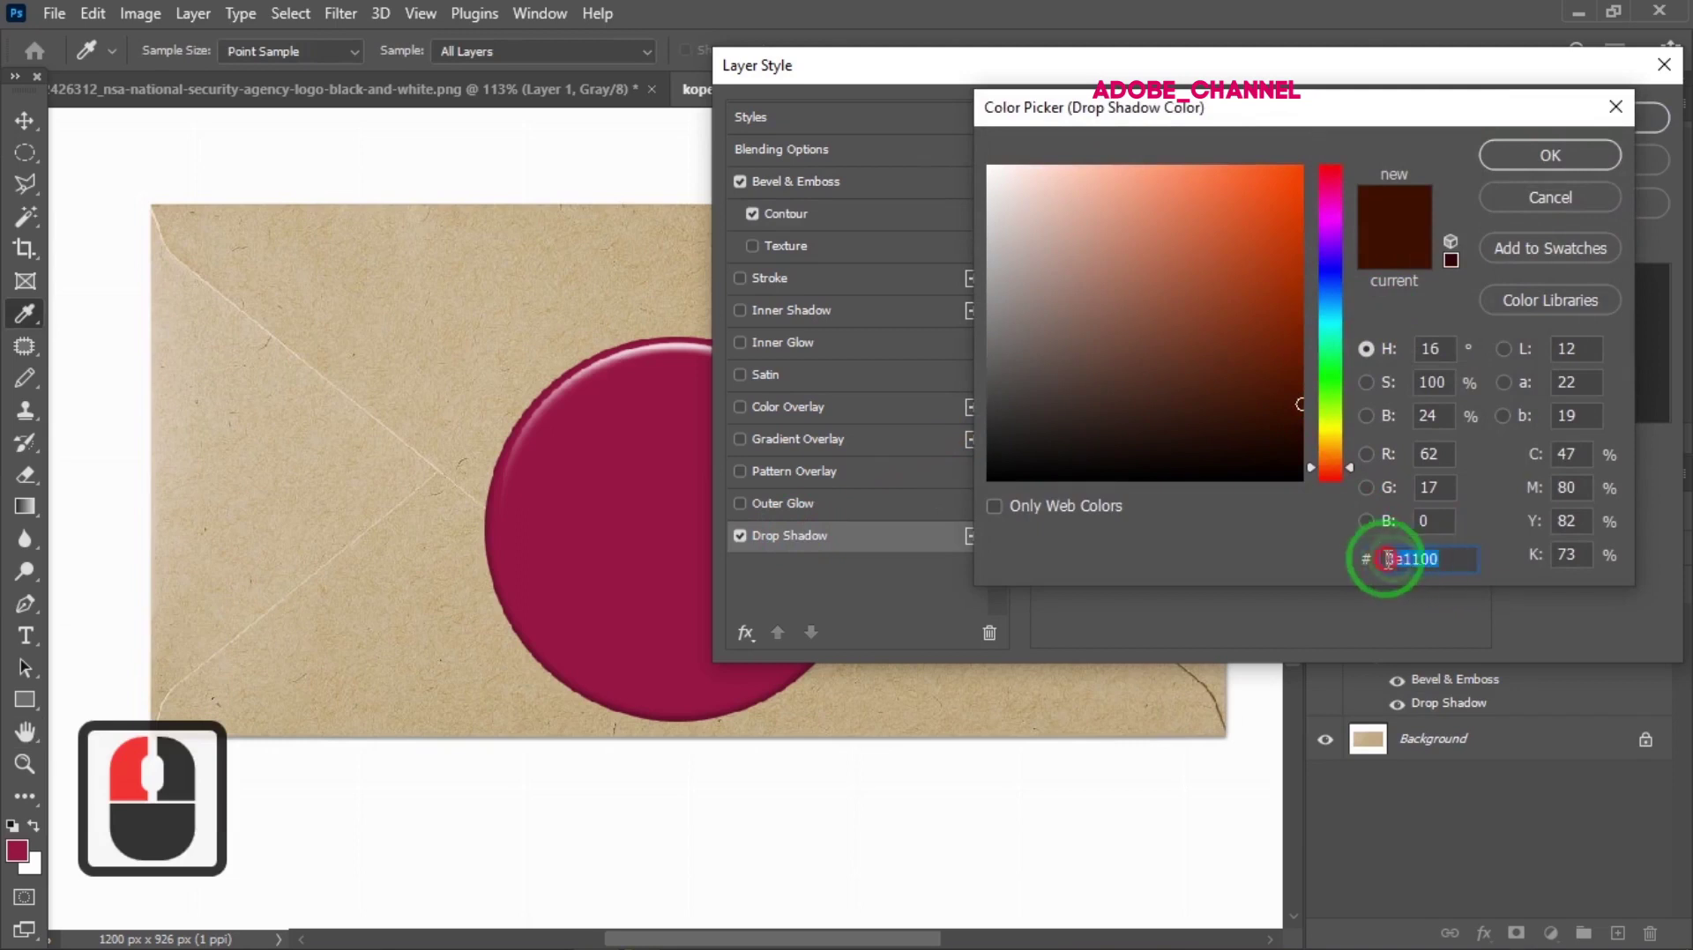
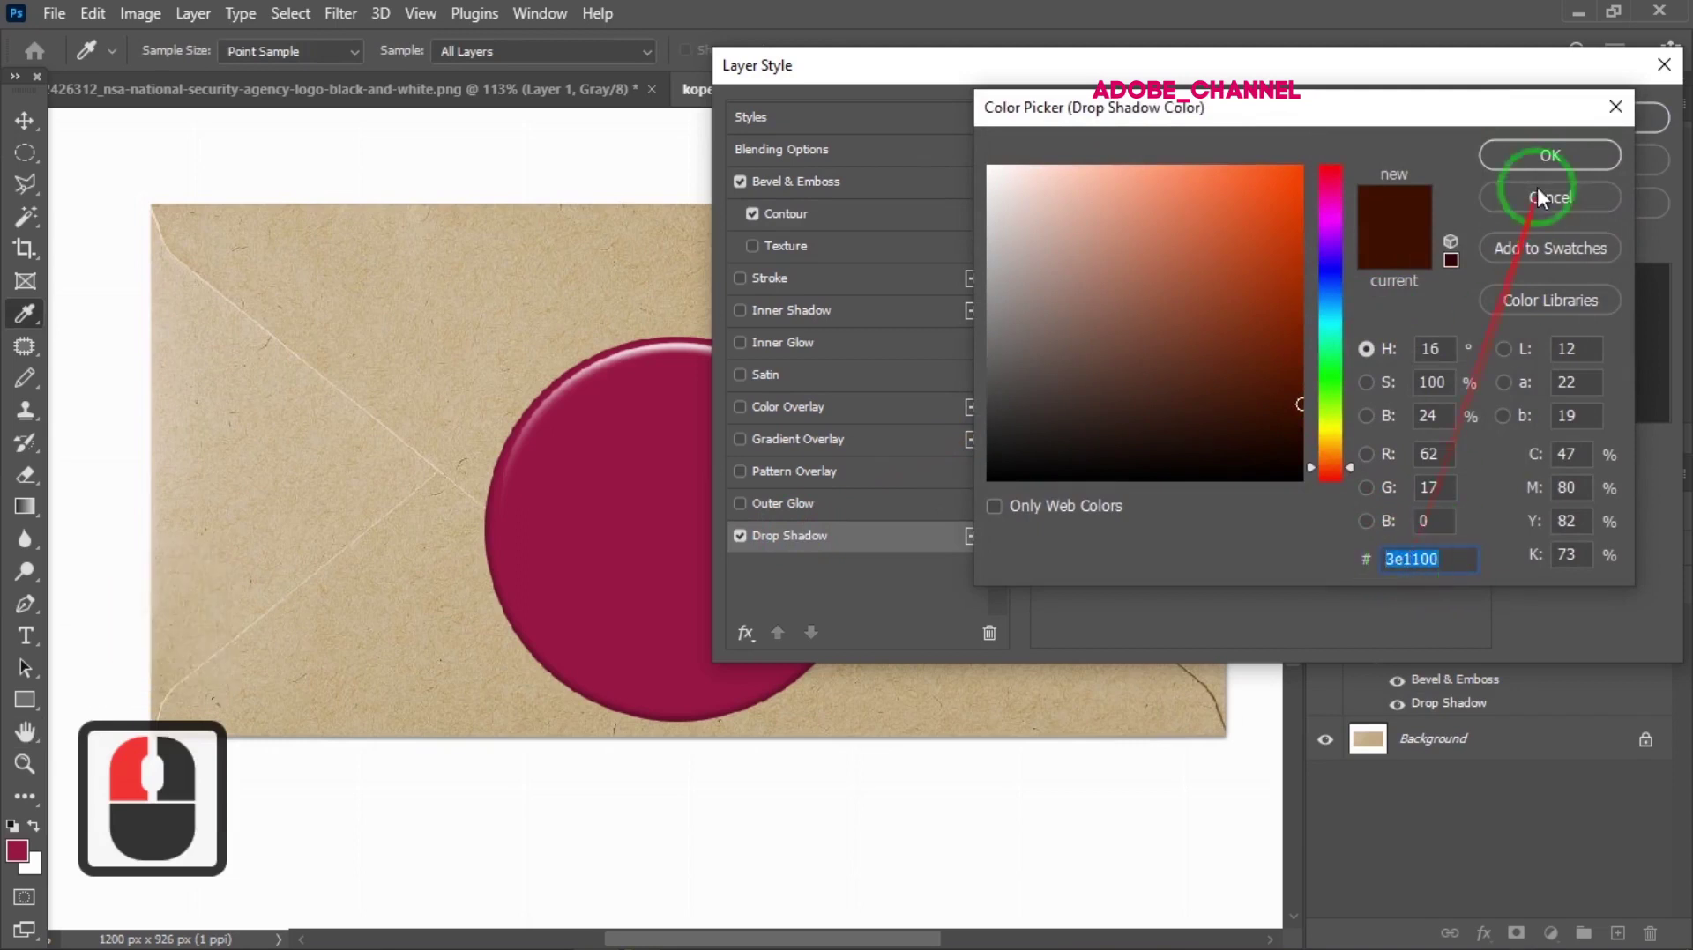
left_click(1551, 169)
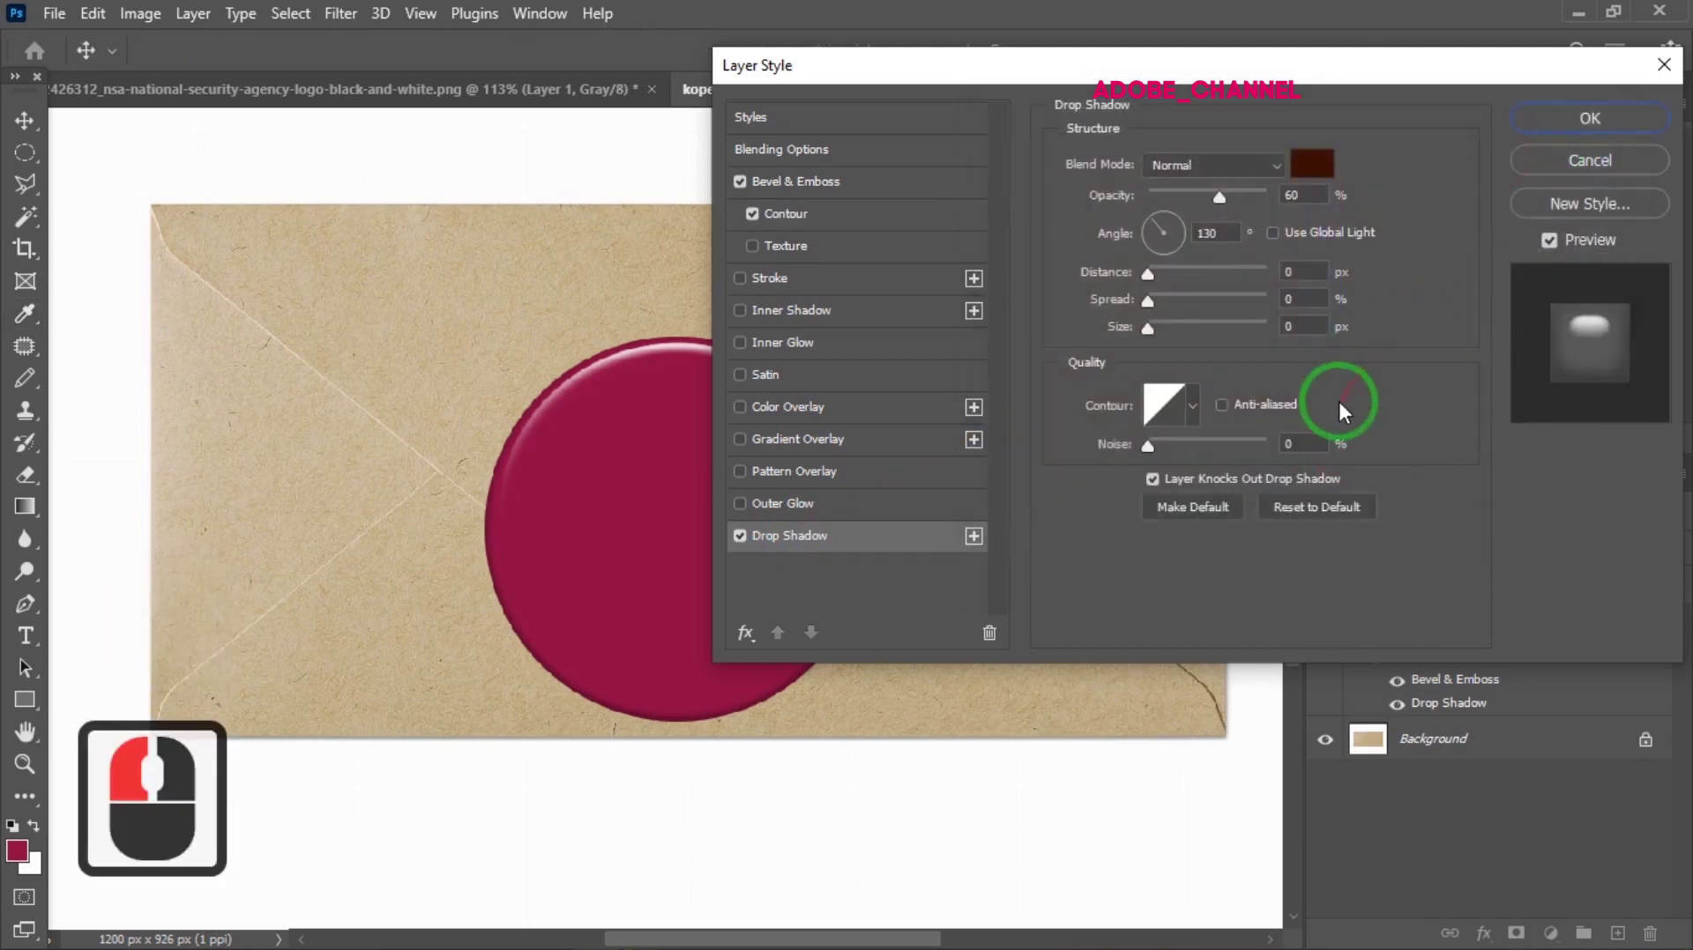
left_click(1282, 211)
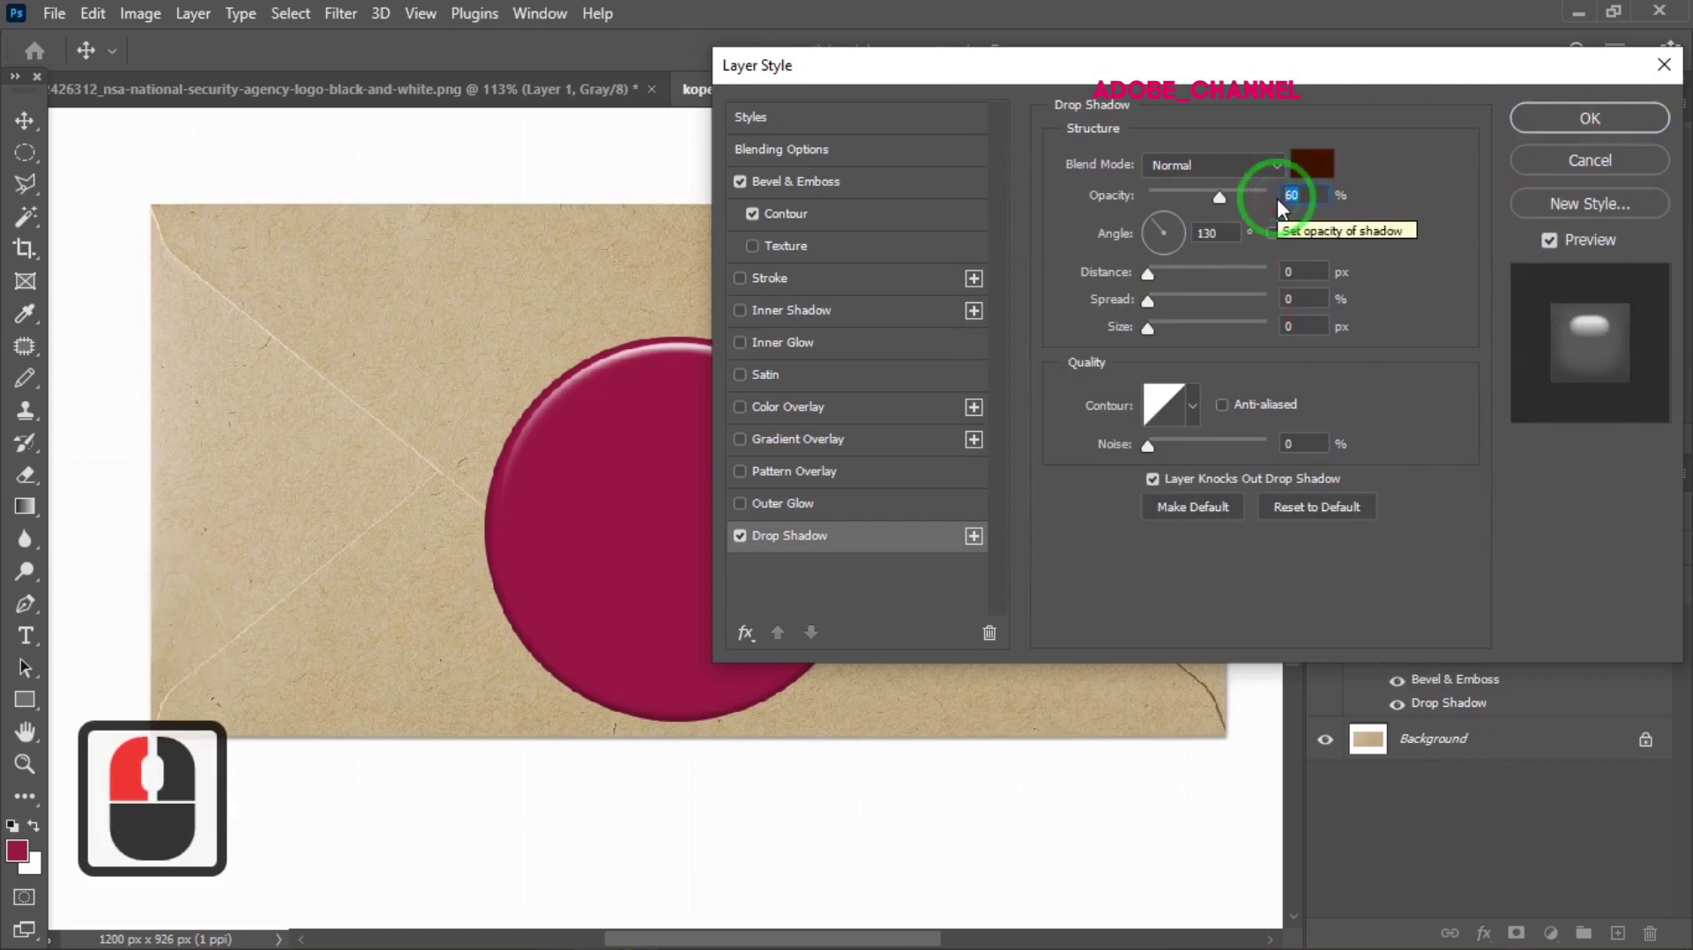
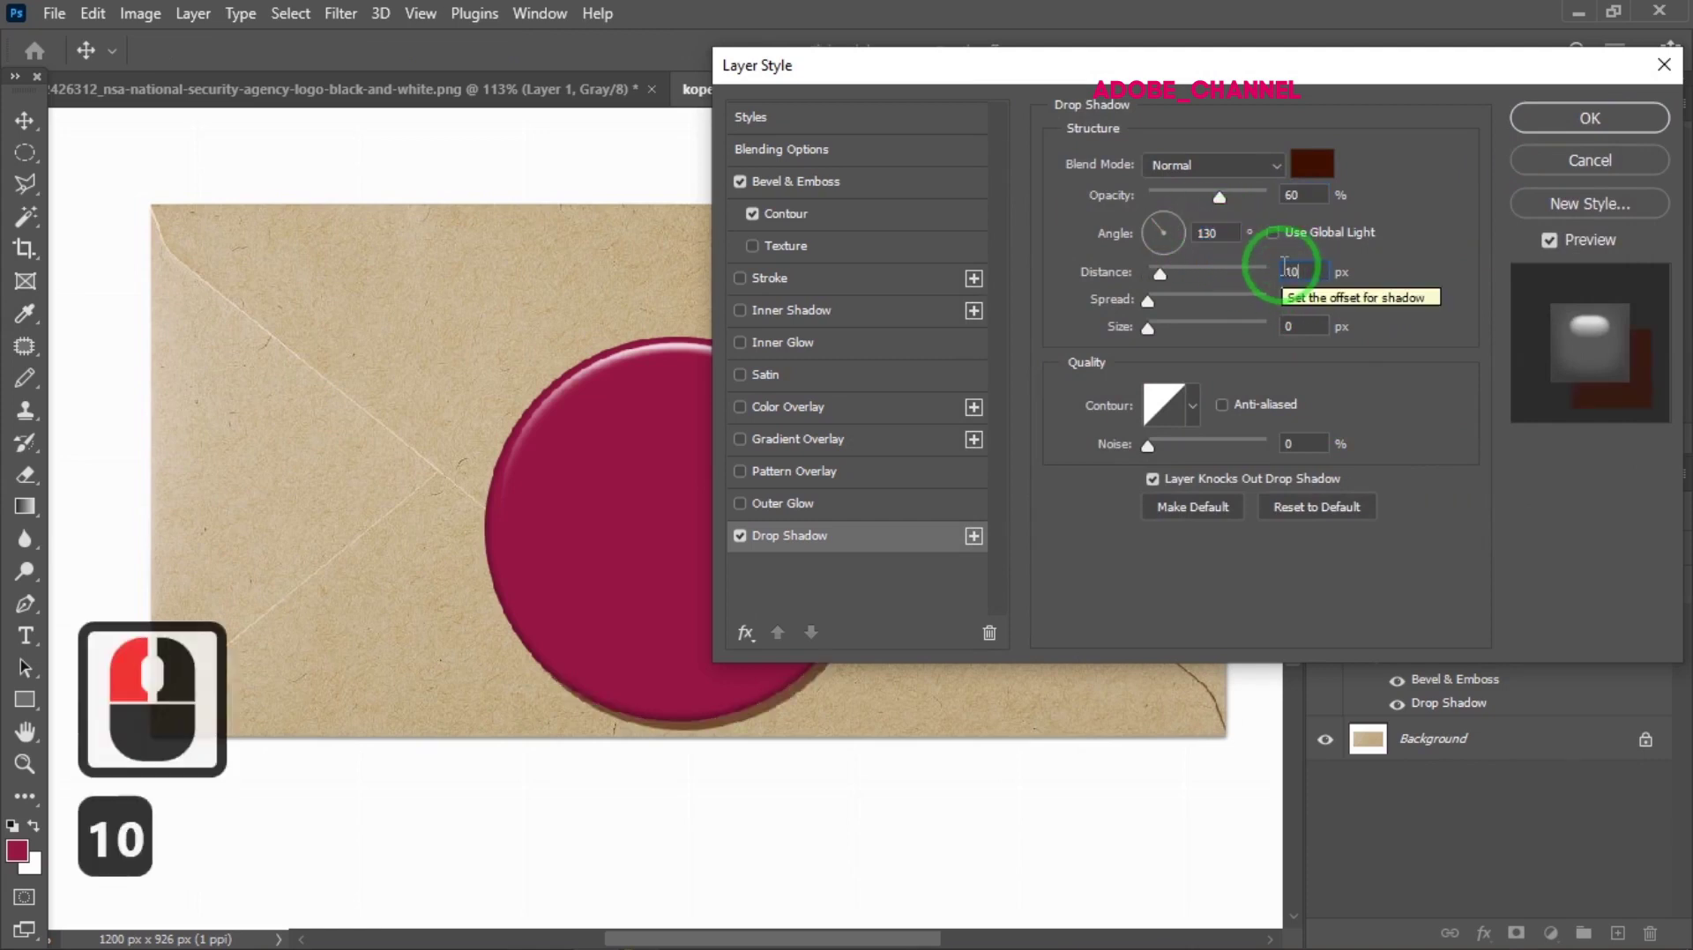
type("10")
left_click(1254, 311)
left_click(1283, 319)
type("20")
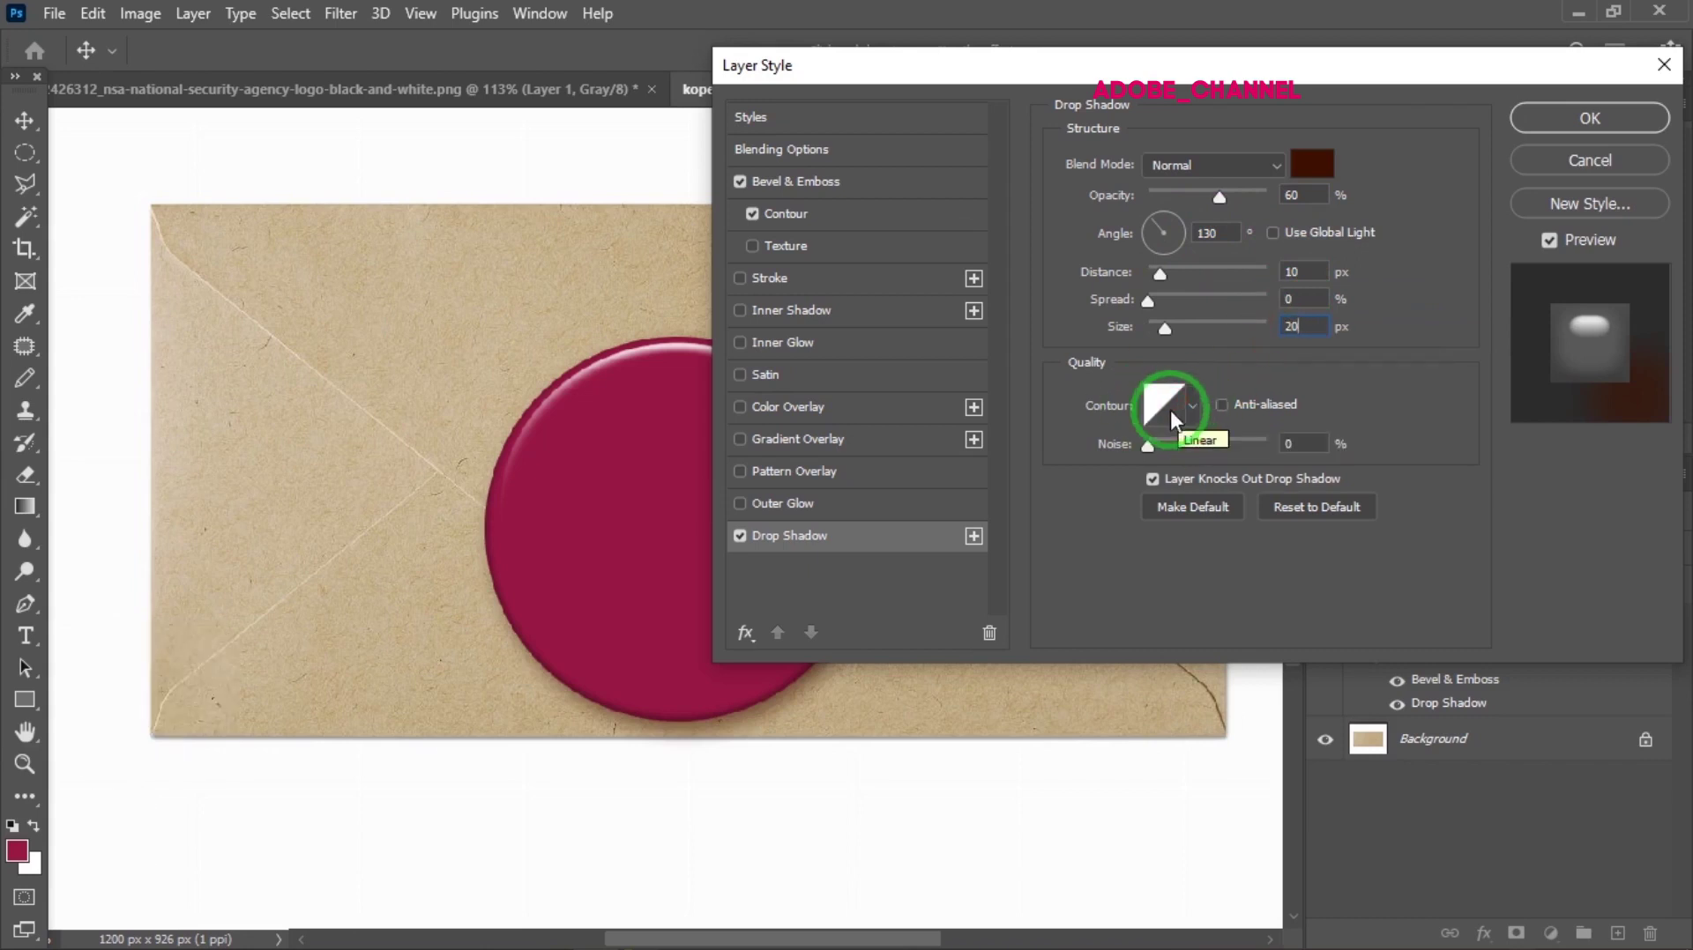
Commit the bevel and shadow effects and head to the Filter menu
left_click(1604, 135)
left_click(342, 18)
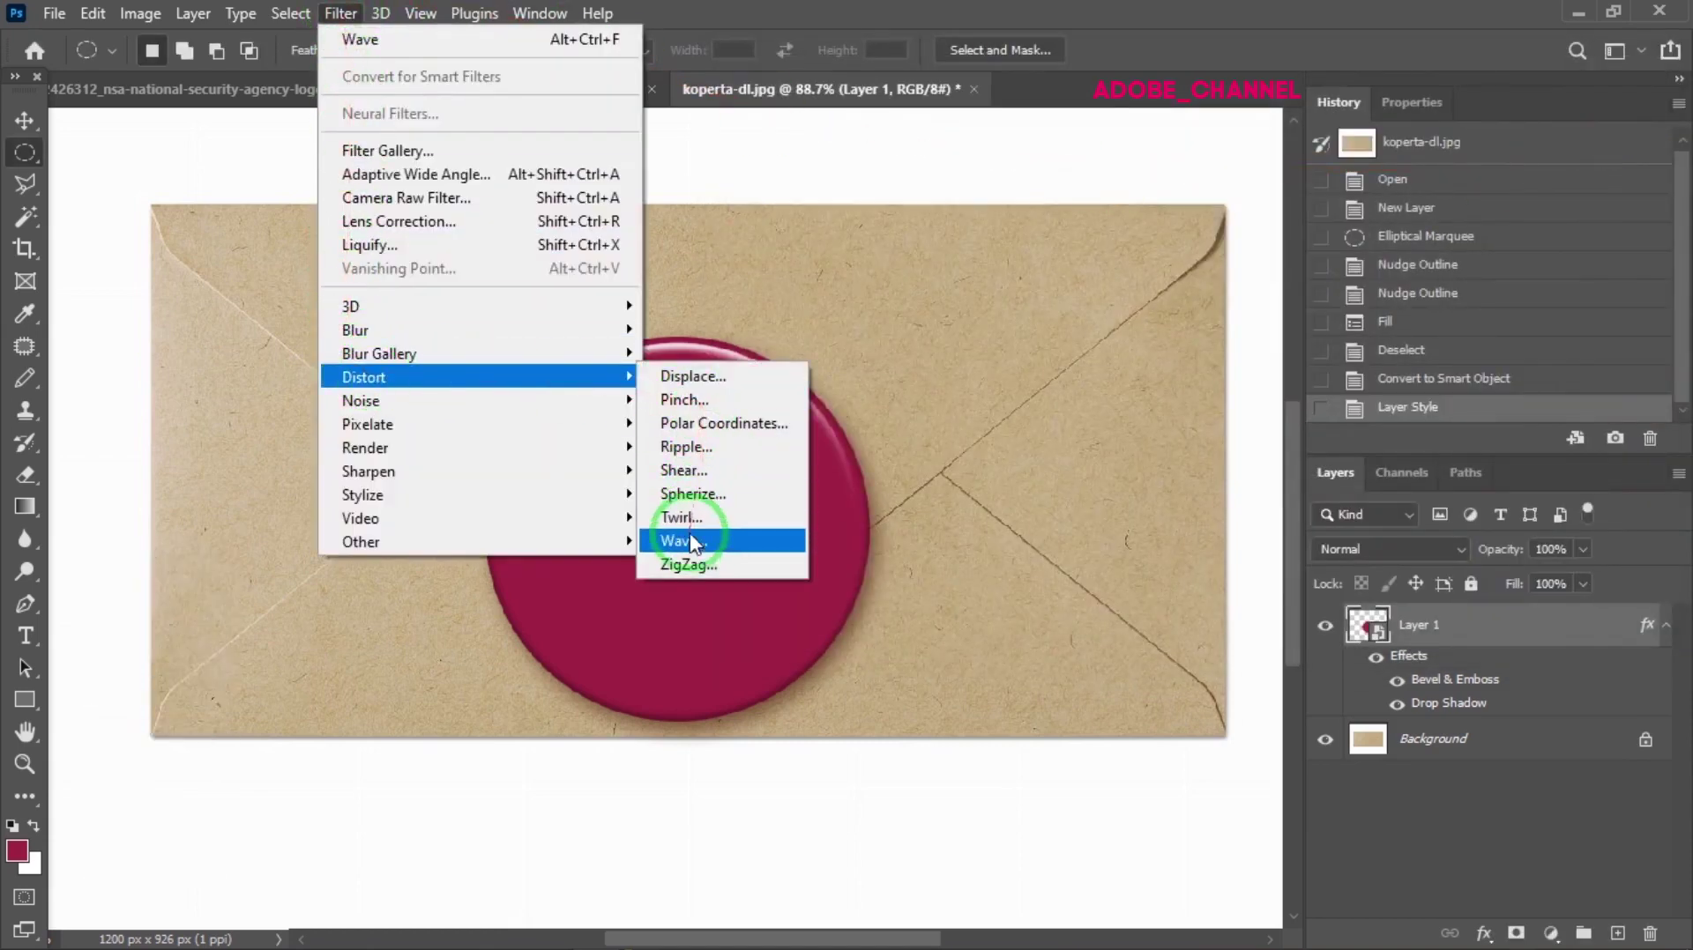
Bring up the Wave distortion filter for the seal layer
left_click(691, 548)
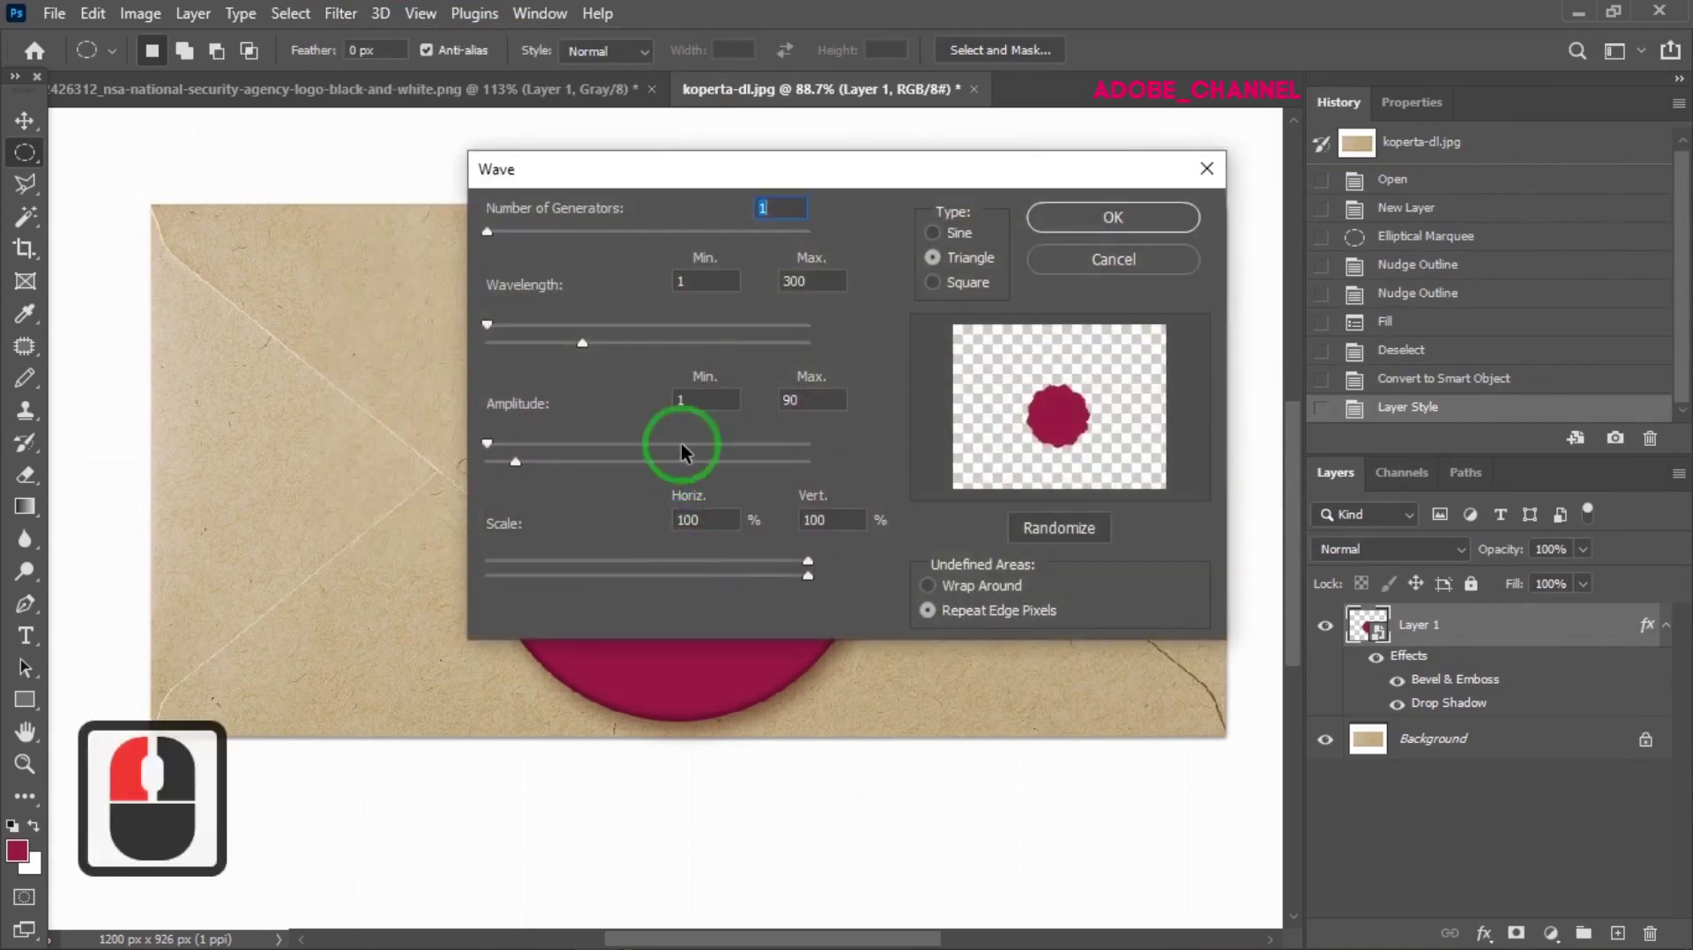
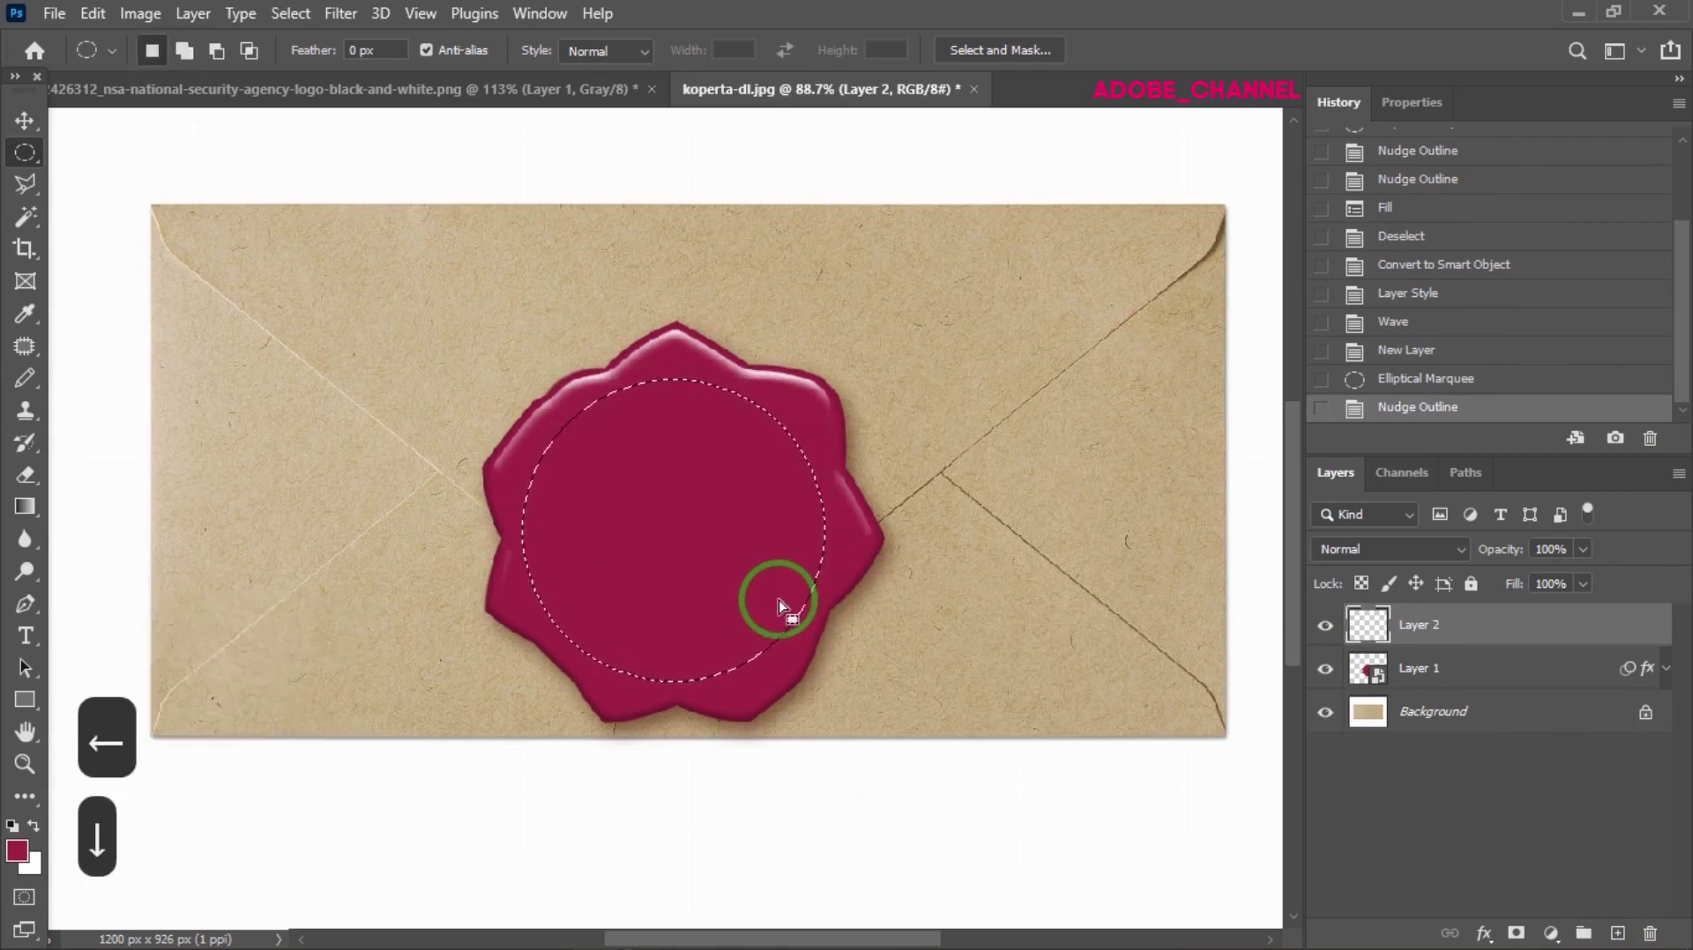
Fill the nudged inner circle selection with crimson on Layer 2 and convert it to a smart object
key("Right")
key("Right")
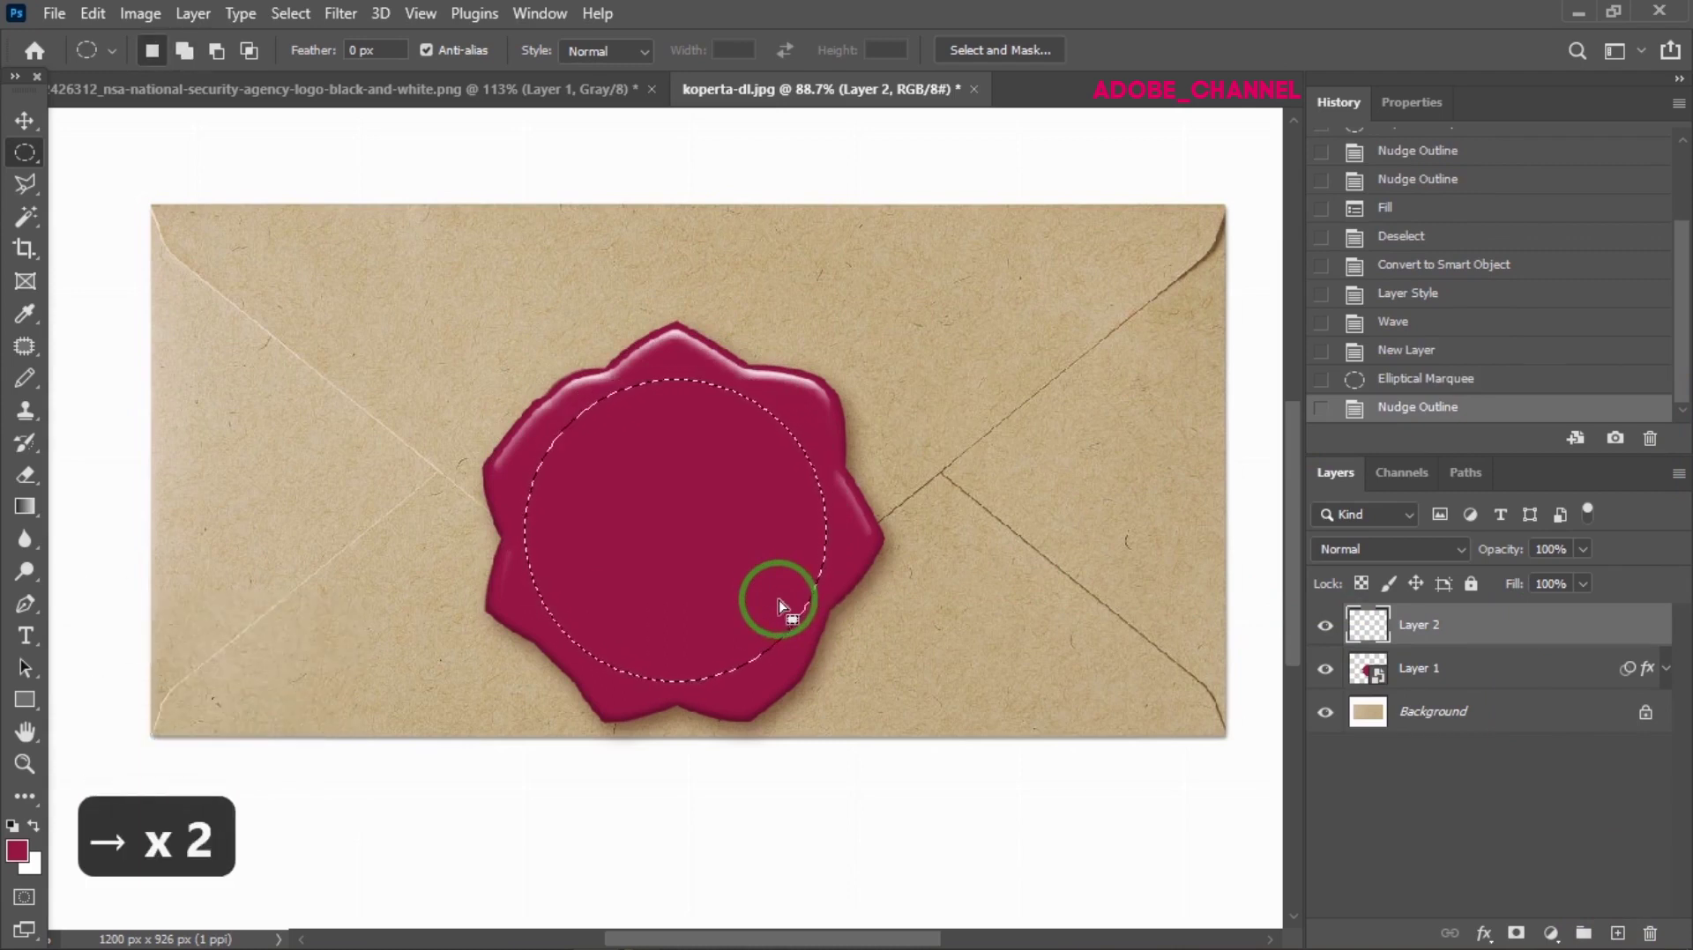
key("alt+Delete")
key("ctrl+d")
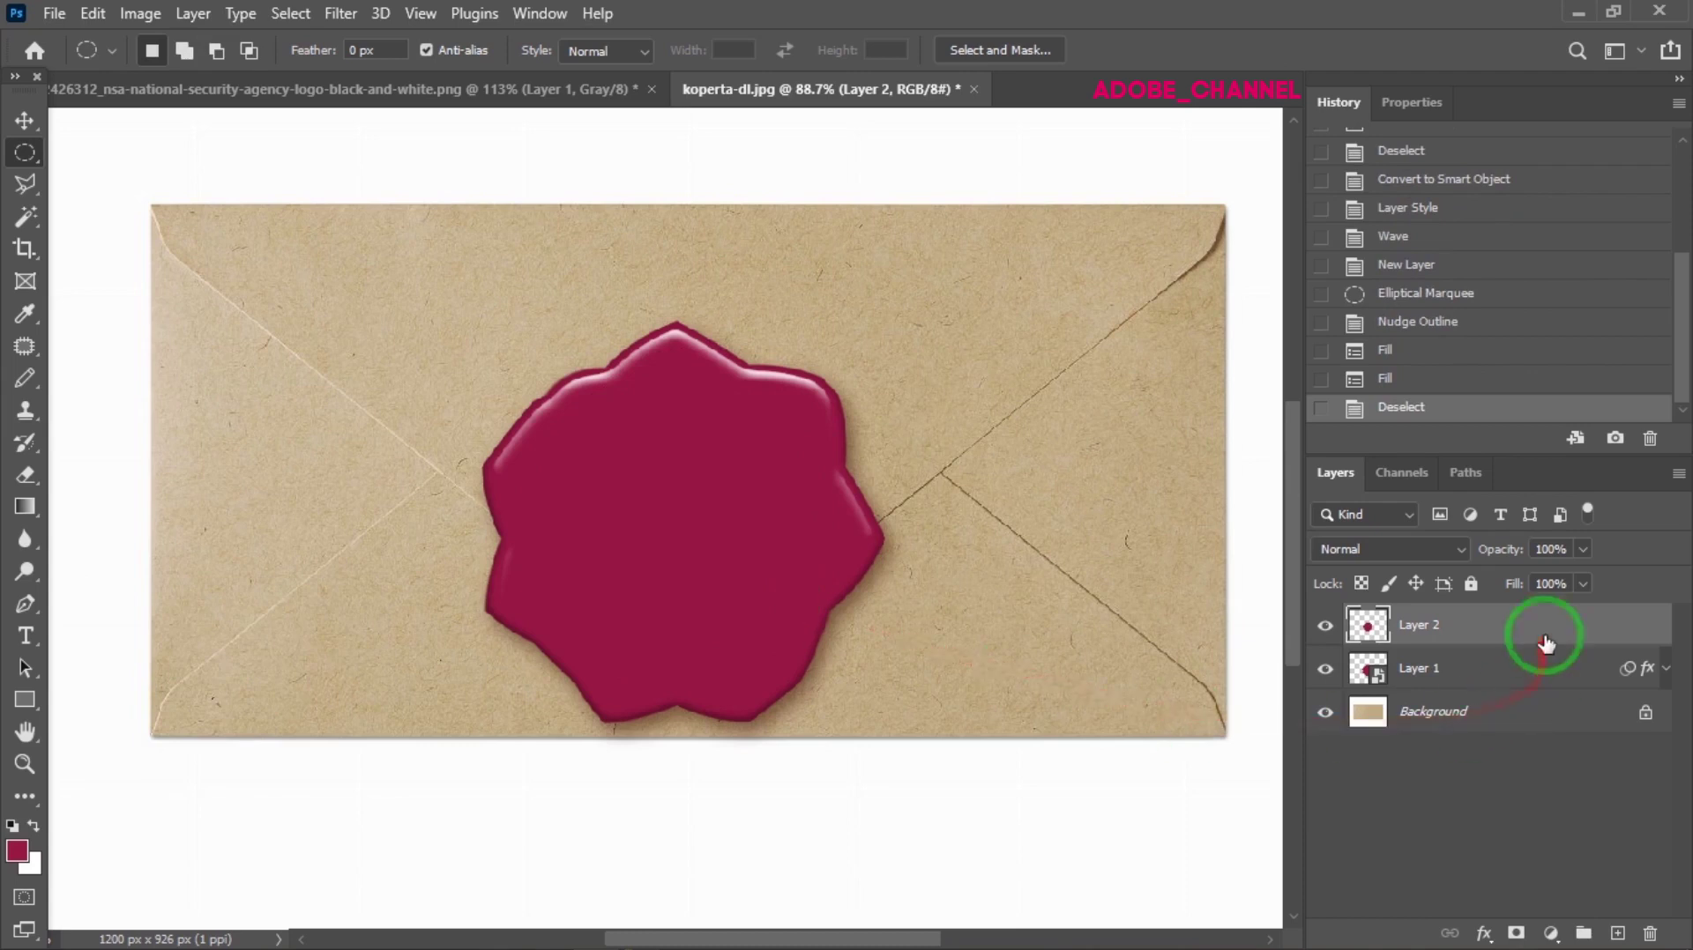
right_click(1544, 640)
left_click(1427, 361)
Give Layer 2 a Down bevel, size 7, highlight opacity 75 and shadow opacity 60
double_click(1555, 627)
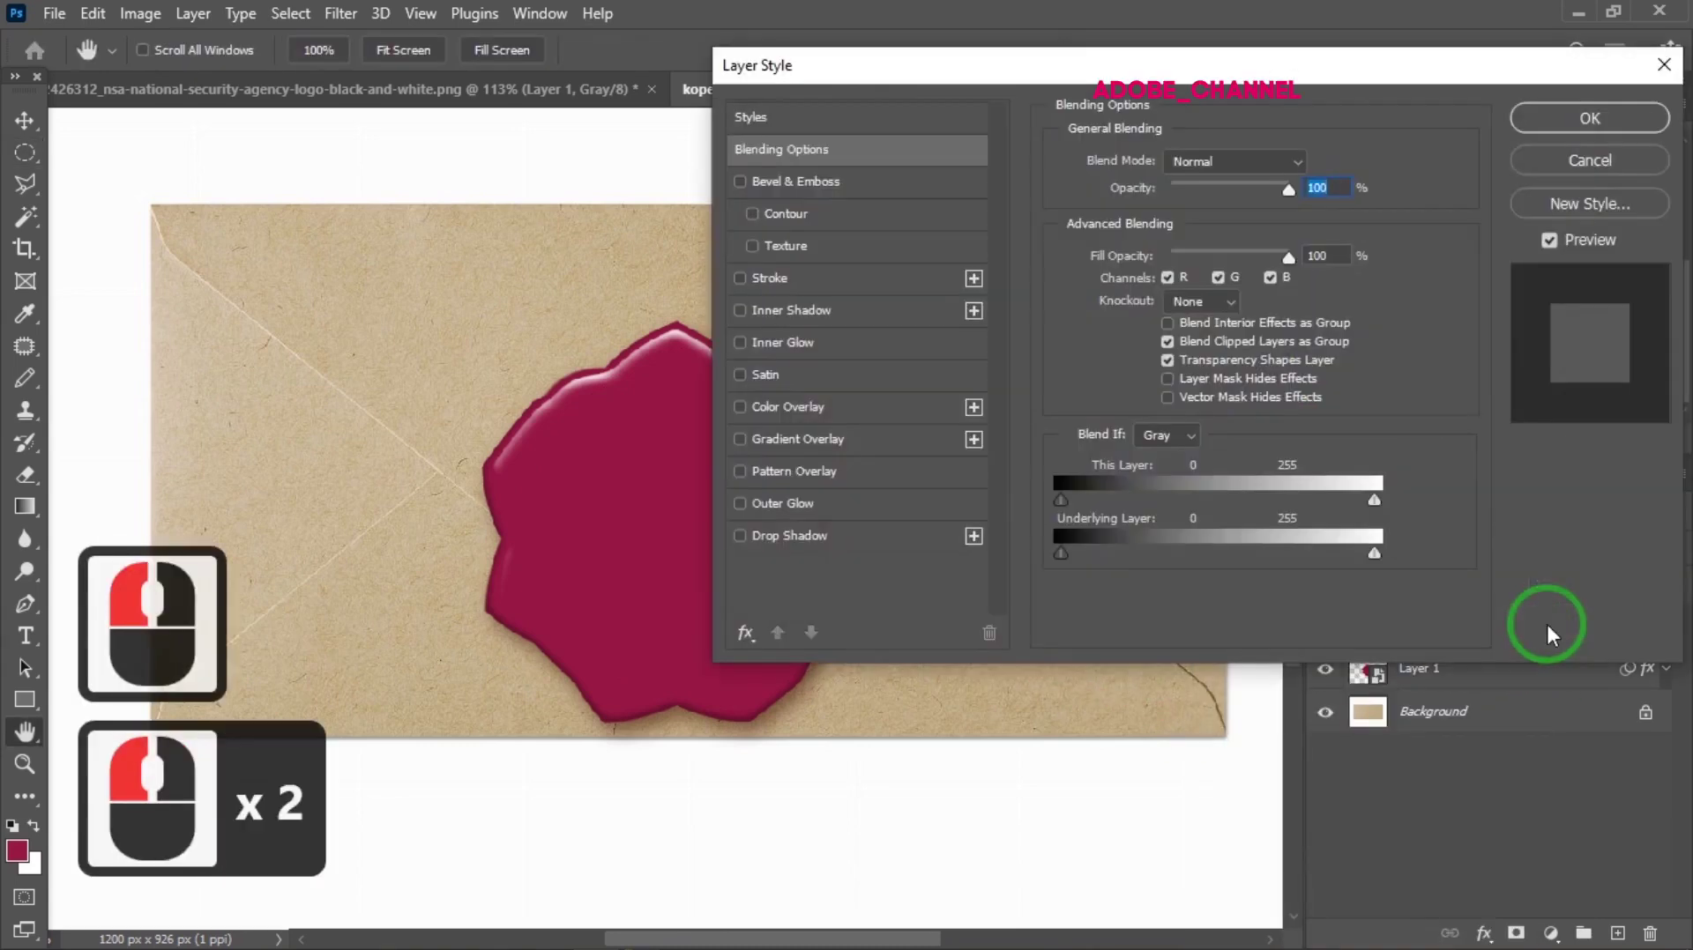
left_click(842, 190)
left_click(1224, 251)
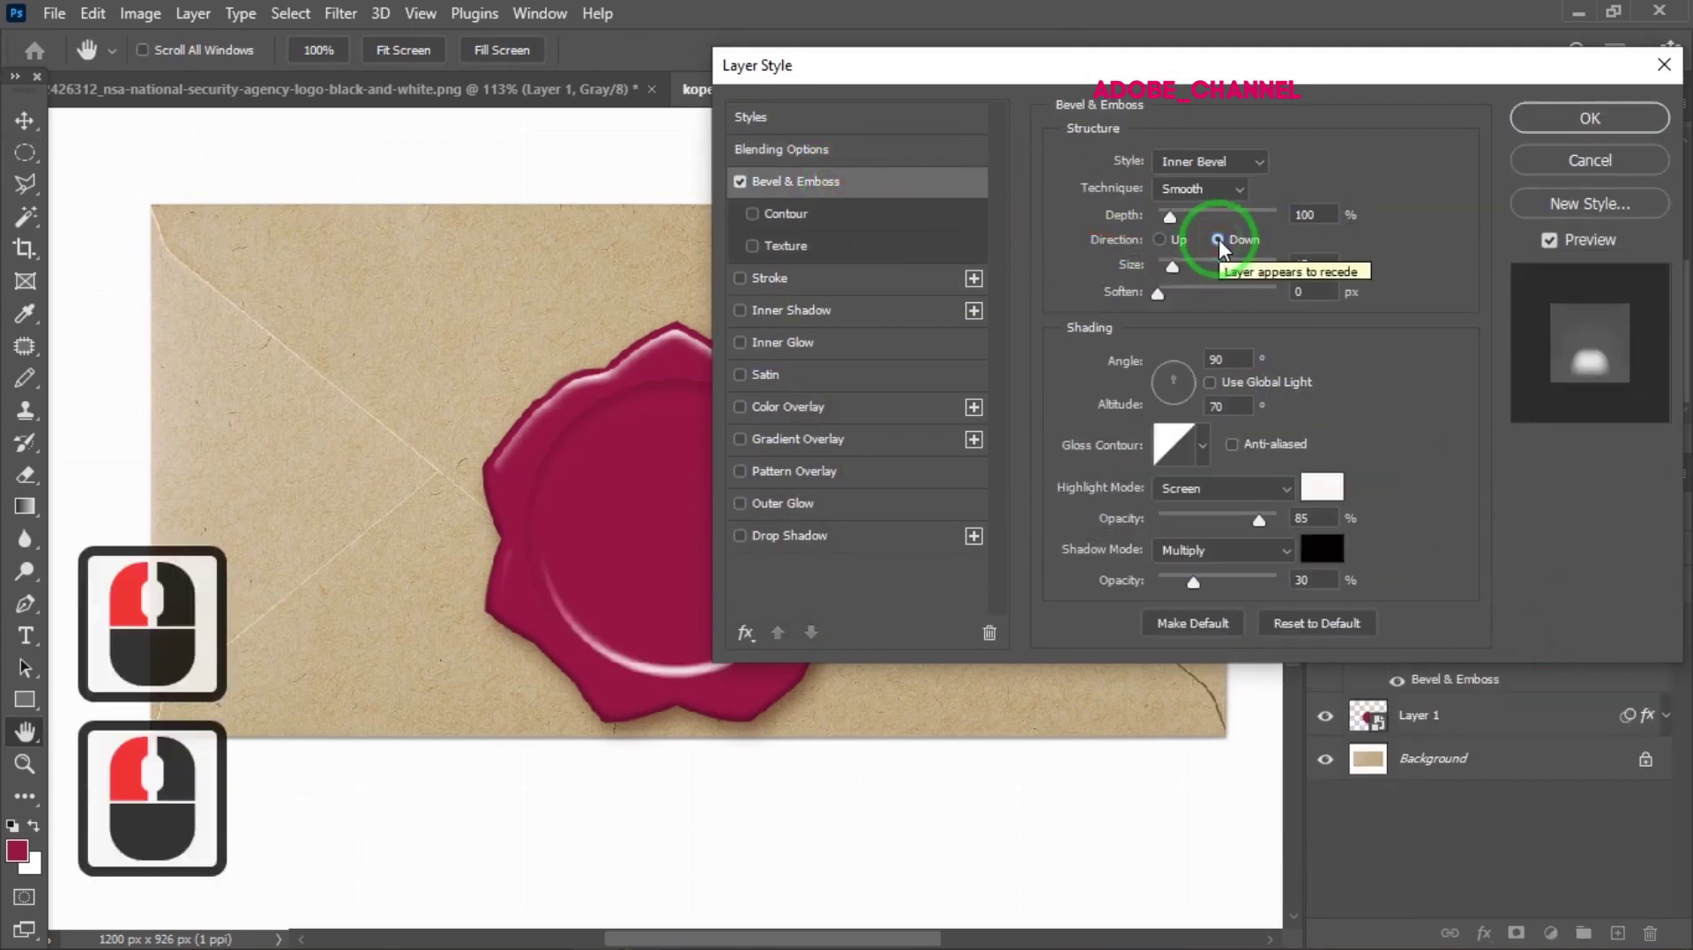
left_click(1289, 221)
left_click(1282, 250)
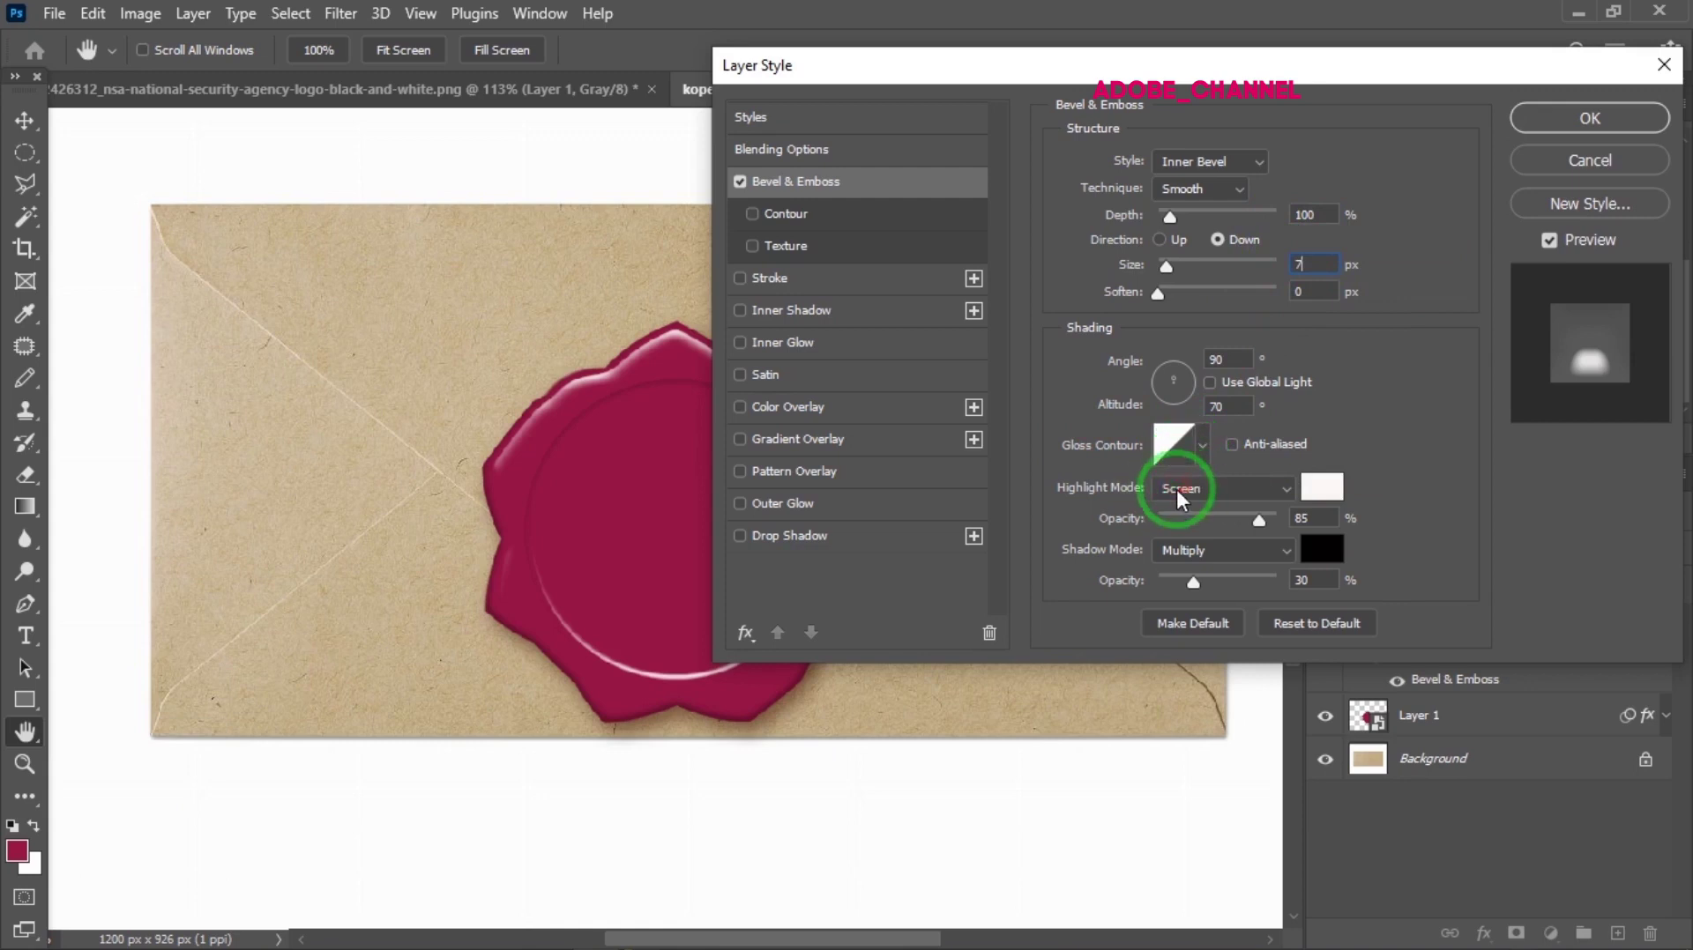
left_click(1317, 492)
type("75")
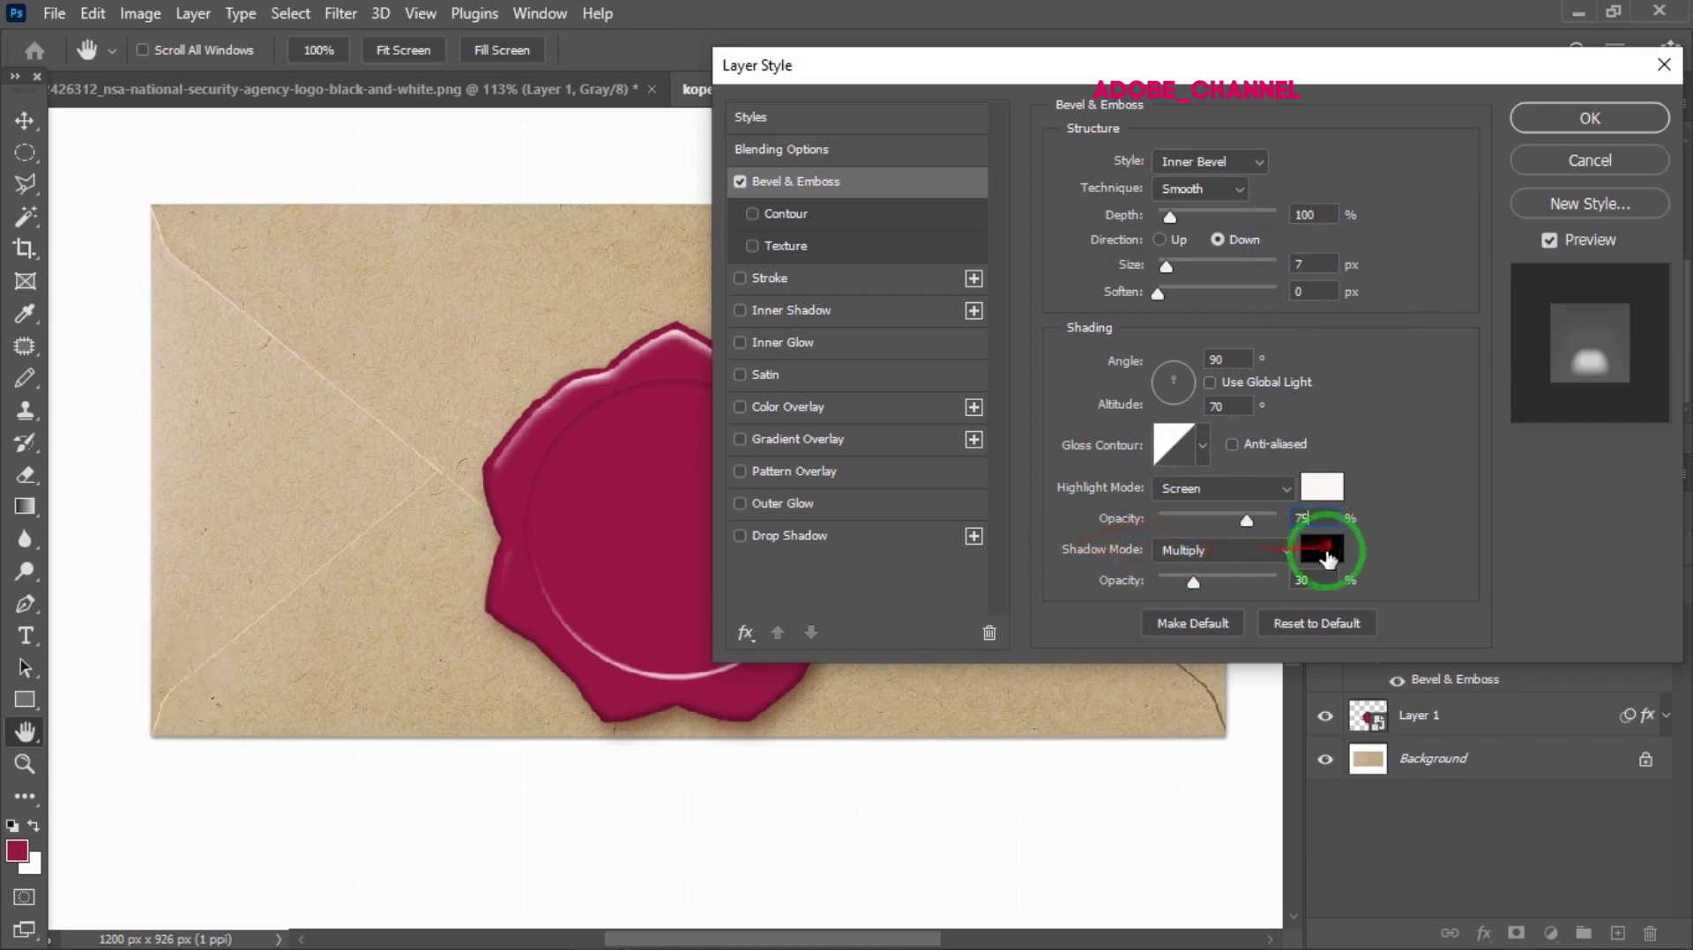
left_click(1299, 551)
type("60")
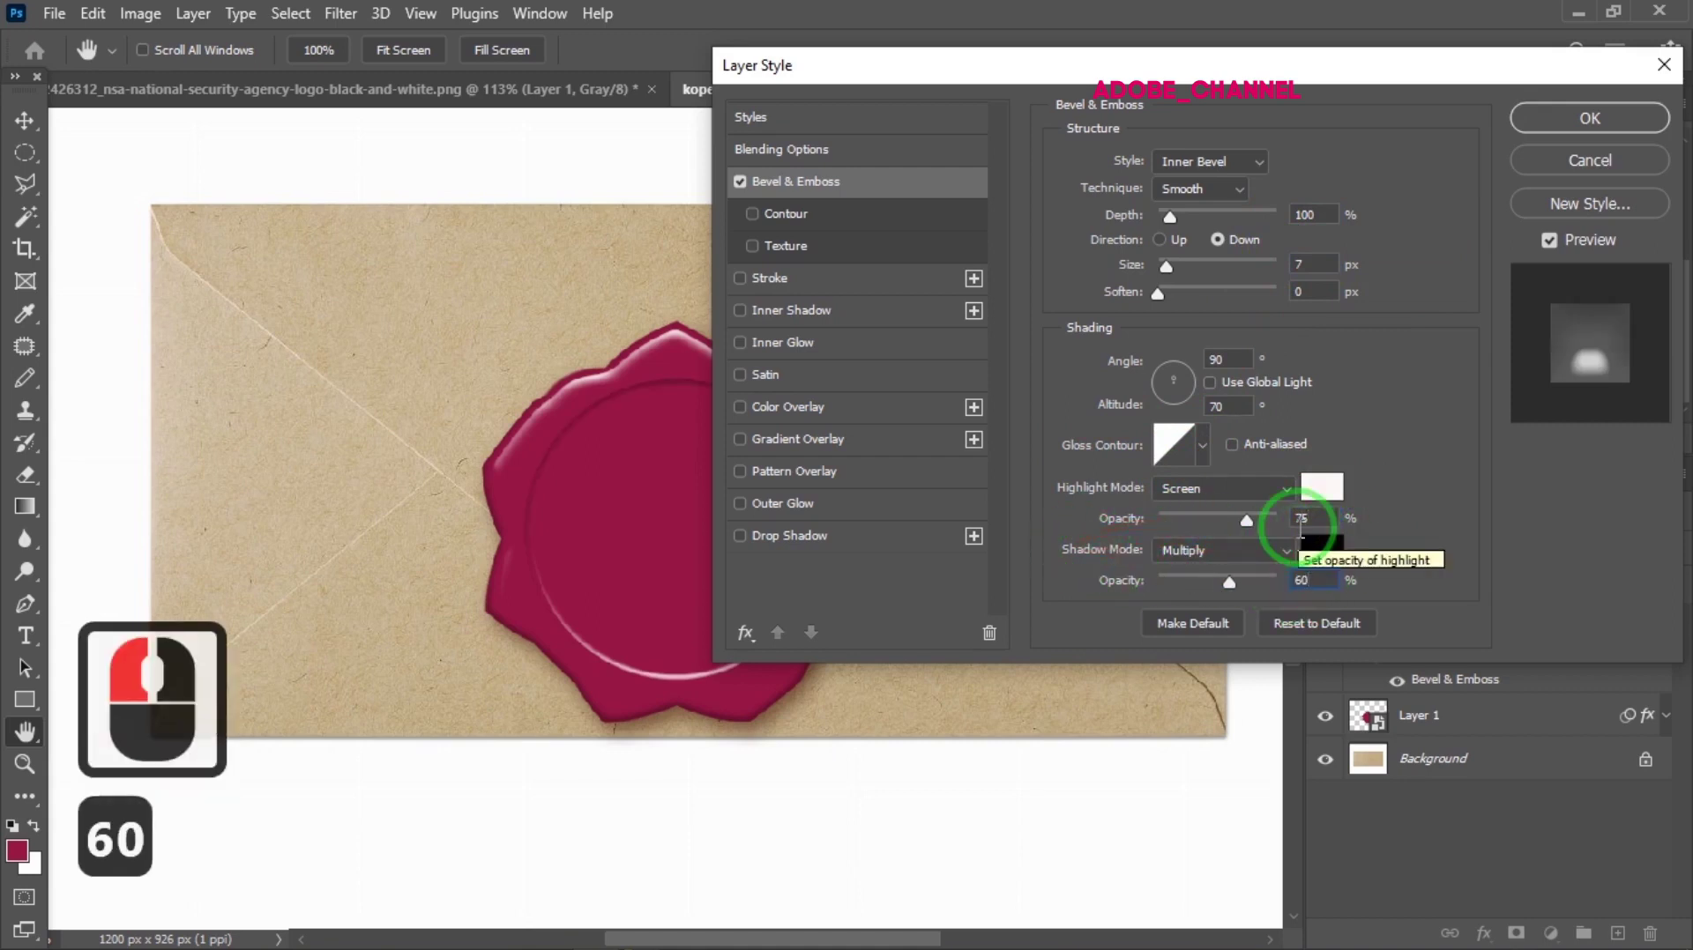
Add a linear contour with Range 35 to the bevel and commit the style
left_click(811, 227)
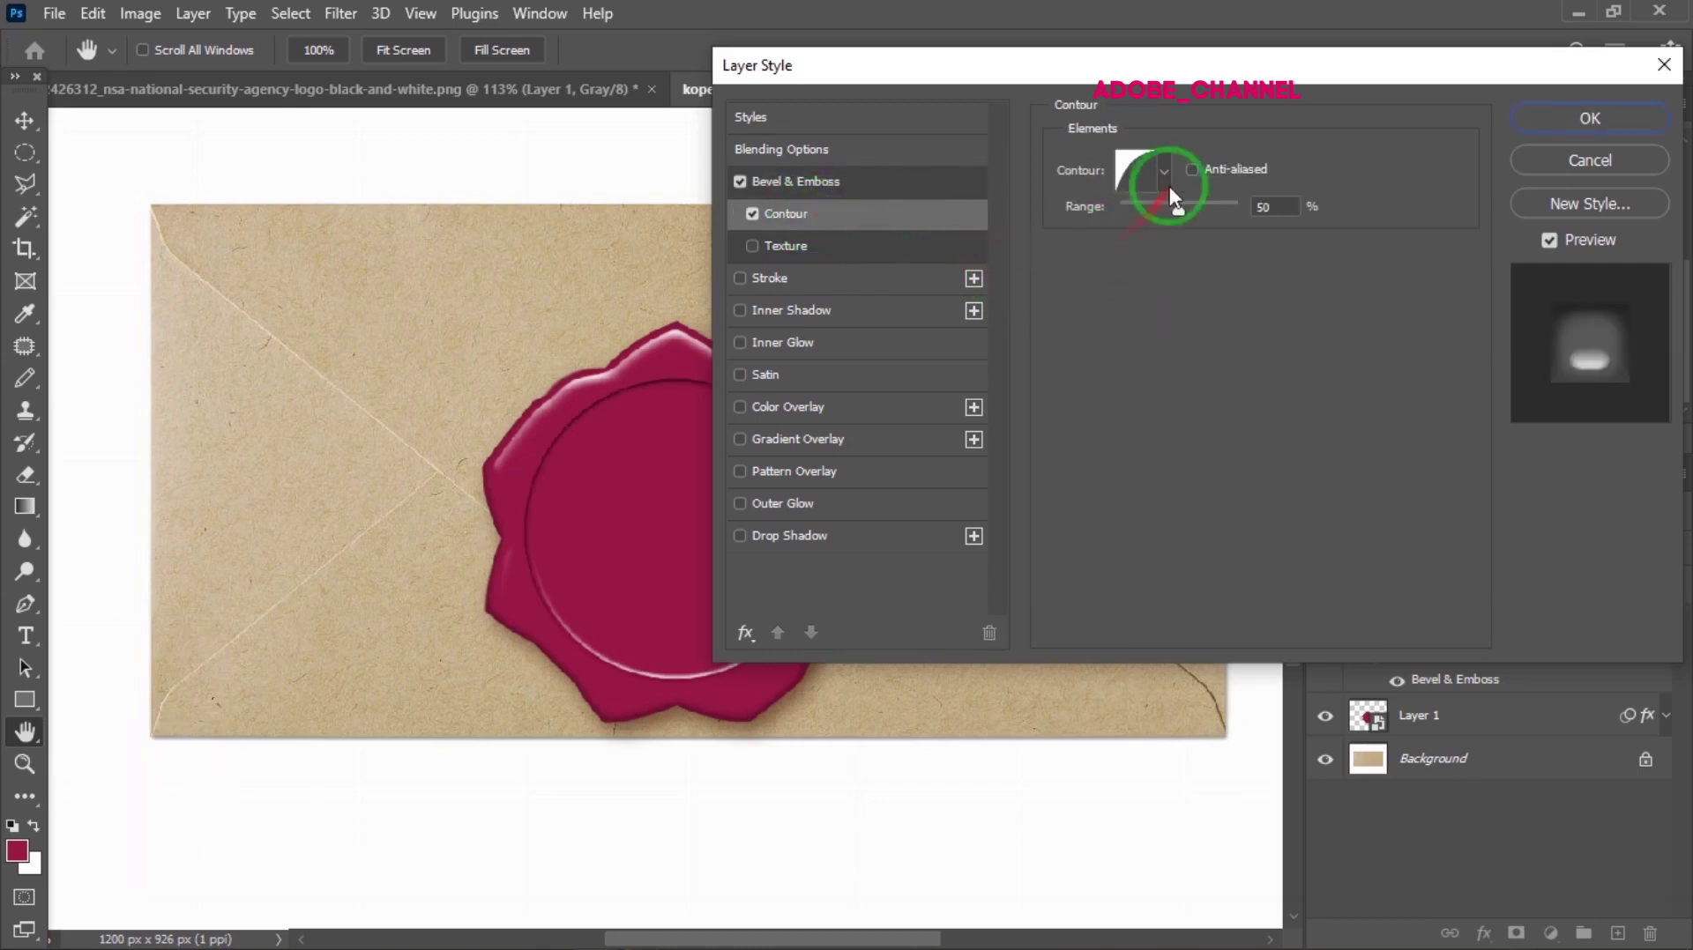
left_click(1170, 187)
left_click(1245, 232)
left_click(1098, 223)
left_click(1171, 186)
left_click(1247, 220)
type("35")
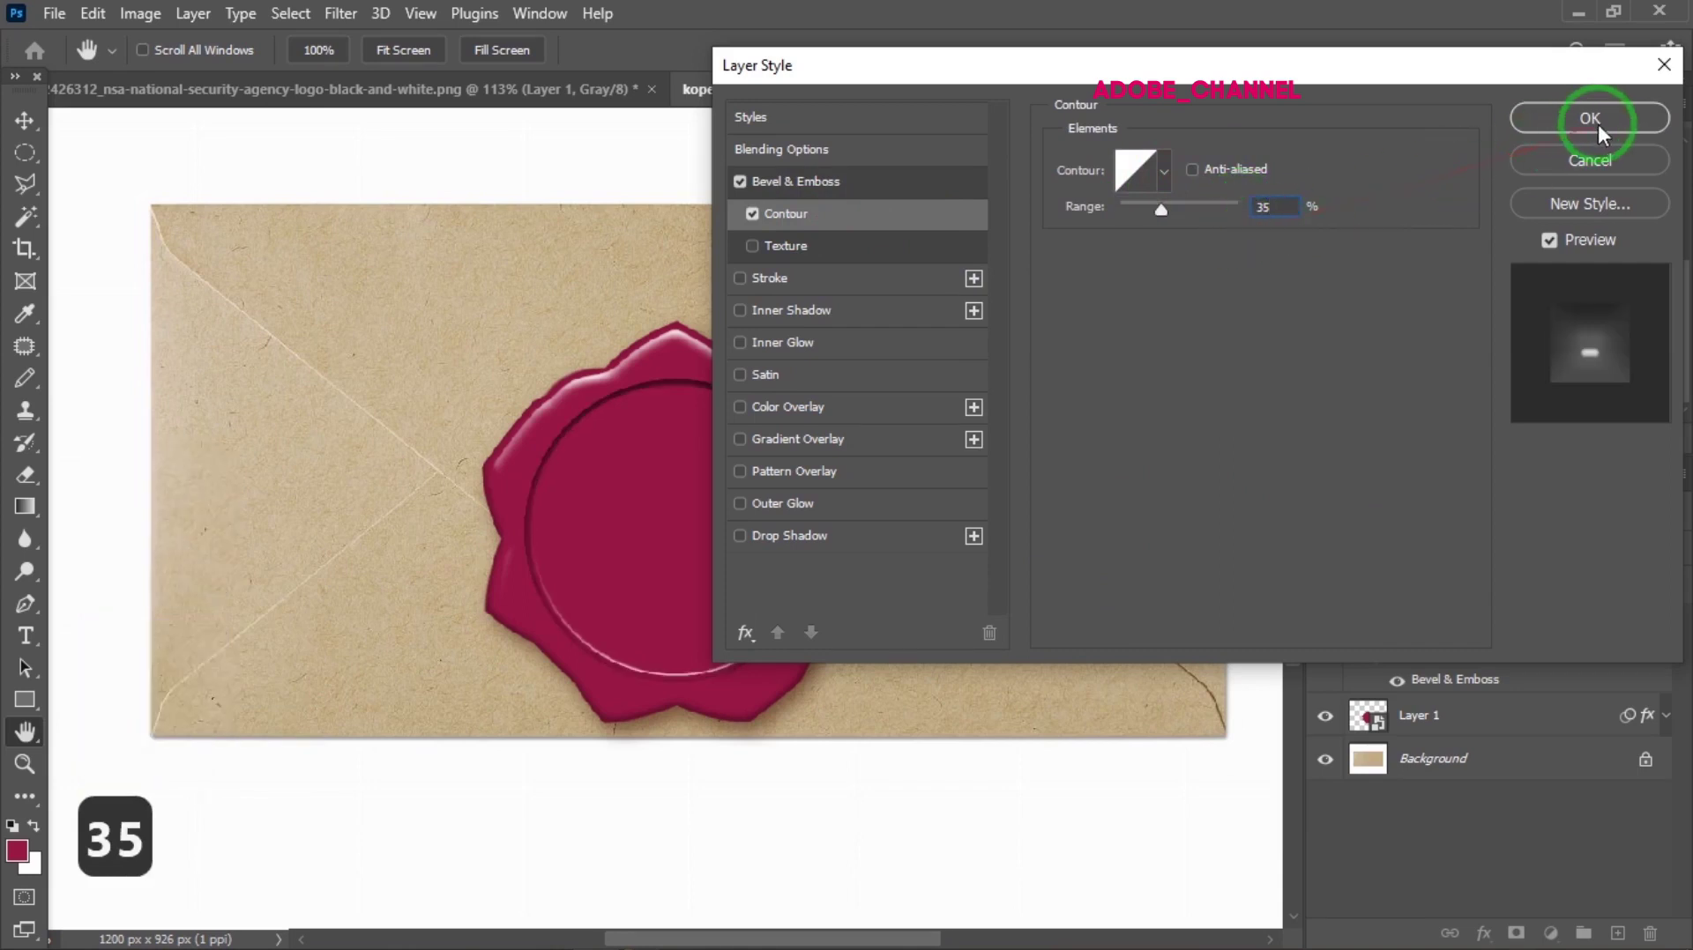
left_click(1606, 133)
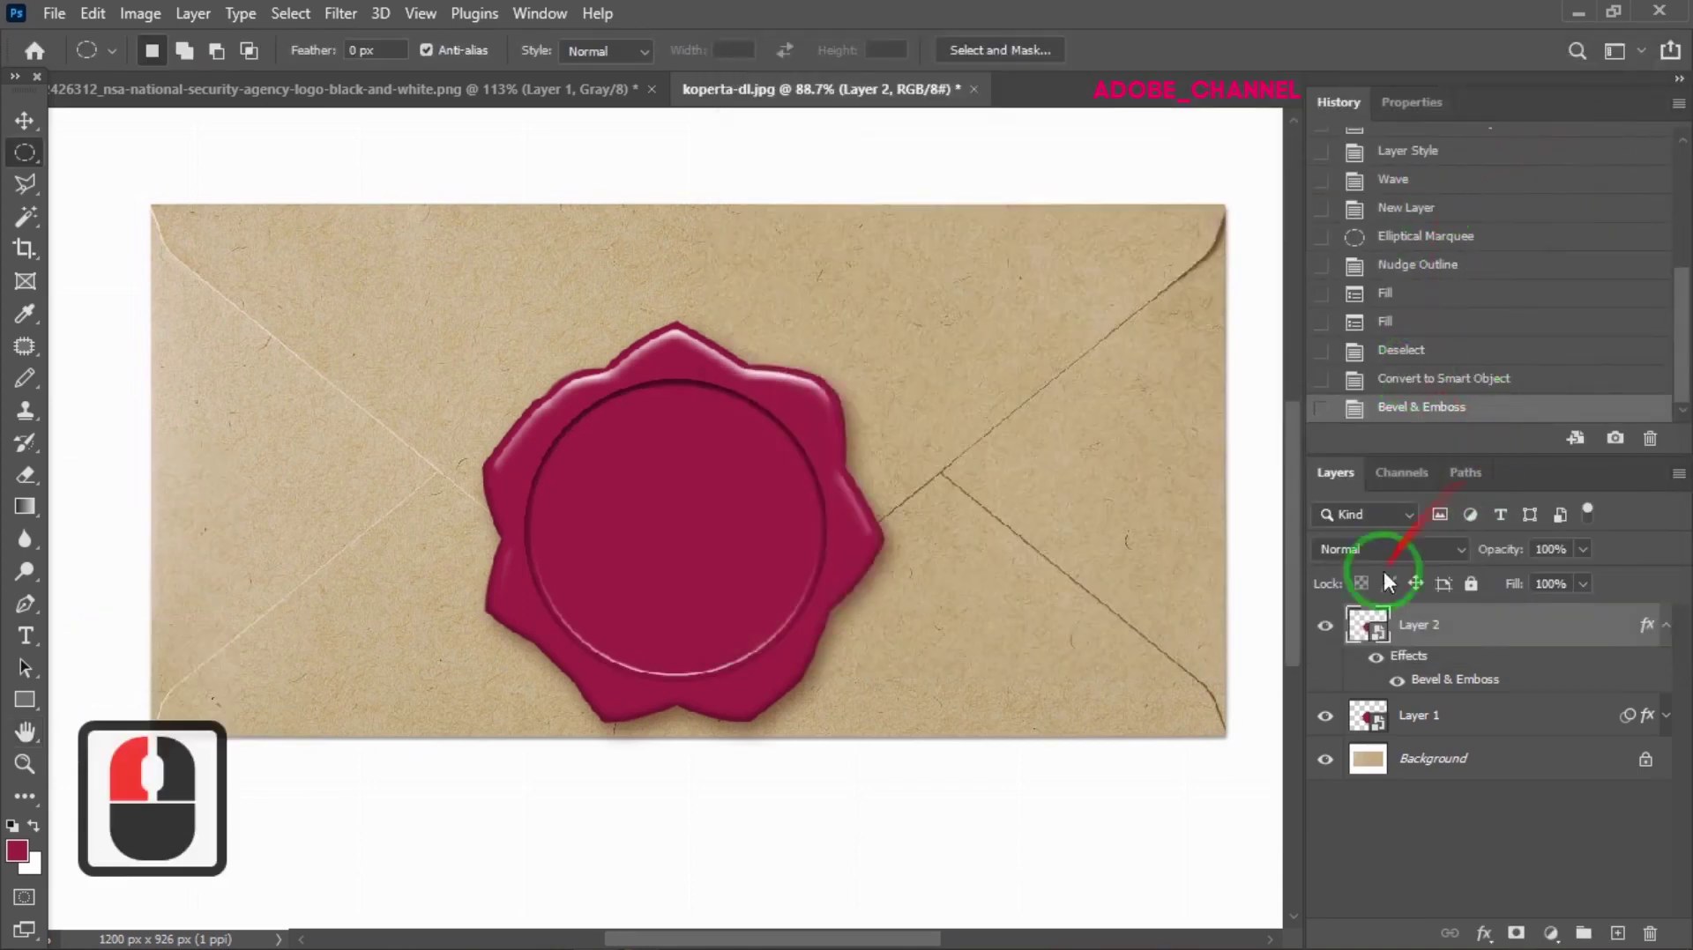
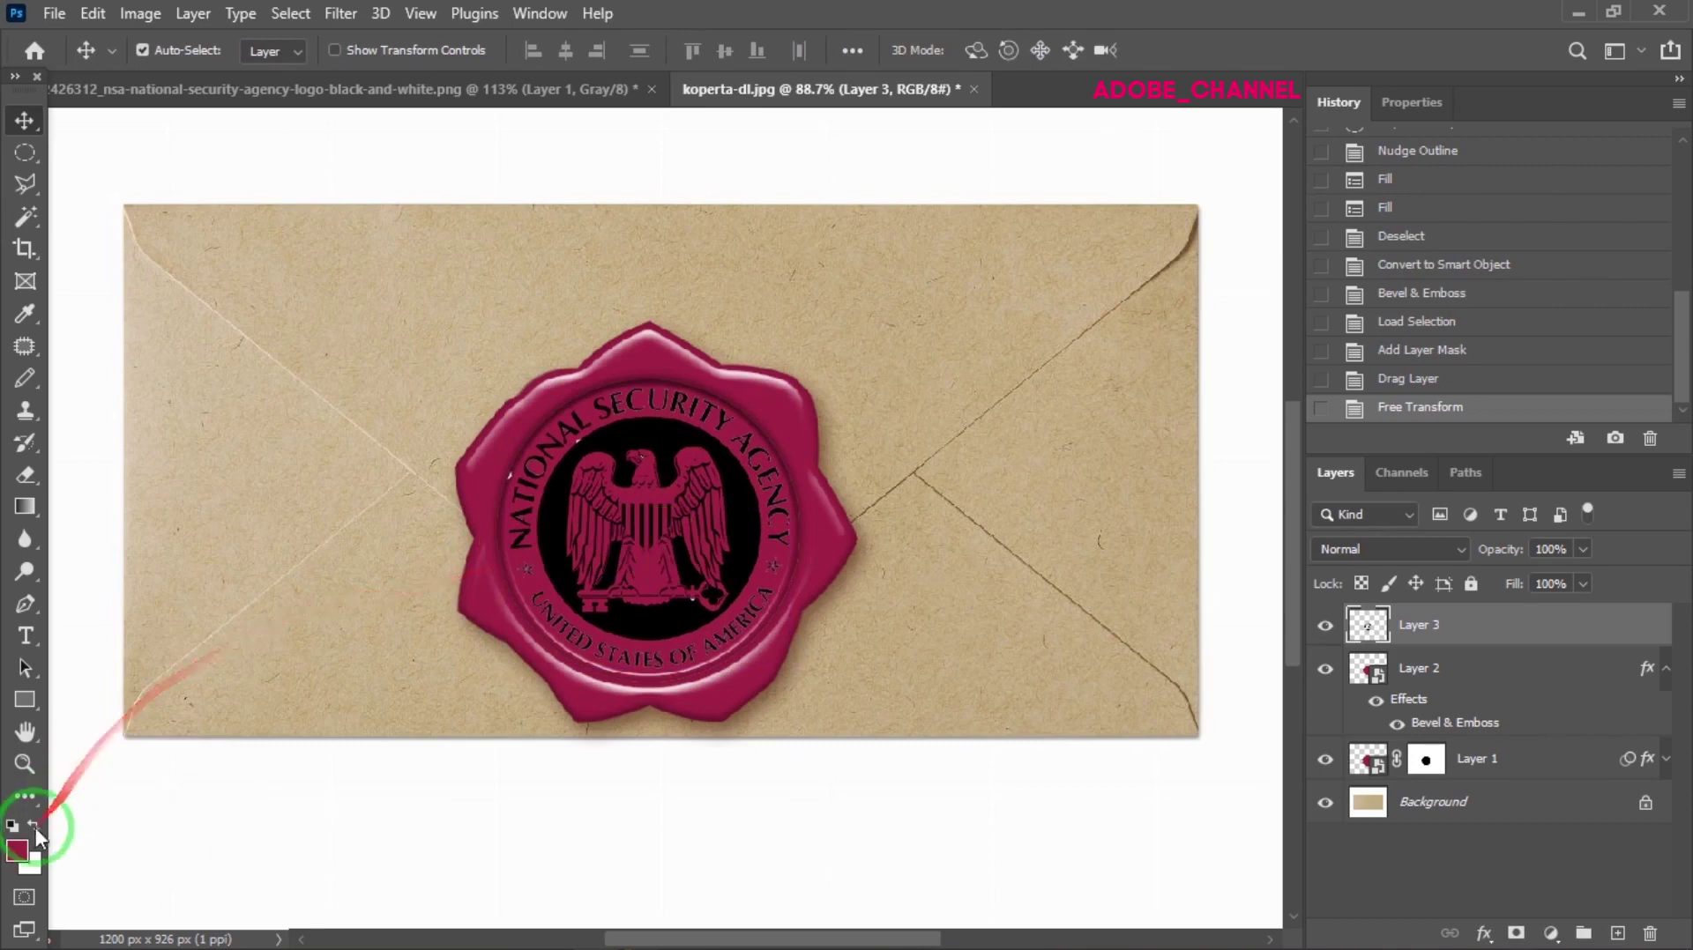
Set the logo layer's Fill to 0% so its black shape disappears
left_click(41, 840)
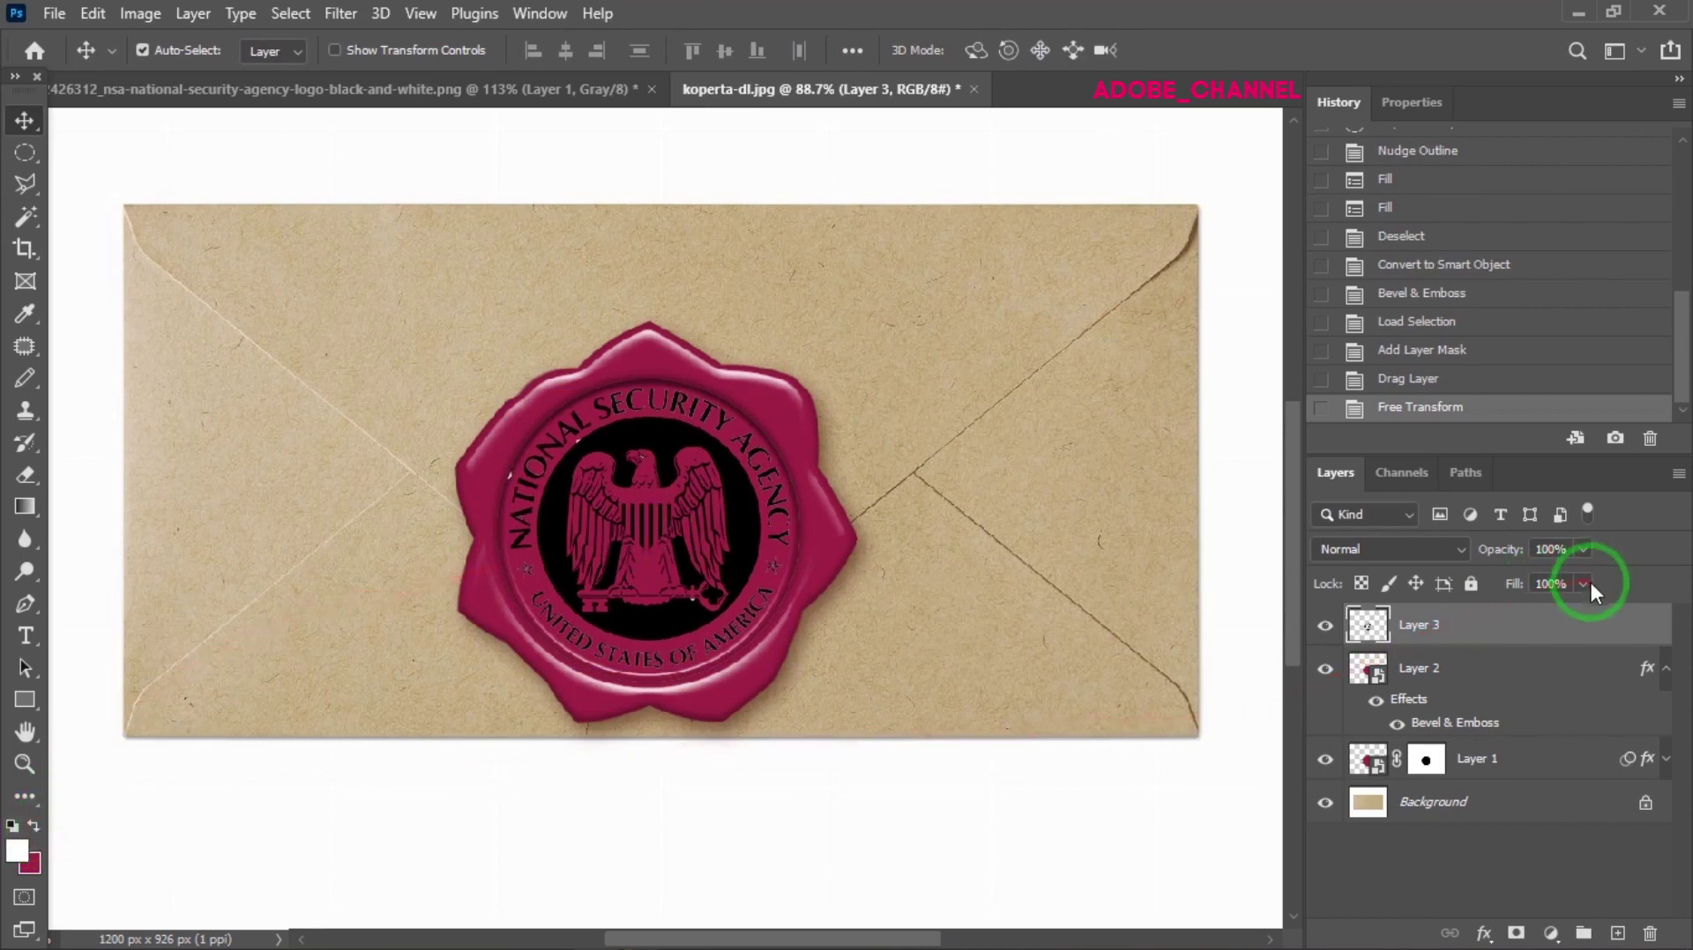
left_click(1594, 597)
left_click(1466, 634)
left_click(1640, 596)
double_click(1565, 624)
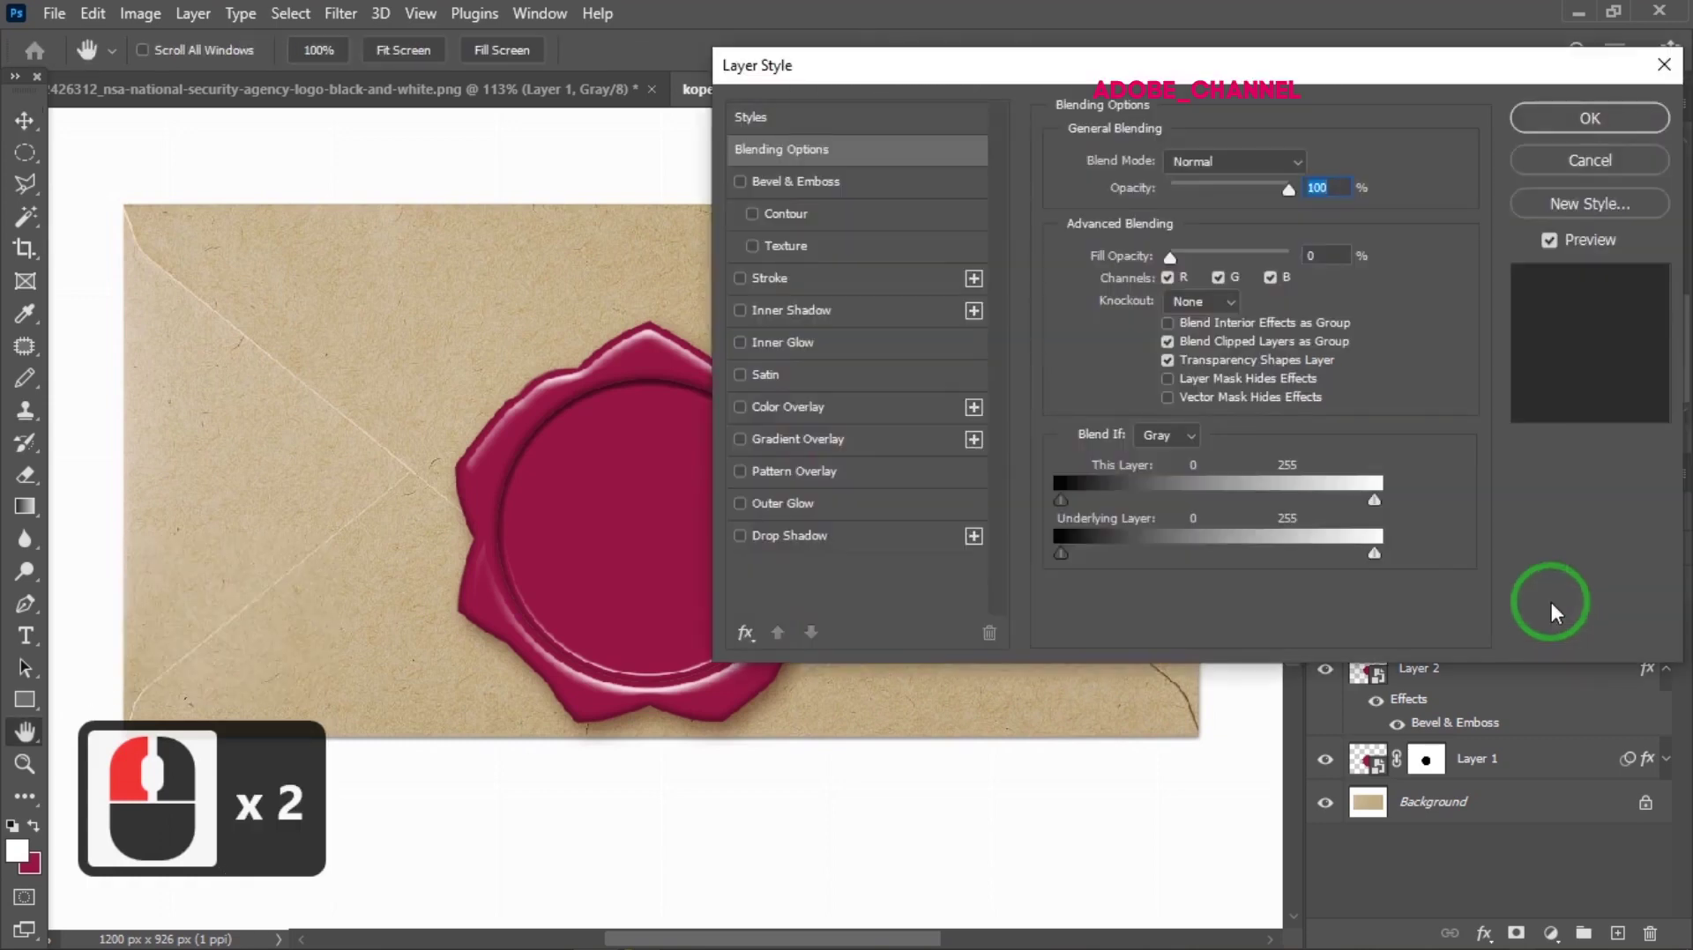
Apply a Bevel & Emboss with Emboss style and 50% shadow opacity to press the logo into the wax
left_click(847, 184)
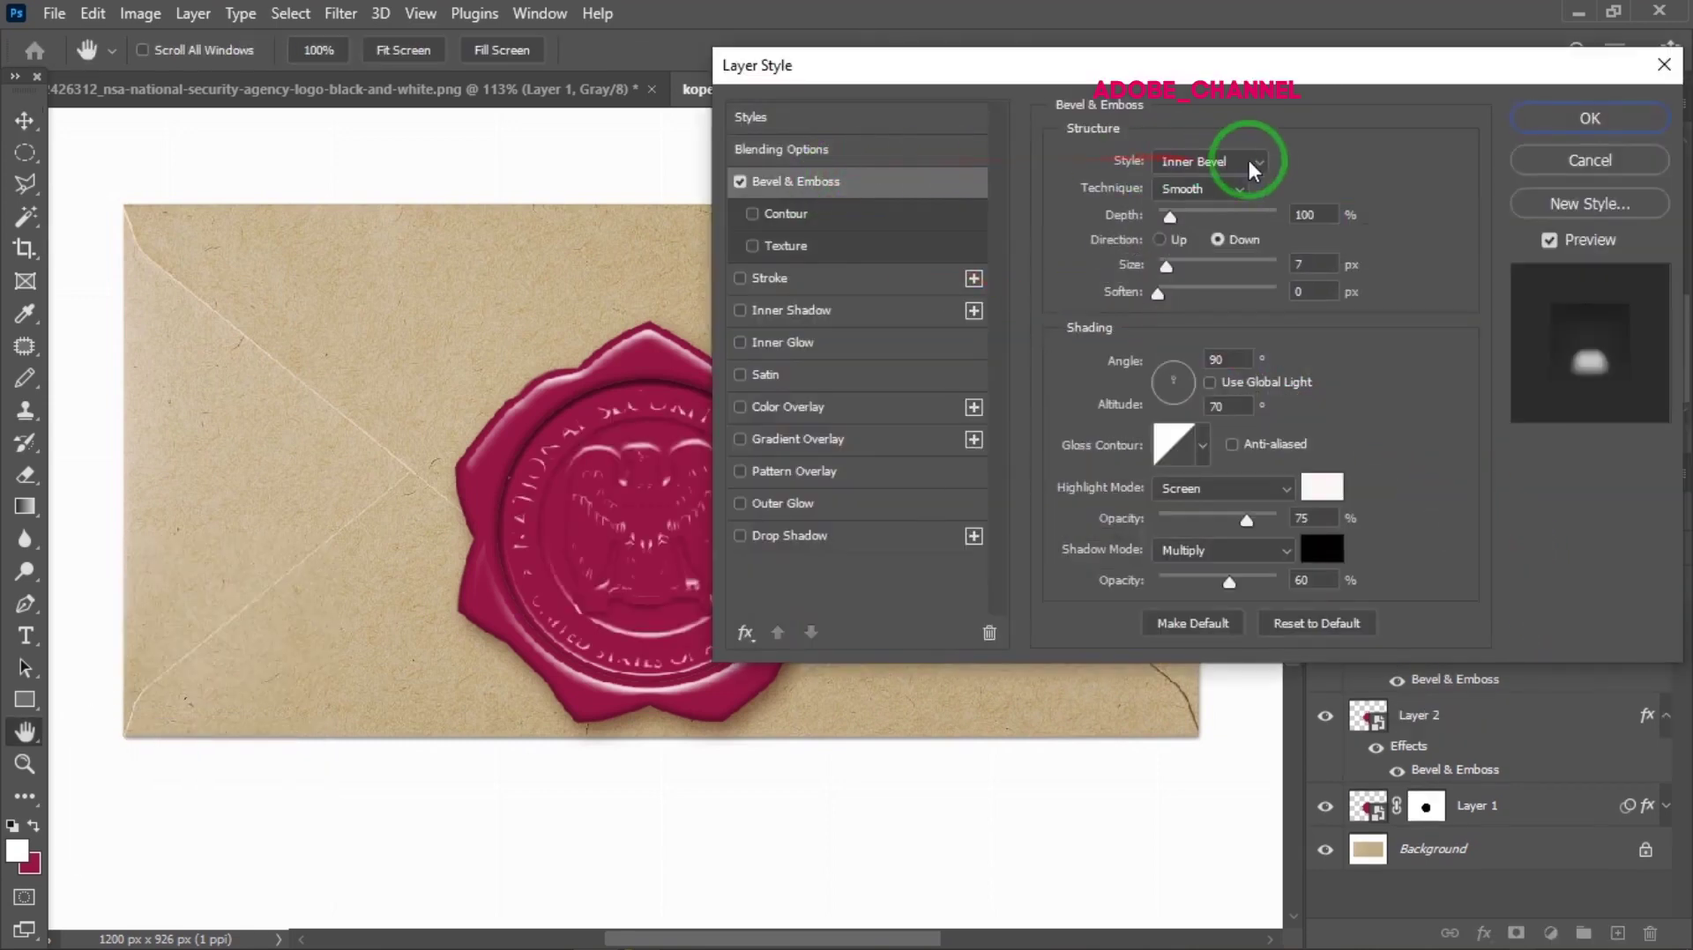
left_click(1259, 172)
left_click(1230, 238)
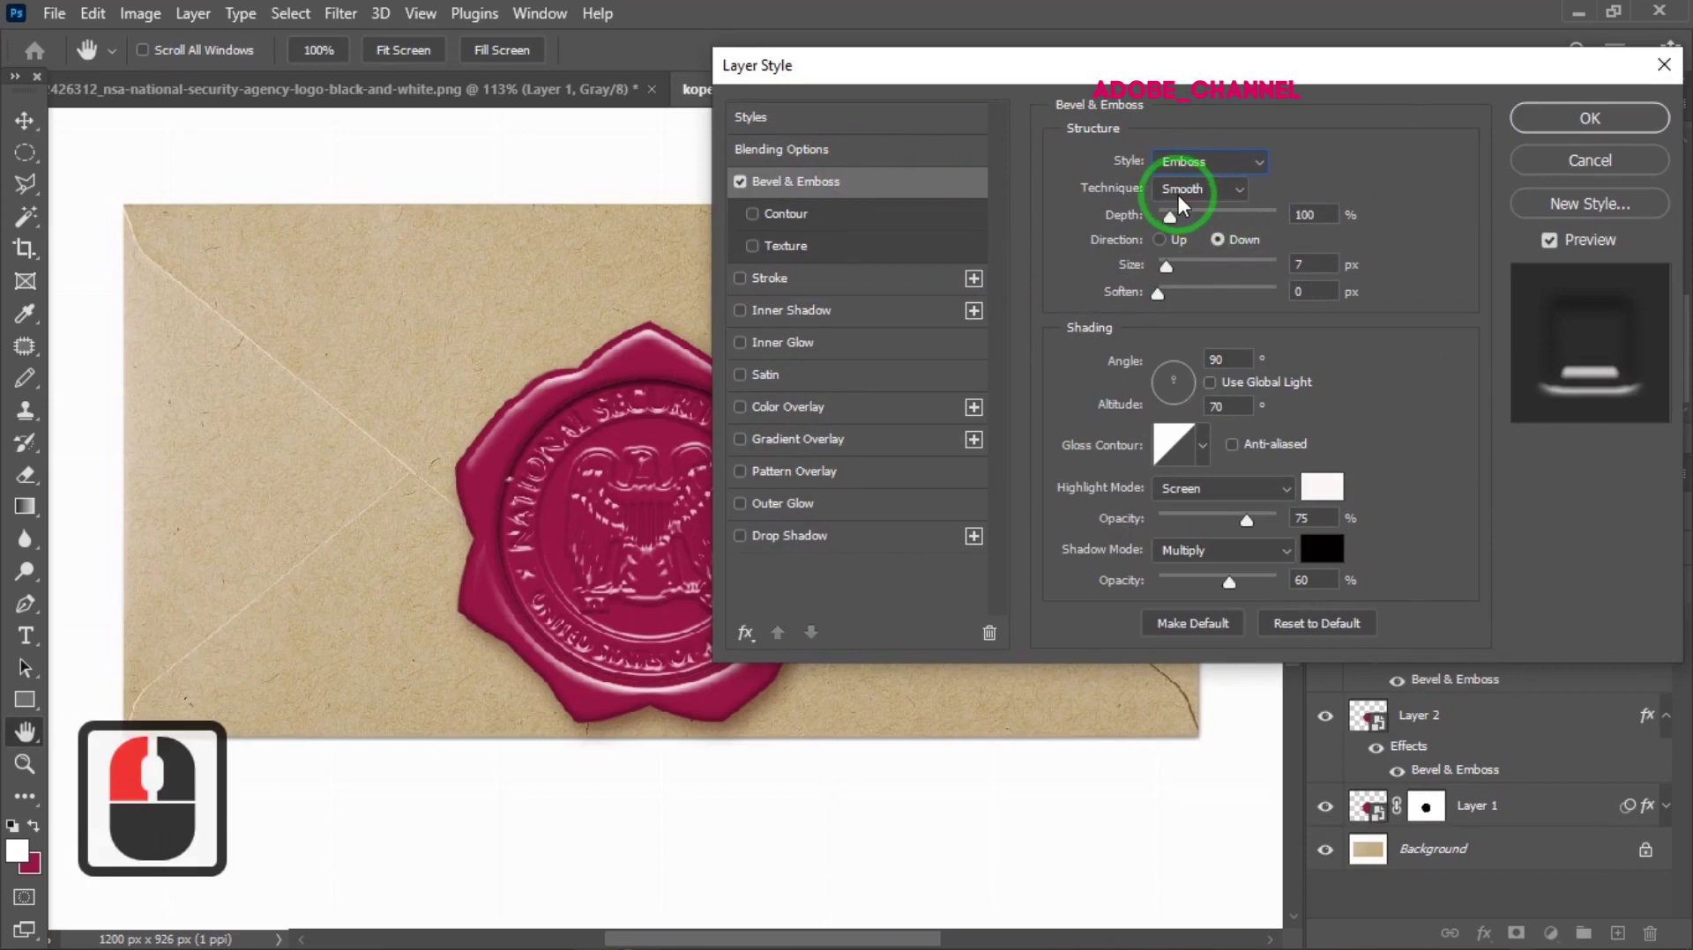
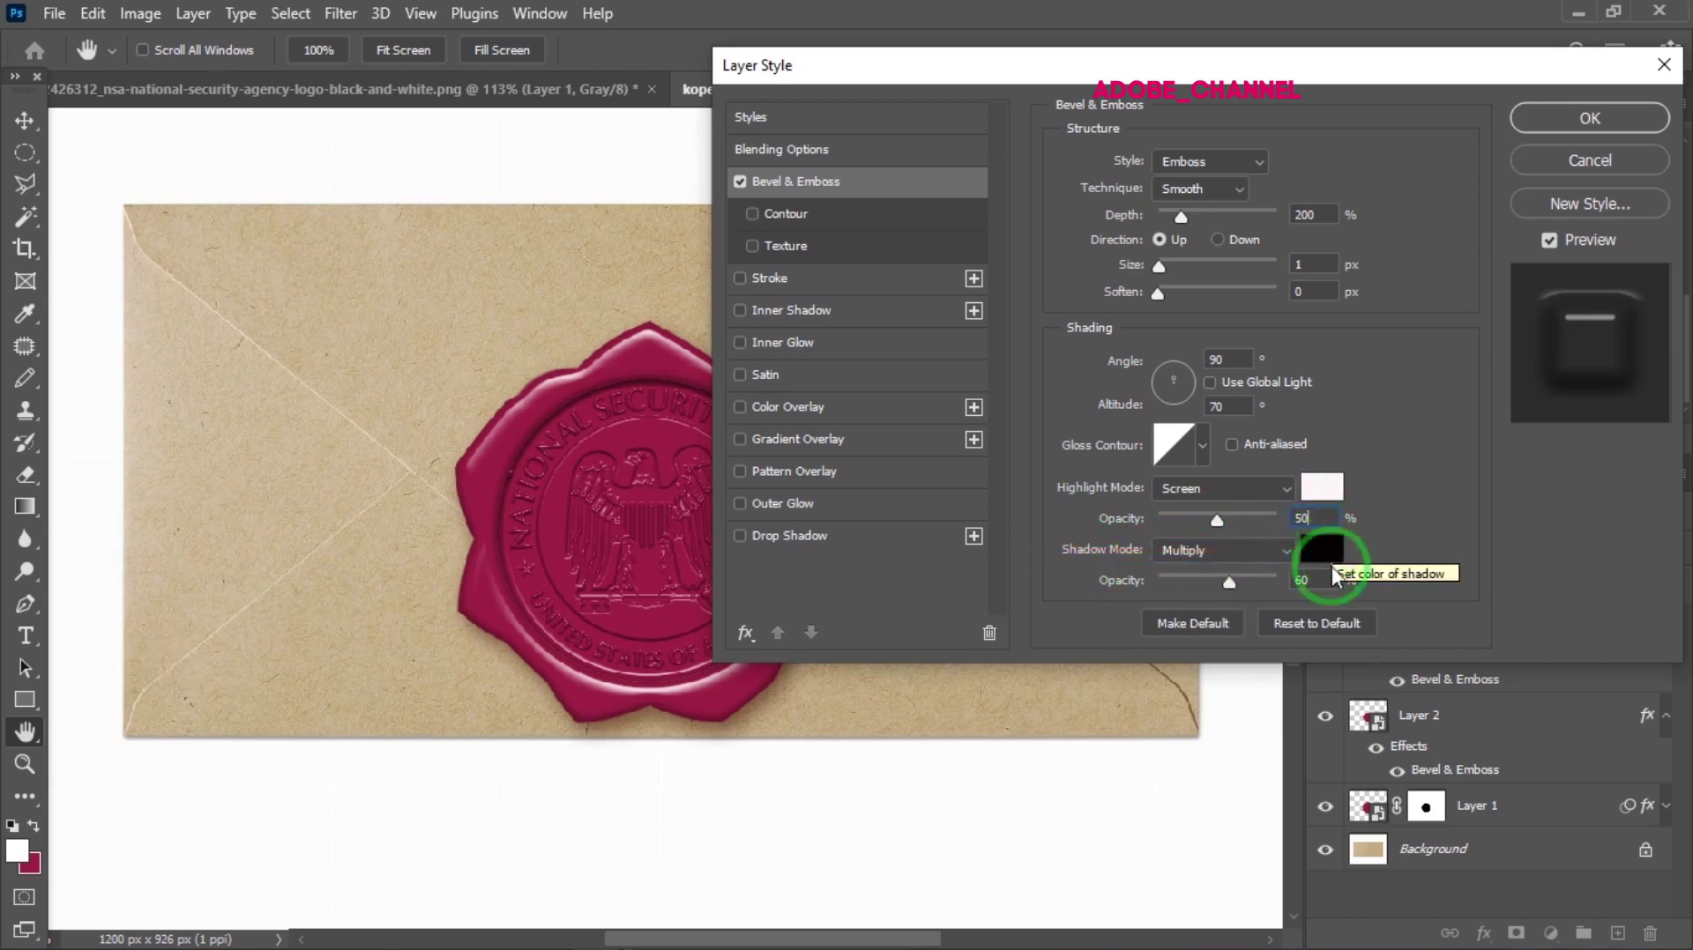
left_click(1305, 577)
type("50")
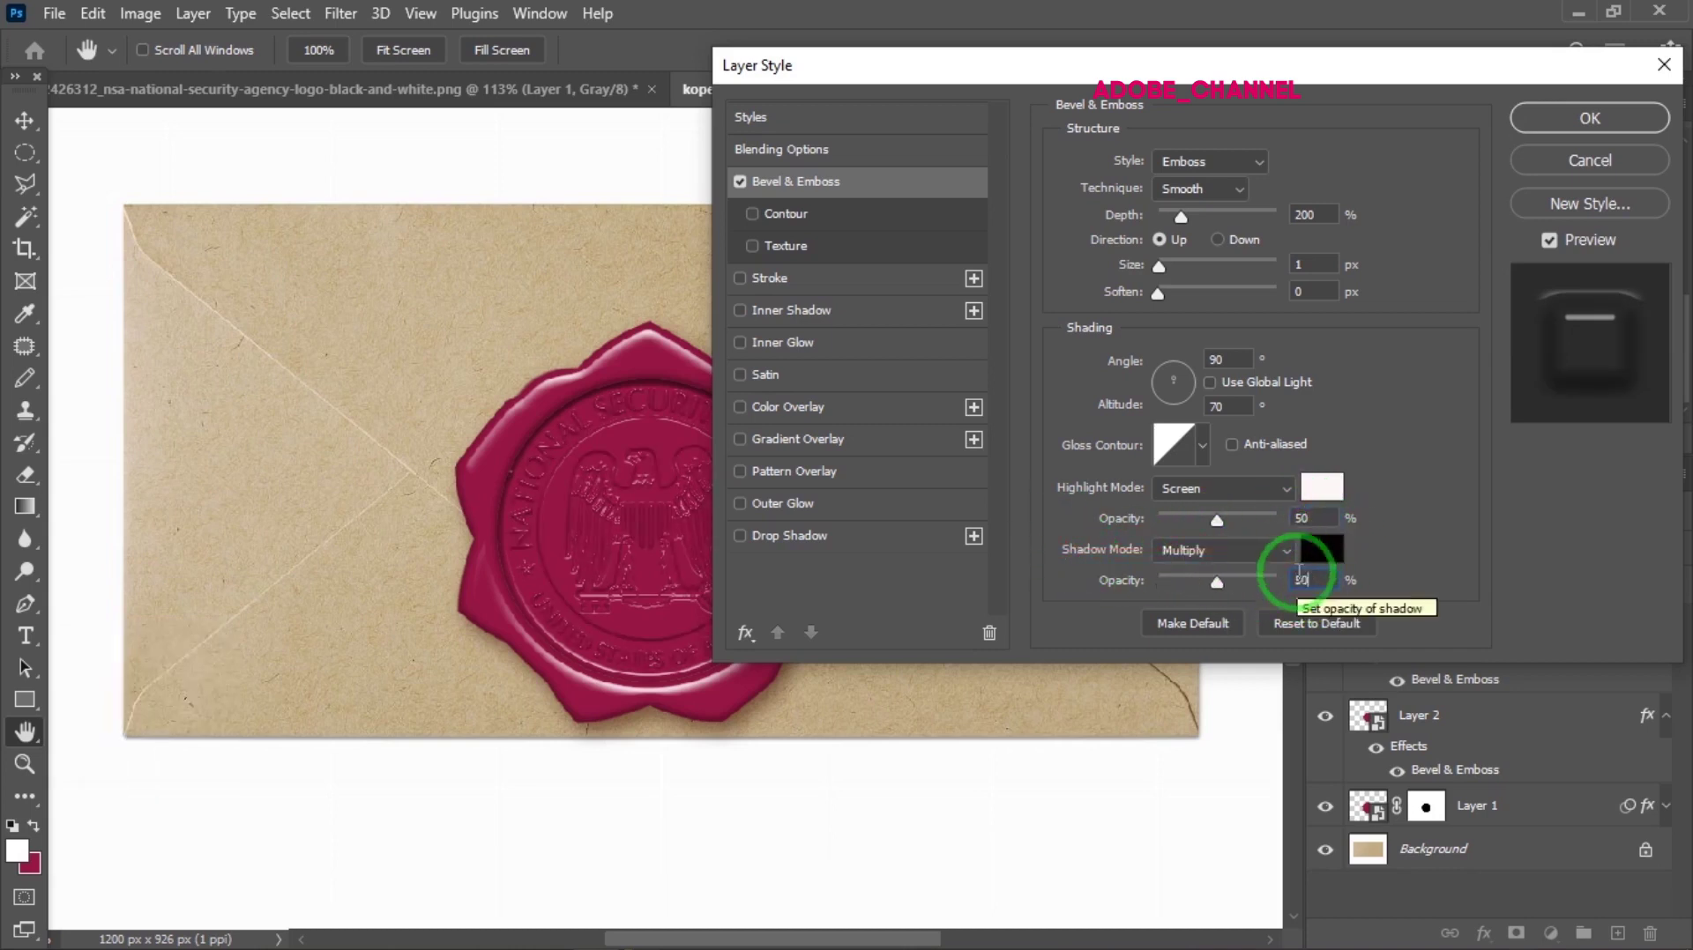
left_click(1600, 131)
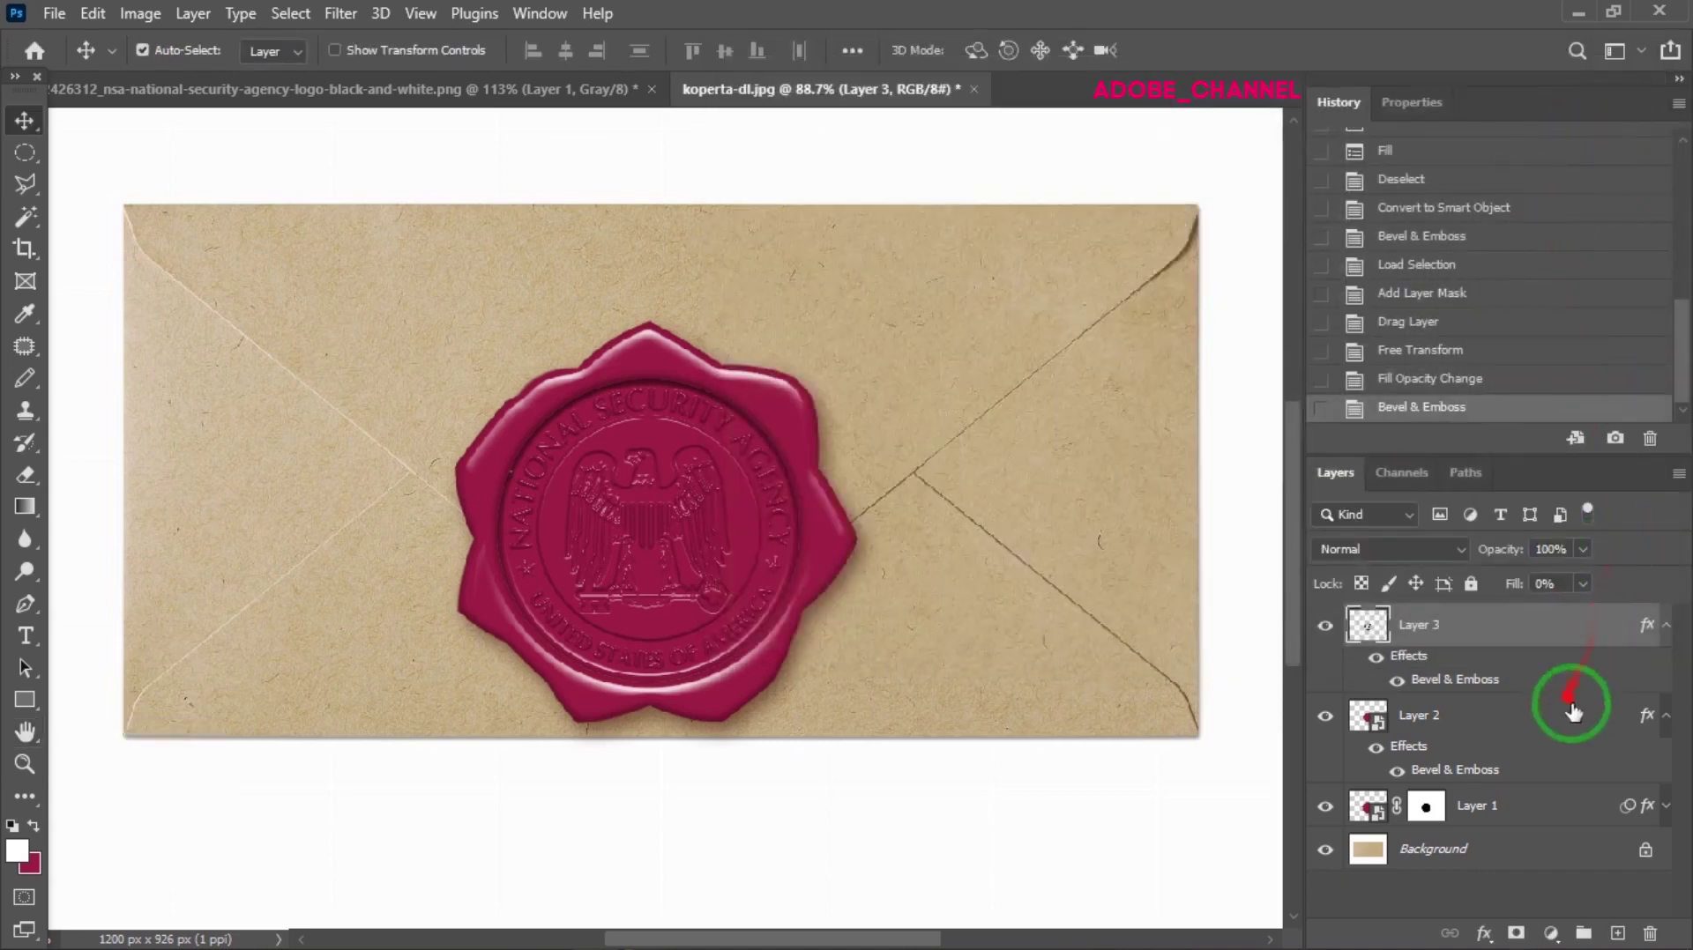
Collapse the effect lists and group Layer 1 and Layer 2 into Group 1 with Ctrl+G
left_click(1679, 695)
left_click(1674, 620)
left_click(1565, 712)
left_click(1546, 670)
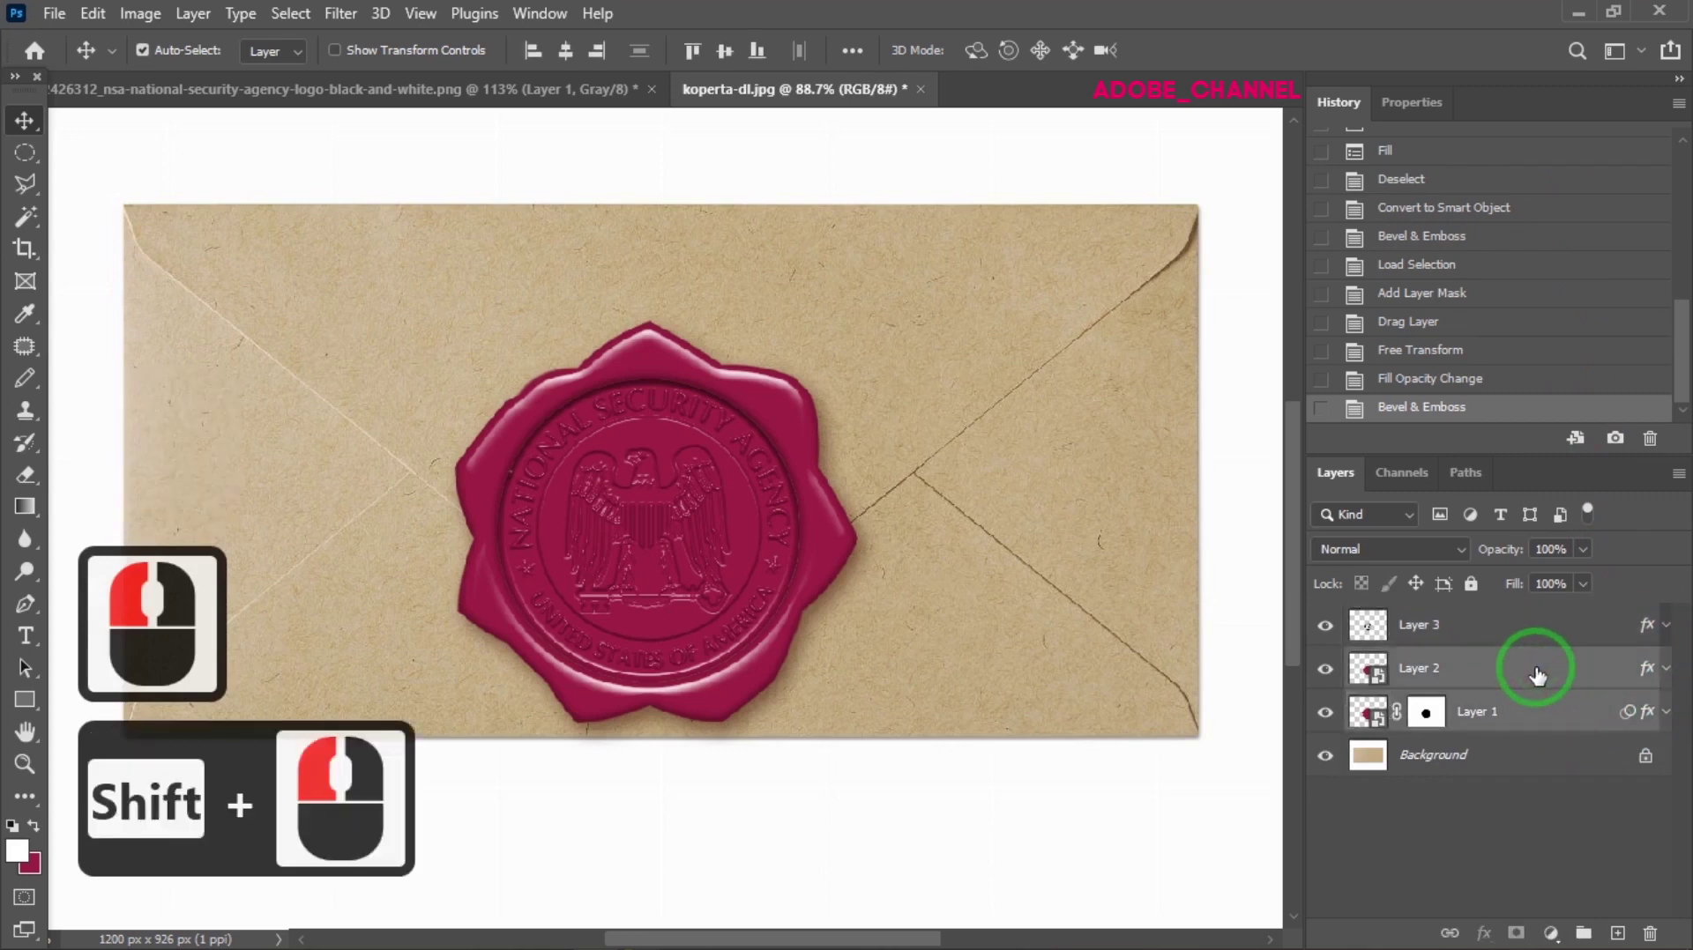
key("ctrl+g")
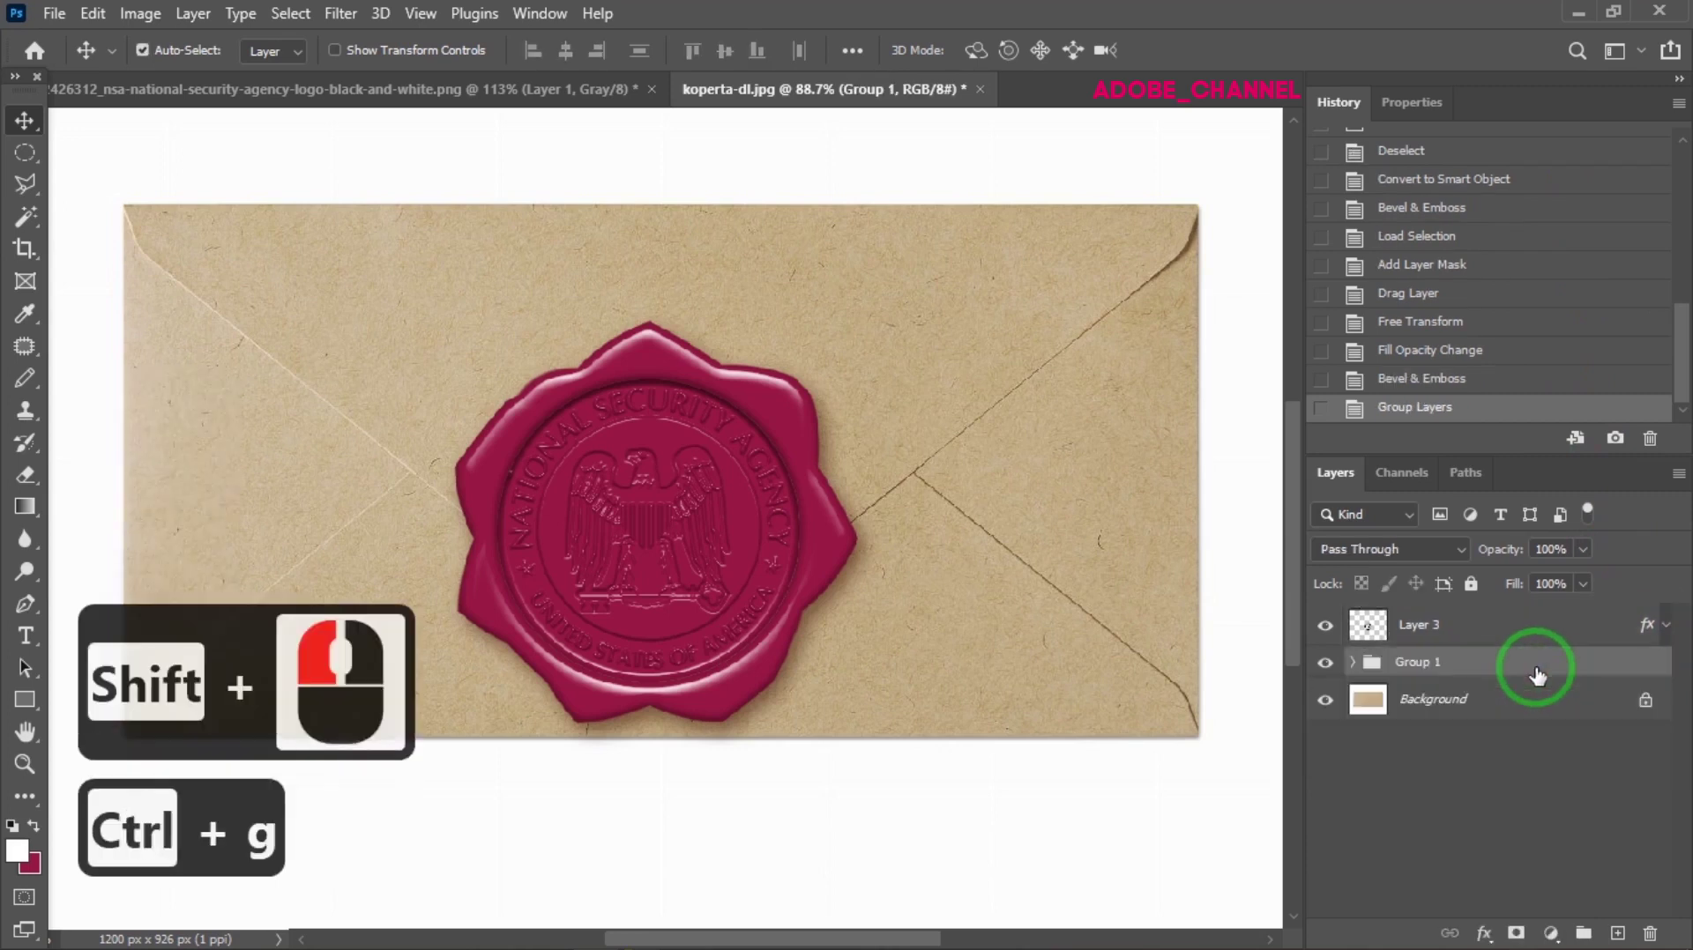
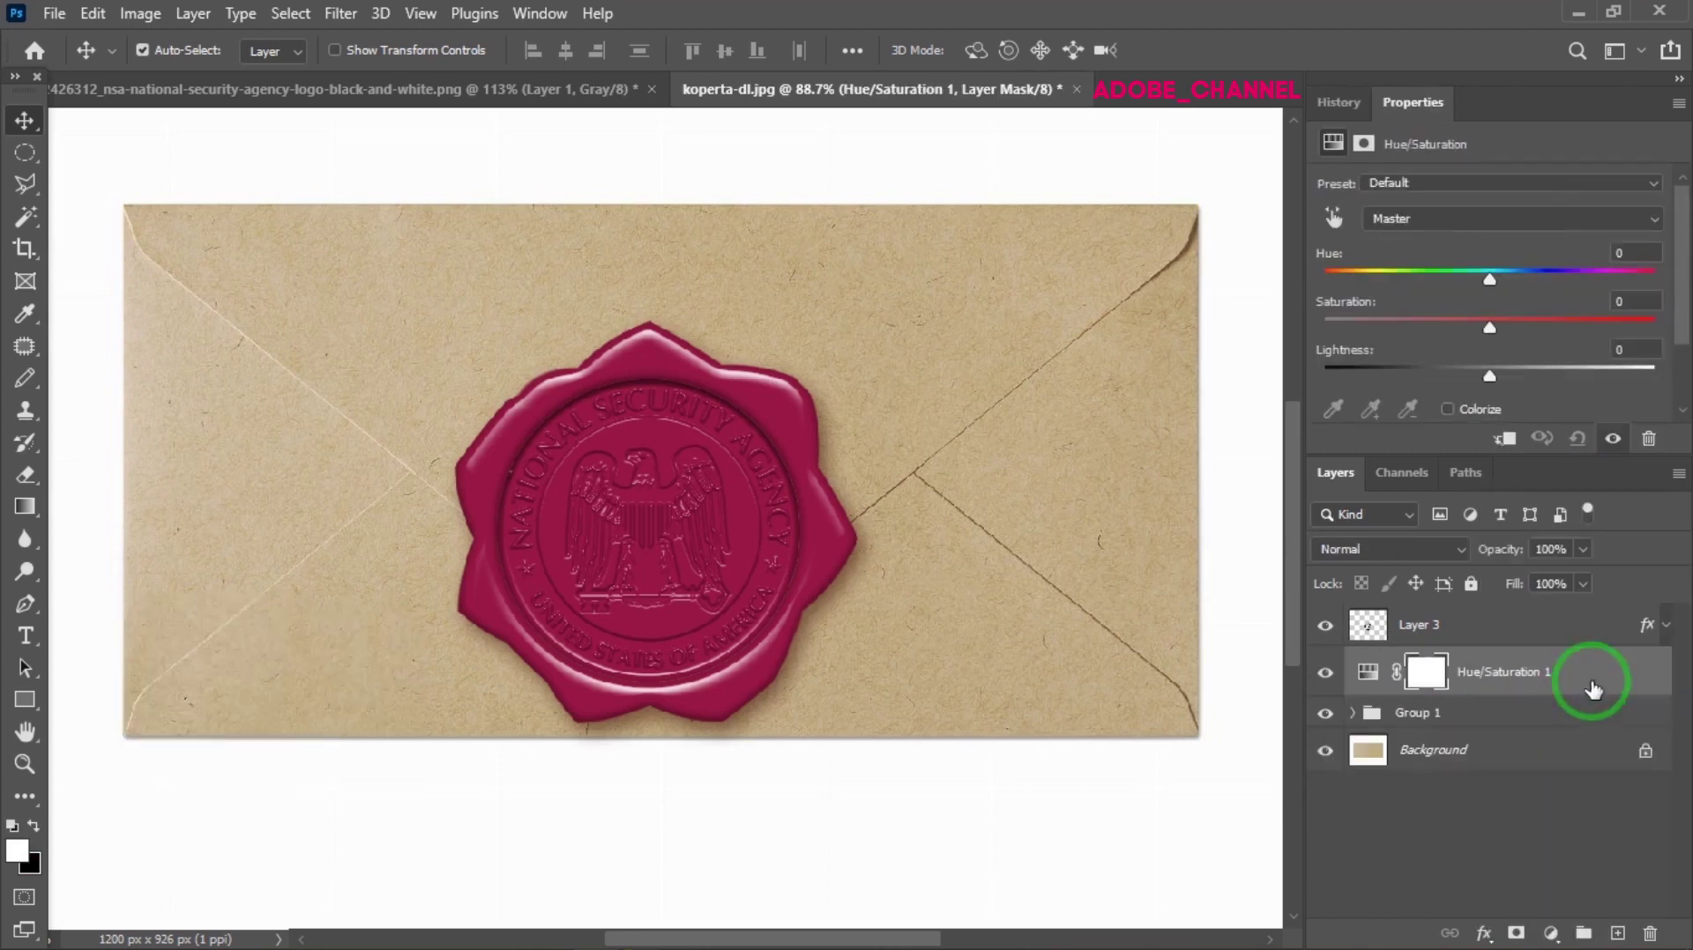
Clip the Hue/Saturation adjustment to the seal group, enable Colorize and set Saturation to 60
left_click(1519, 446)
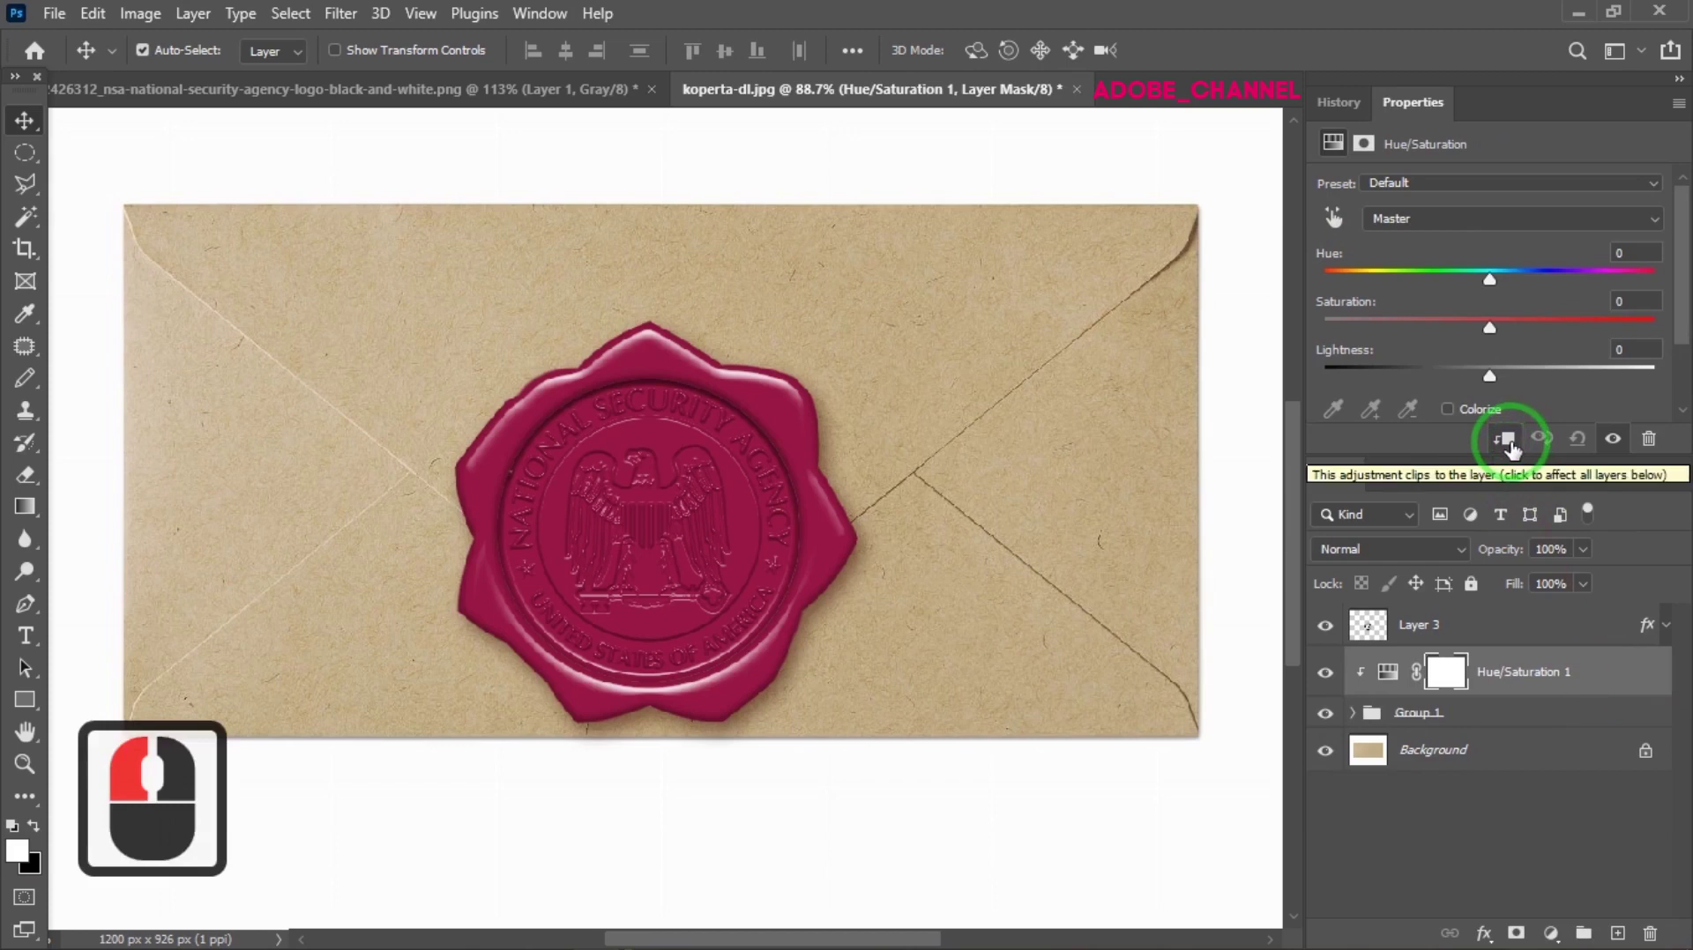
left_click(1458, 421)
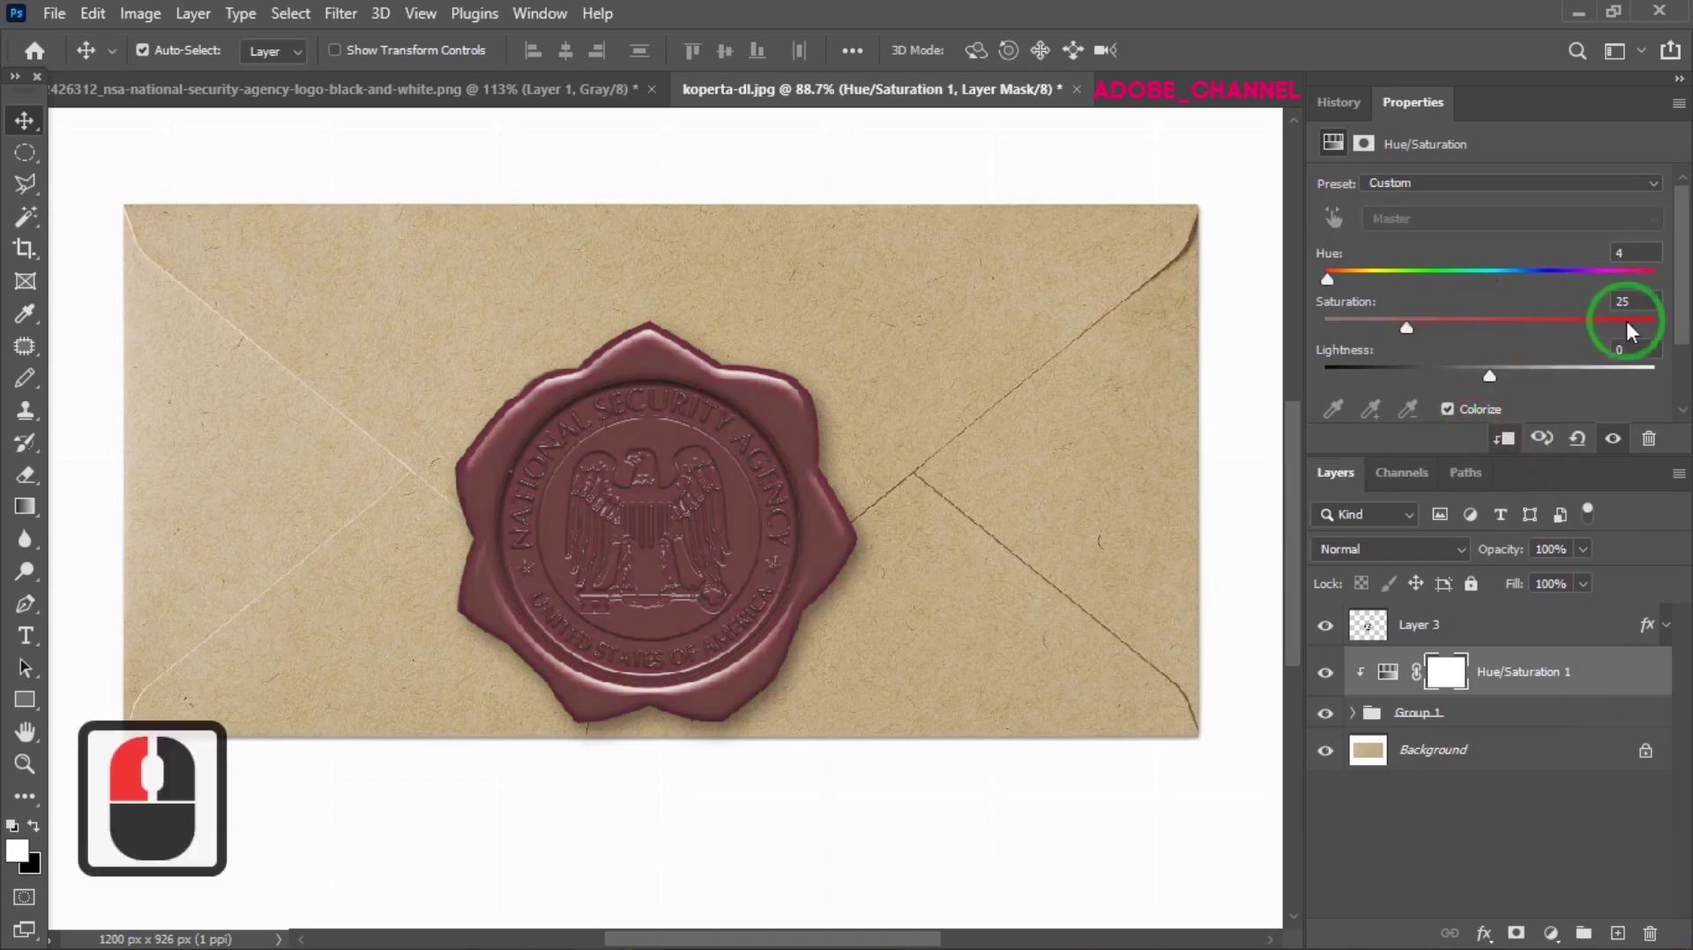
left_click(1612, 312)
type("60")
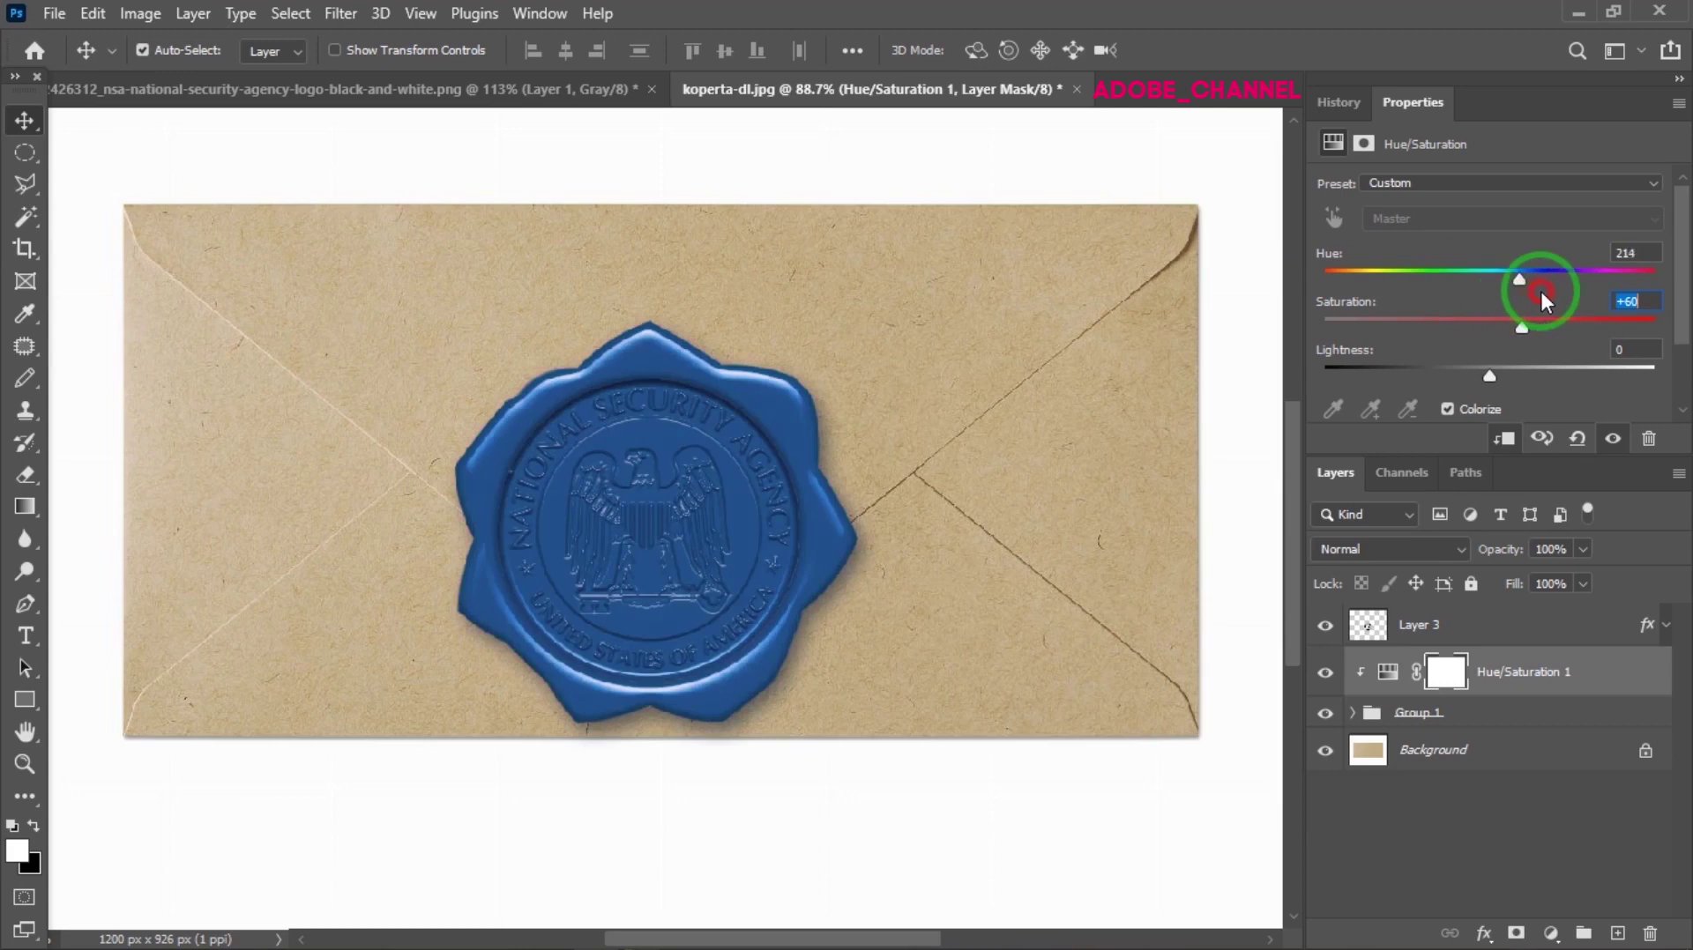
Try magenta and purple tints, then settle the wax on a saturated crimson red hue
left_click(1563, 293)
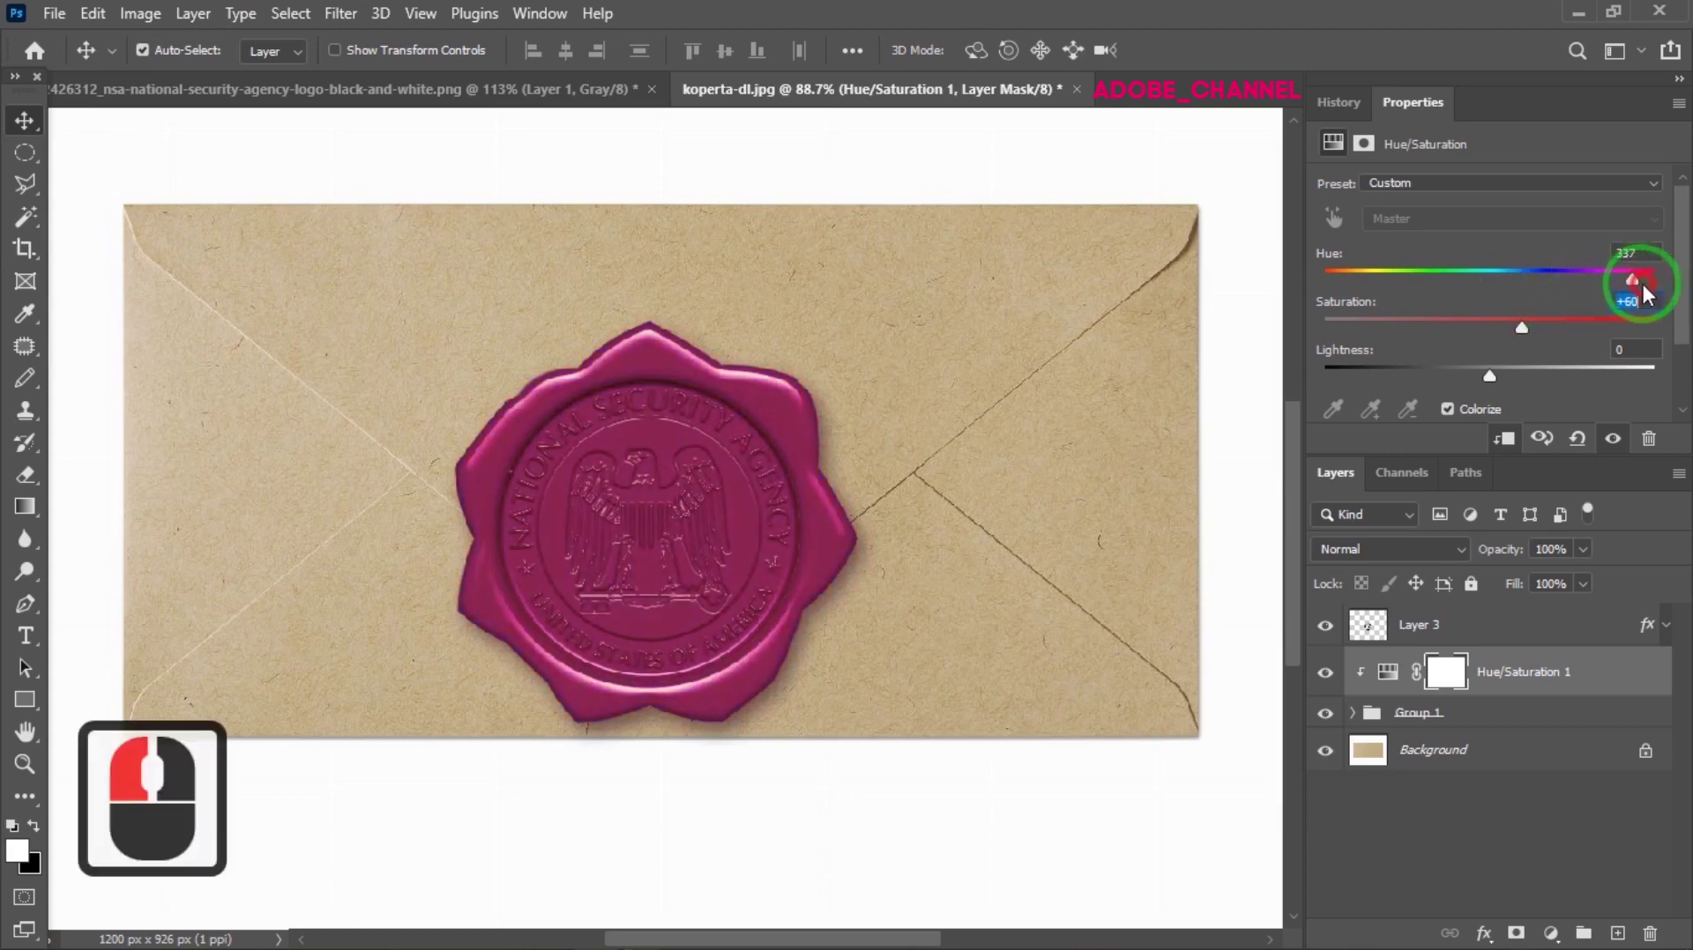
left_click(1644, 297)
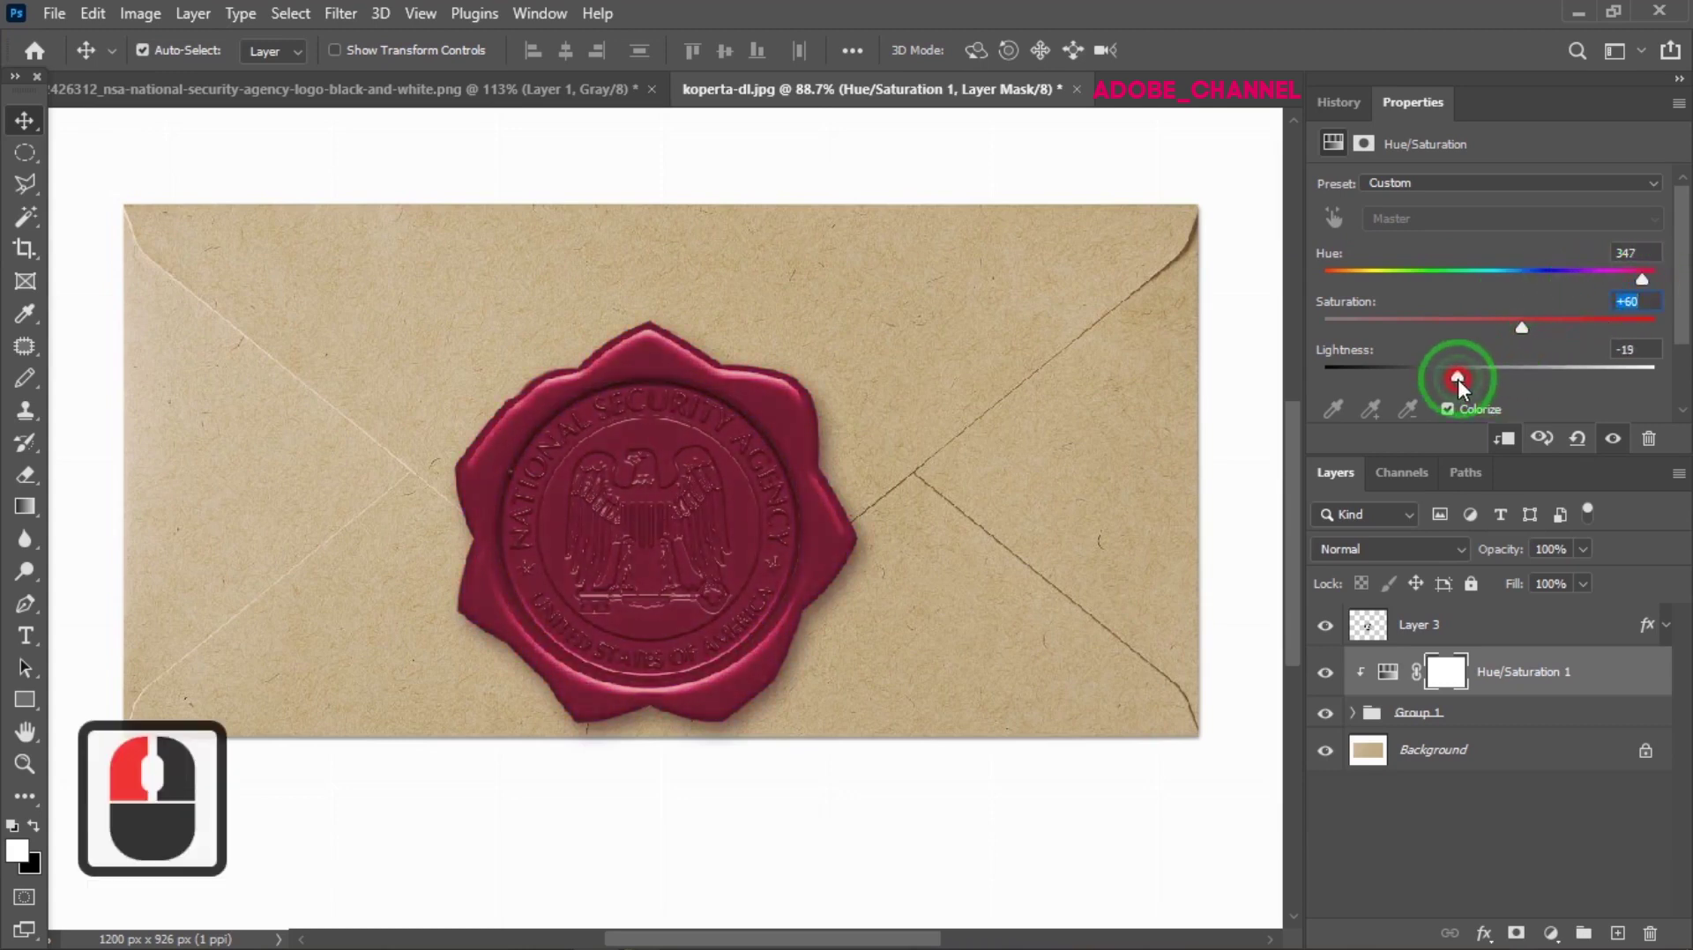
left_click(1453, 388)
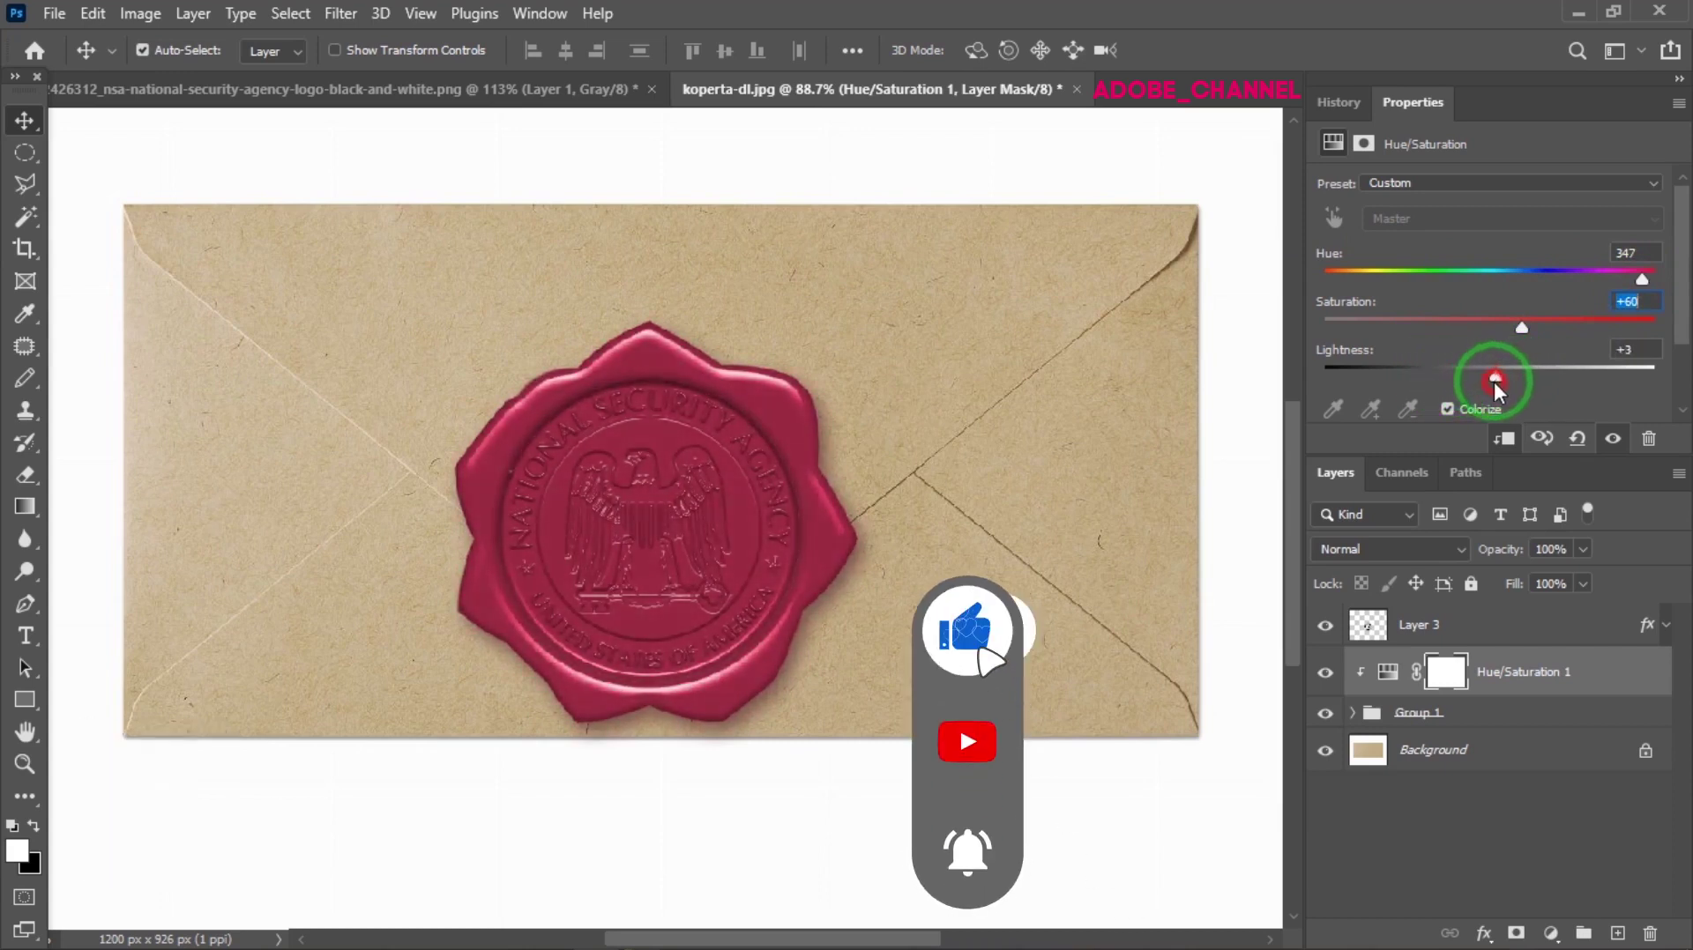
left_click(1498, 390)
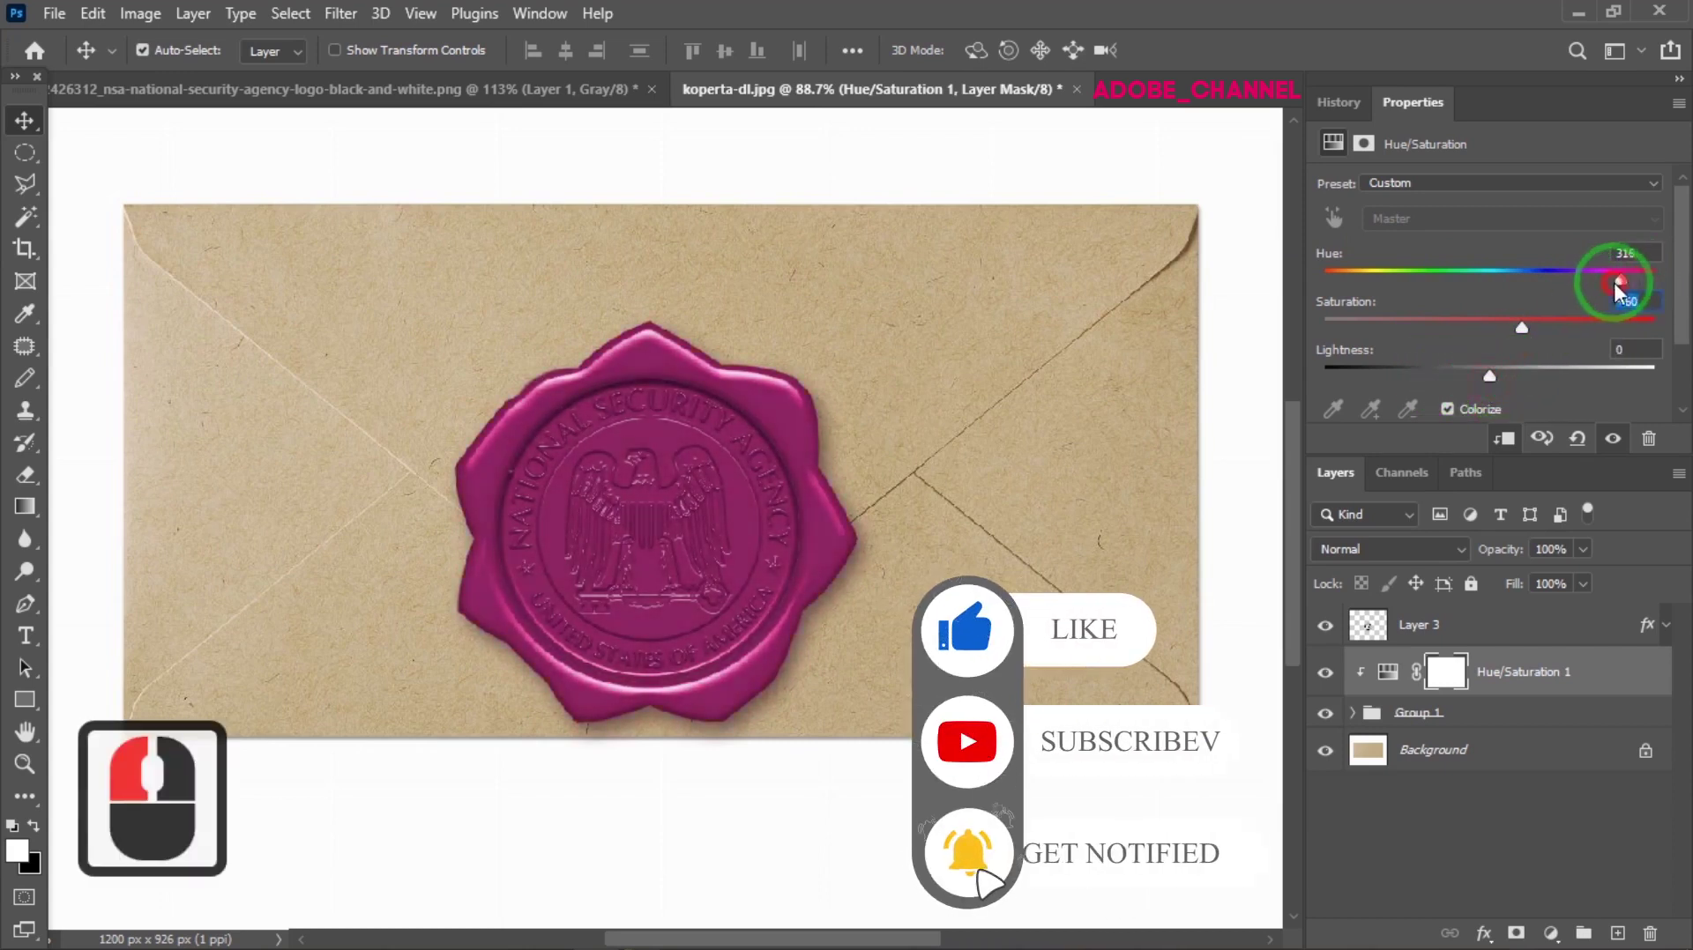
left_click(1593, 298)
left_click(1545, 340)
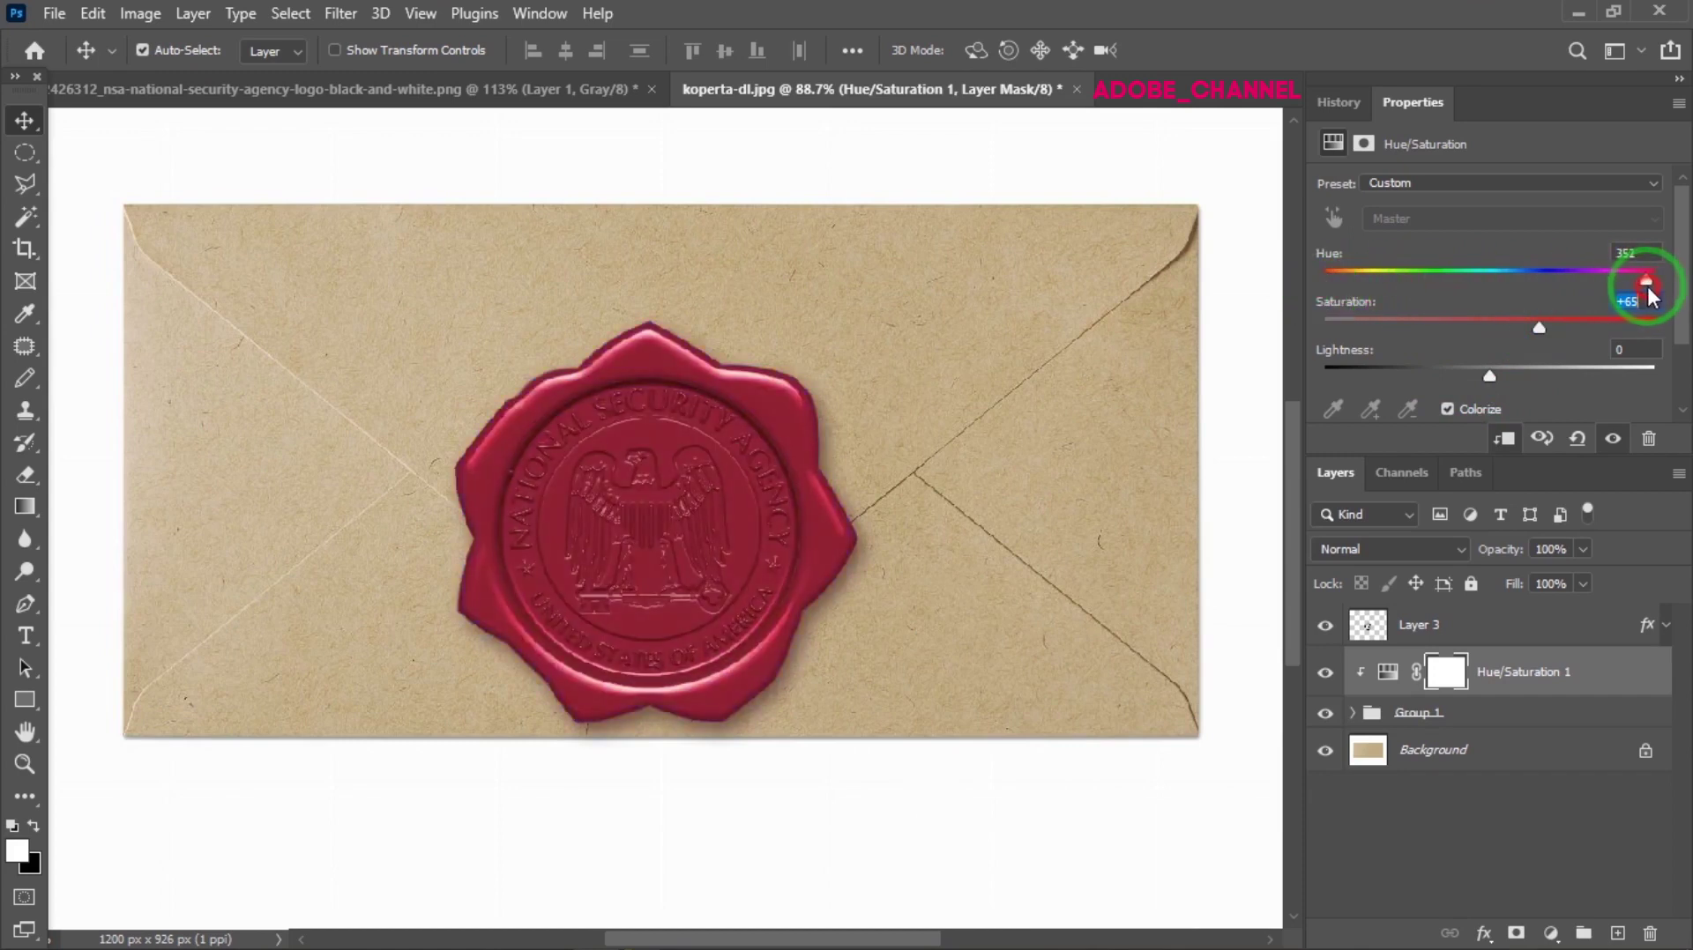
left_click(1641, 302)
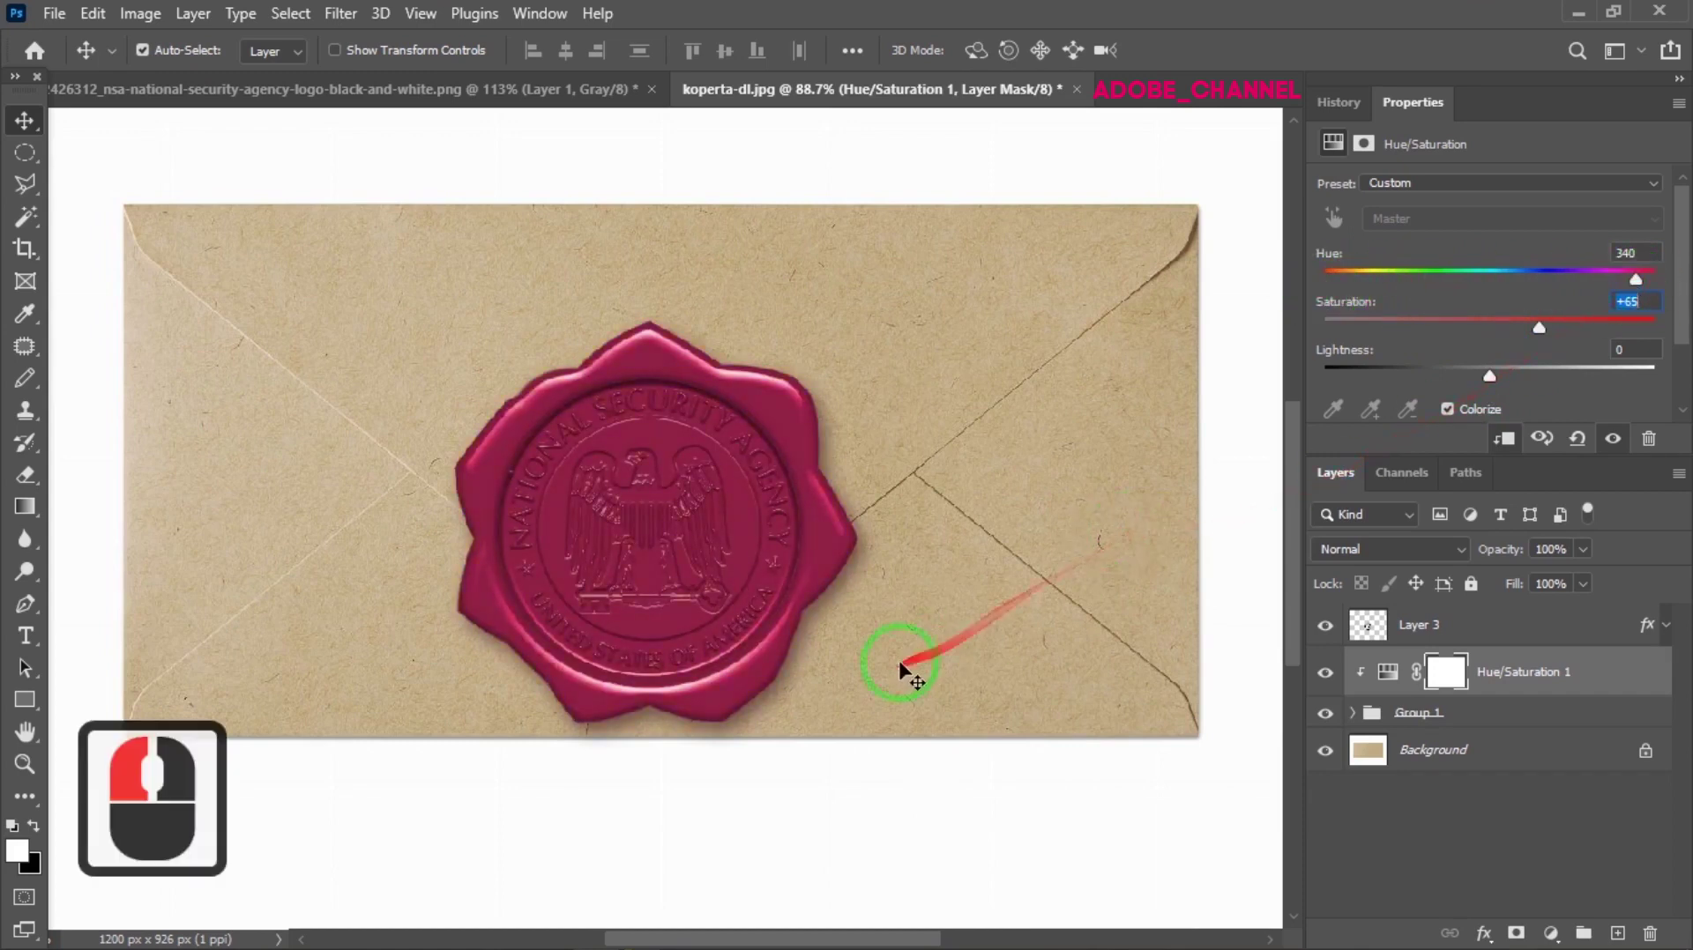